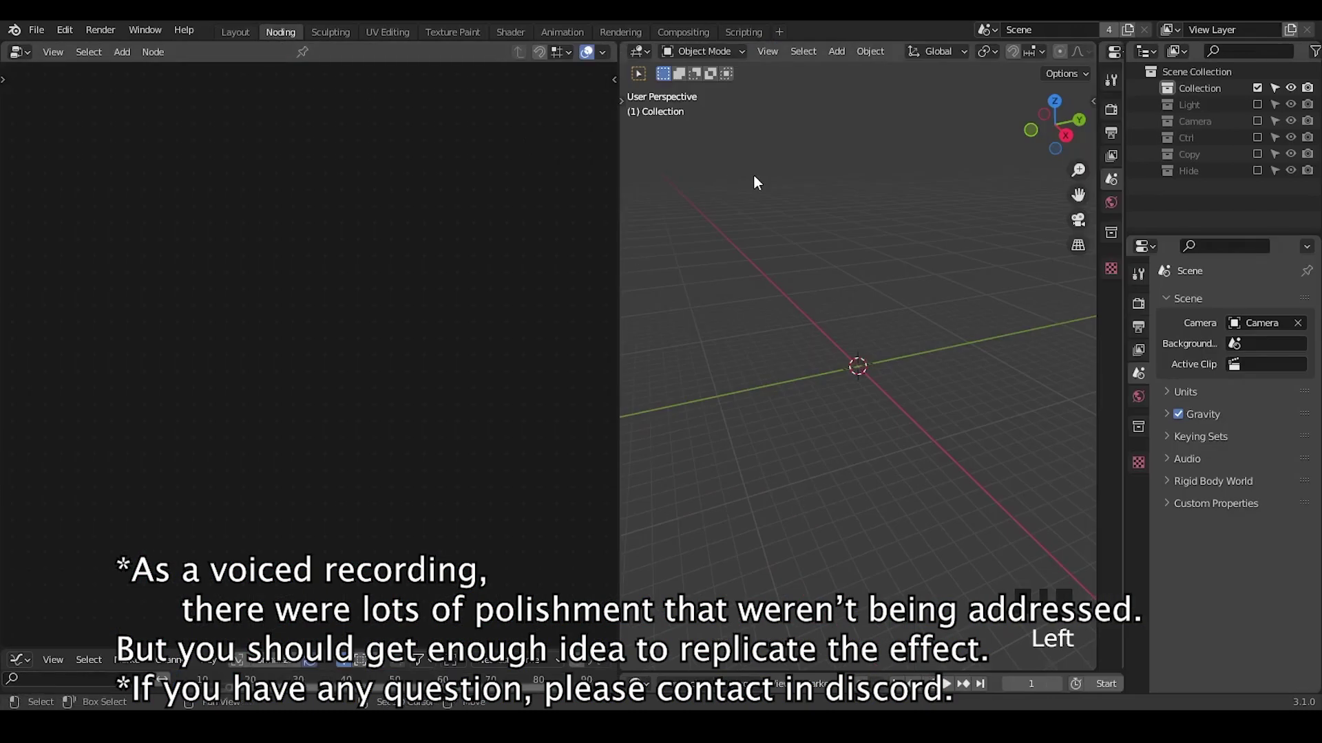
- Create a Geometry Nodes tree with a 180° Arc node, rotated 90° on X, wired to the Group Output
key(shift+a)
drag(307, 62, 201, 274)
key(x)
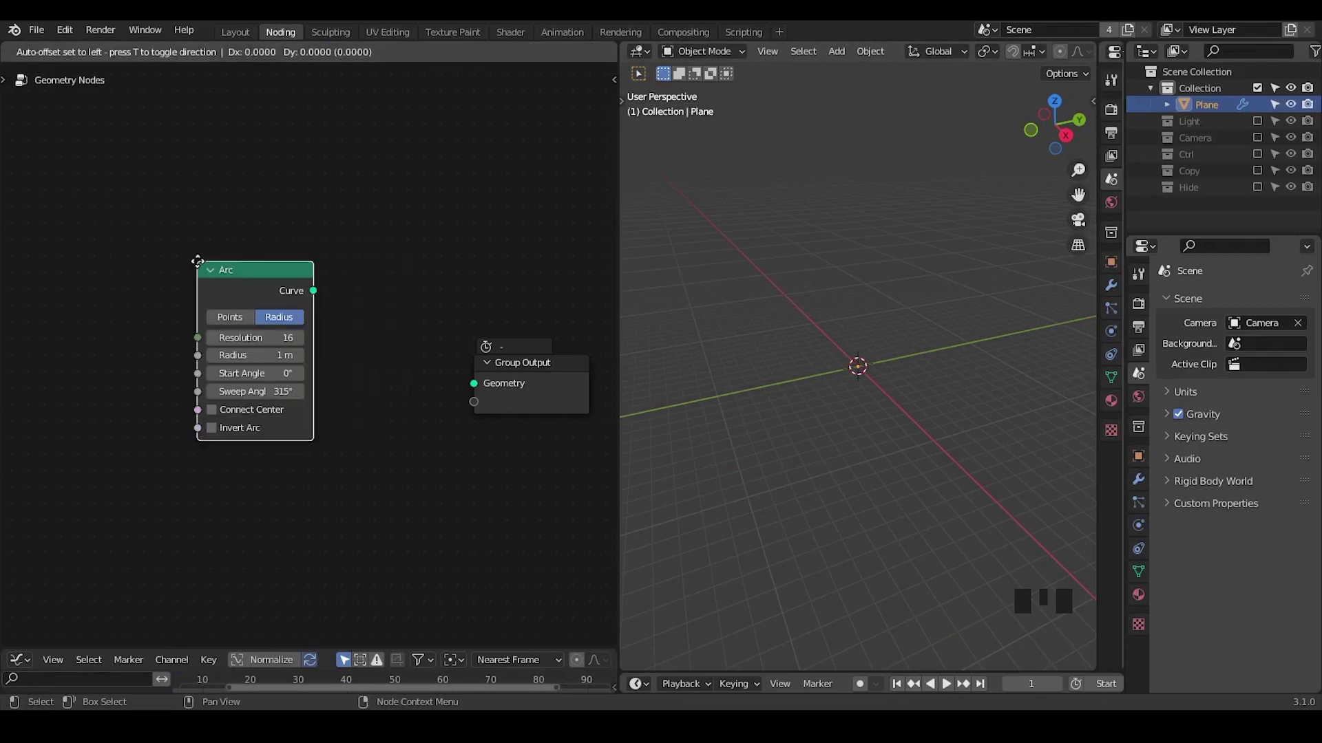
click(198, 265)
drag(790, 472, 908, 487)
scroll(up, 3)
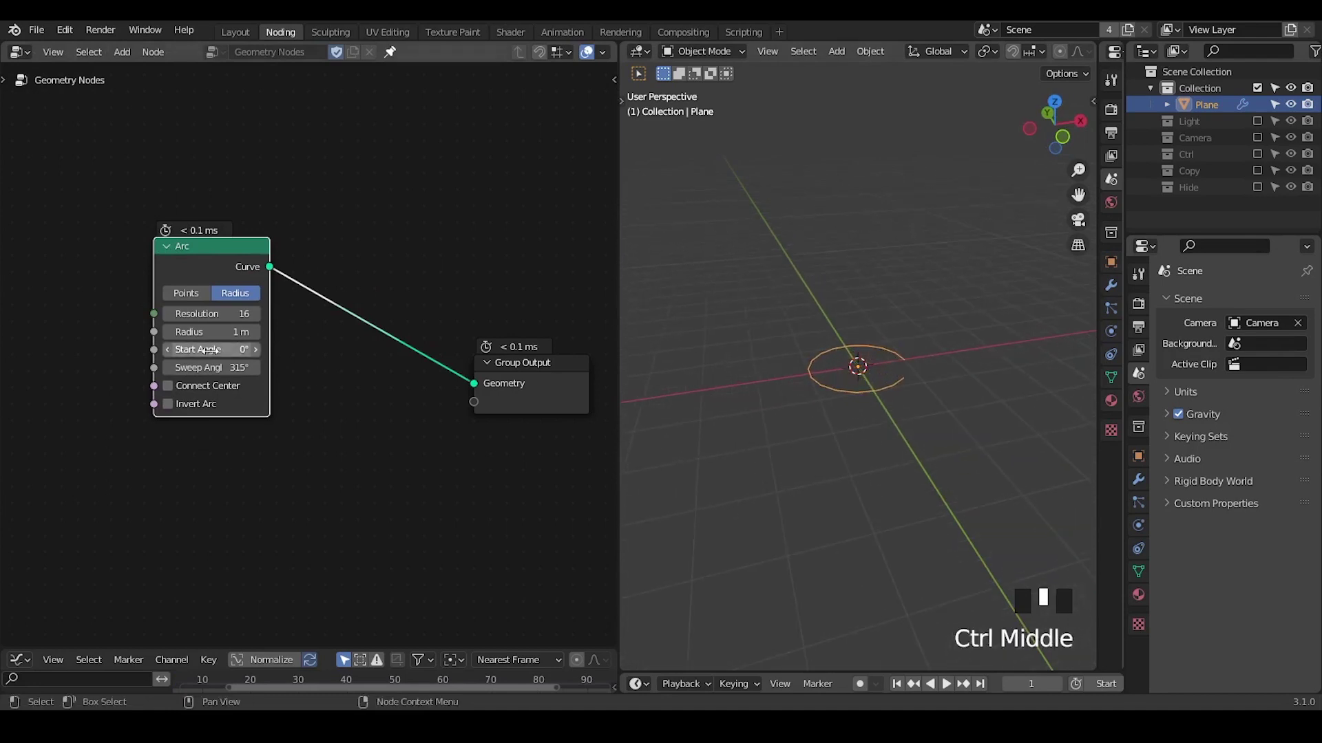
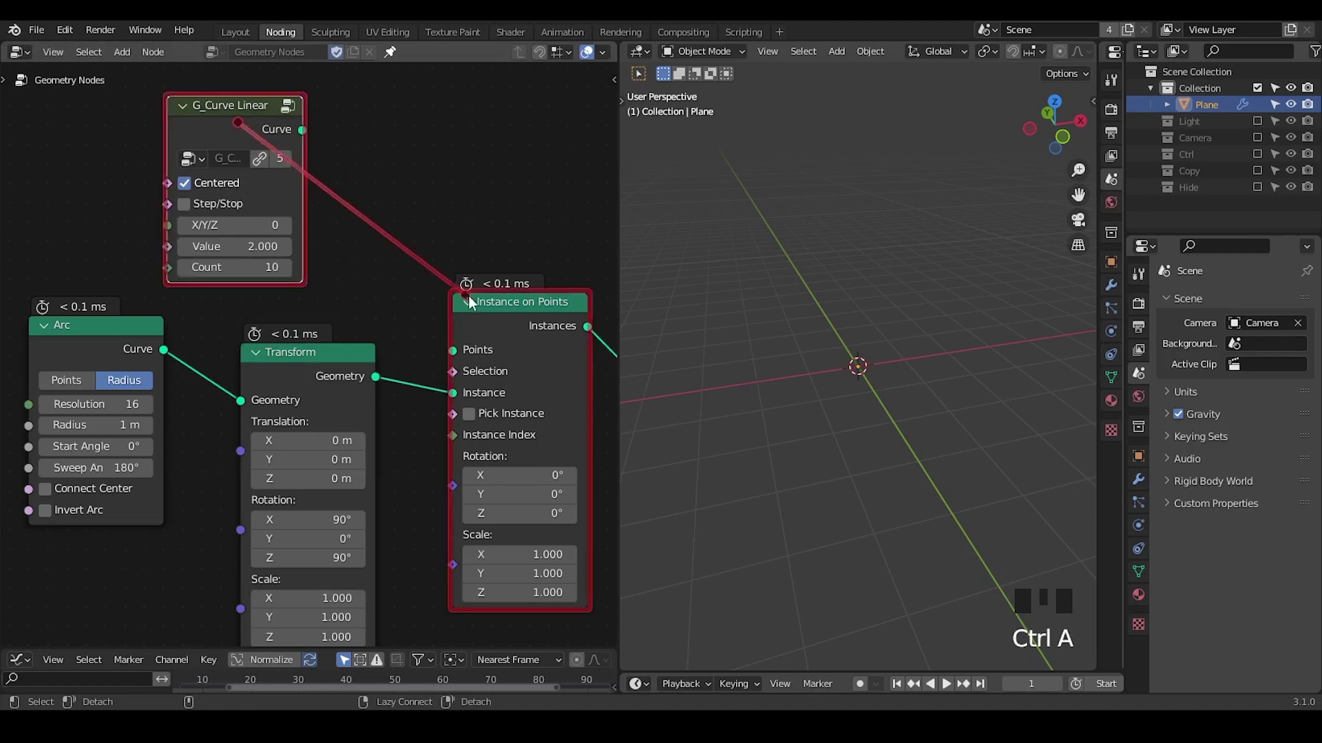
- Instance the transformed arc on a G_Curve Linear line of step-spaced points along the X axis
drag(479, 308, 265, 126)
click(266, 127)
drag(846, 369, 773, 347)
drag(773, 348, 380, 319)
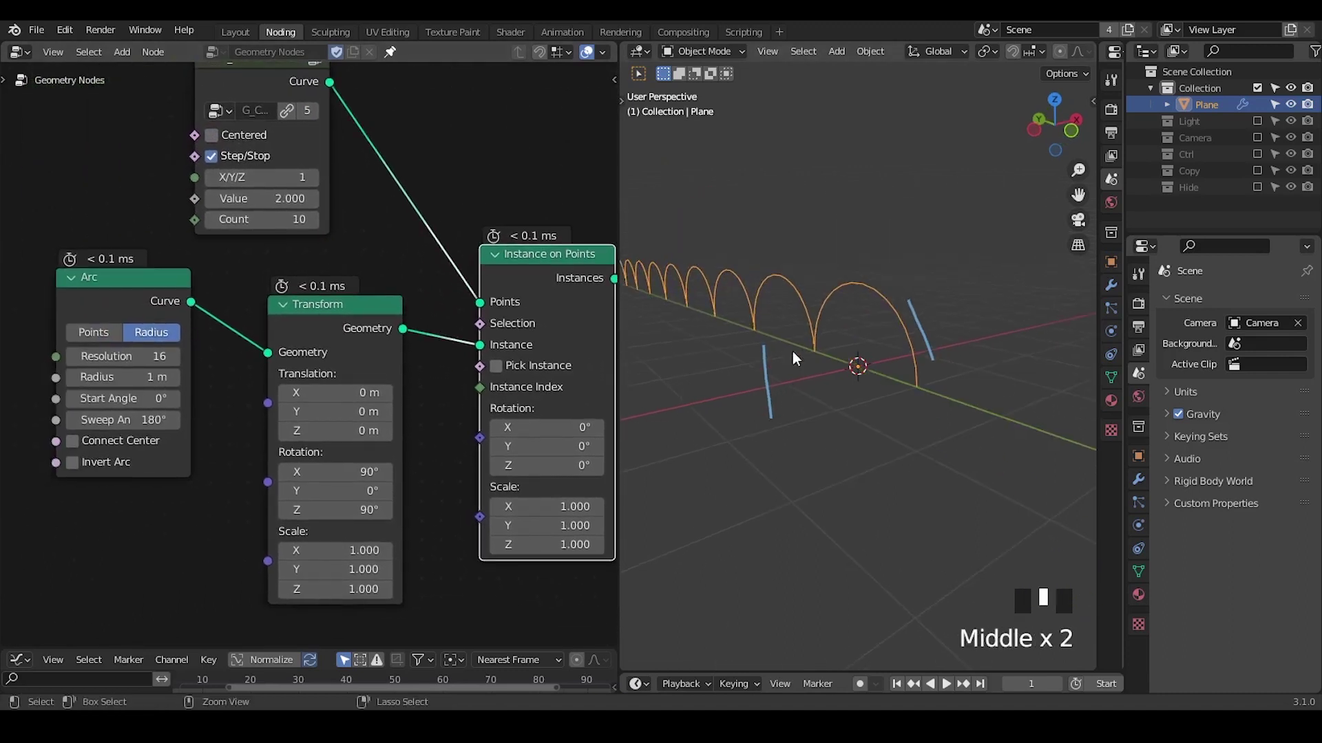
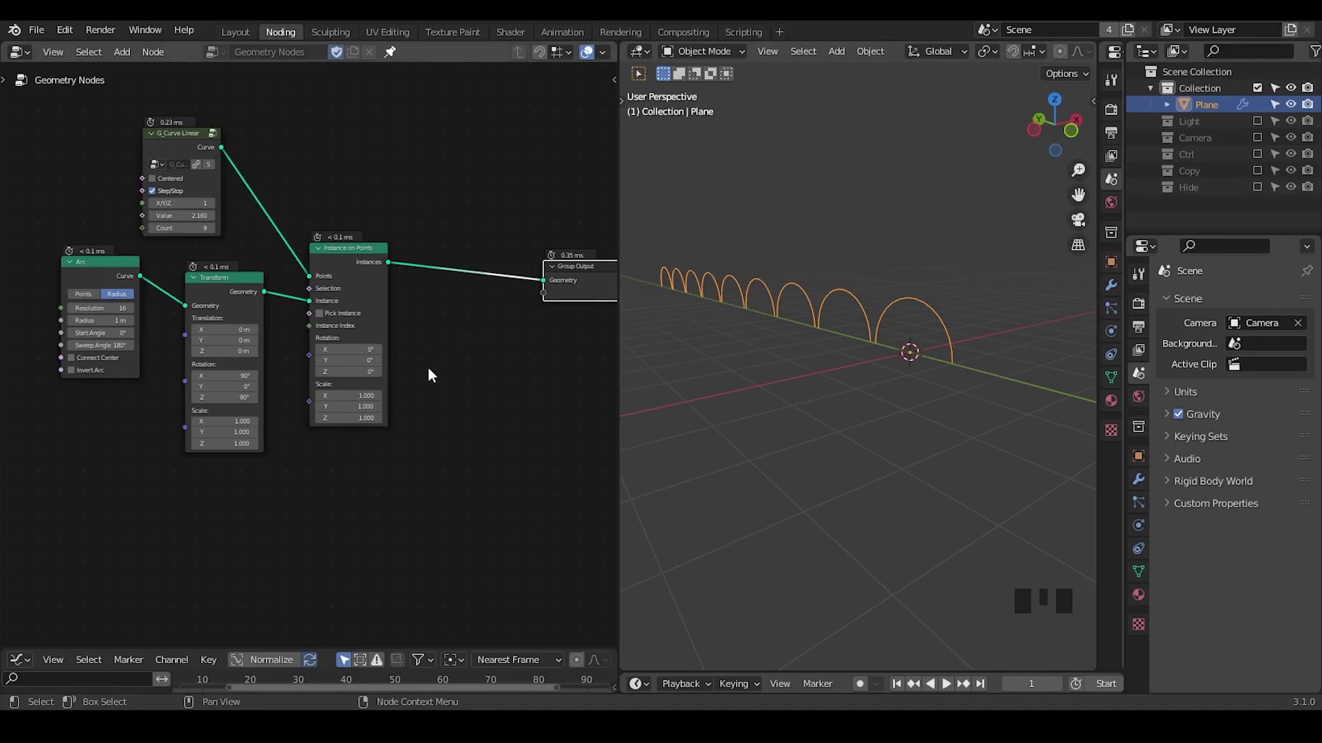
- Place an unconnected G_Helical Connection group node with a Loop Output beside Instance on Points
drag(429, 364, 386, 336)
click(386, 336)
click(498, 292)
middle_click(463, 378)
key(ctrl+a)
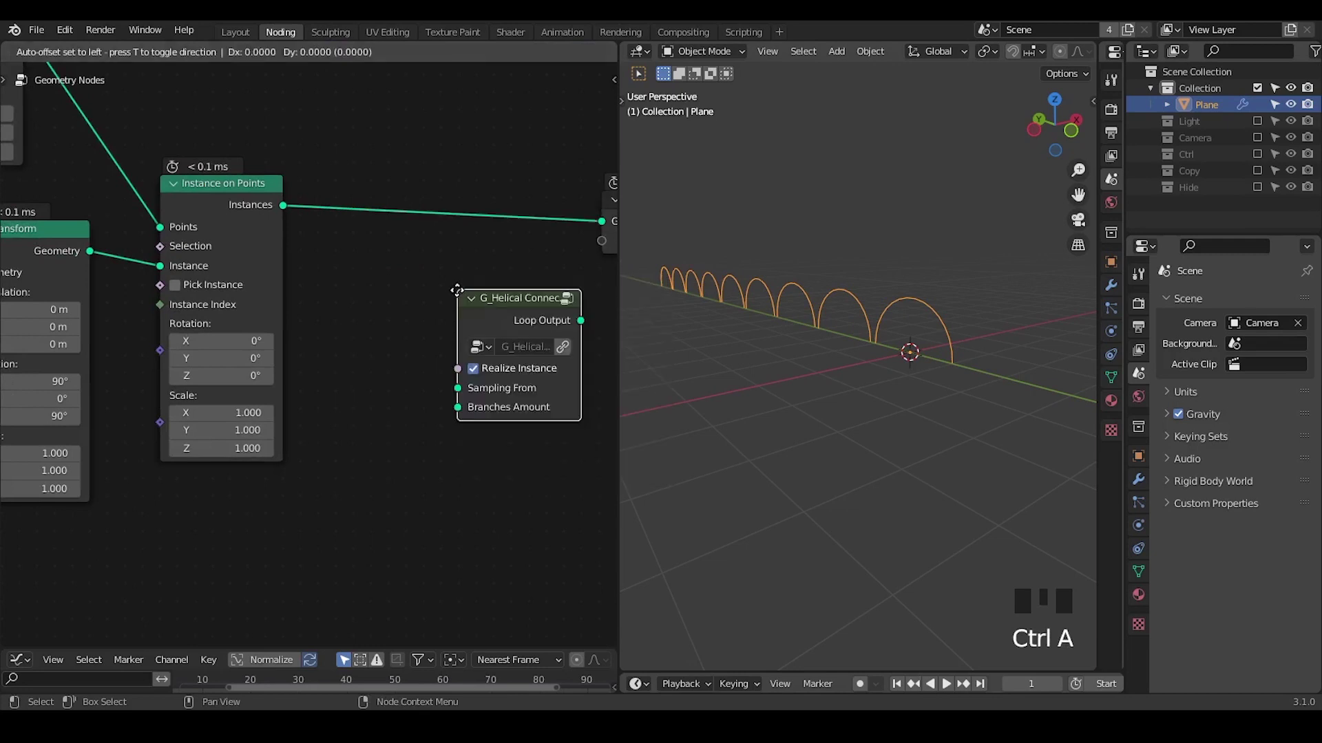
drag(391, 46, 515, 297)
drag(515, 296, 506, 314)
drag(506, 314, 556, 261)
click(556, 261)
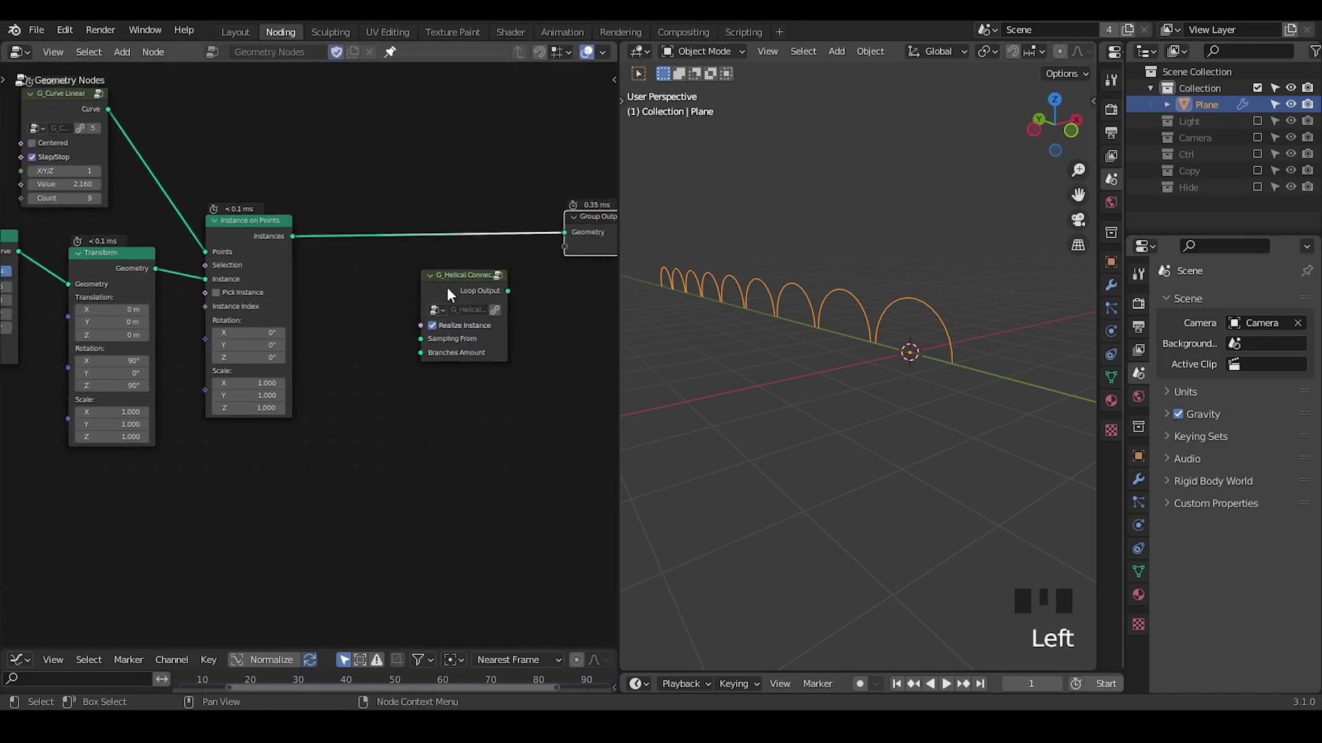
click(448, 294)
- Inspect the arc row in the viewport and filter the node search to the G_Helical Connection groups
drag(420, 303, 899, 377)
drag(891, 456, 891, 212)
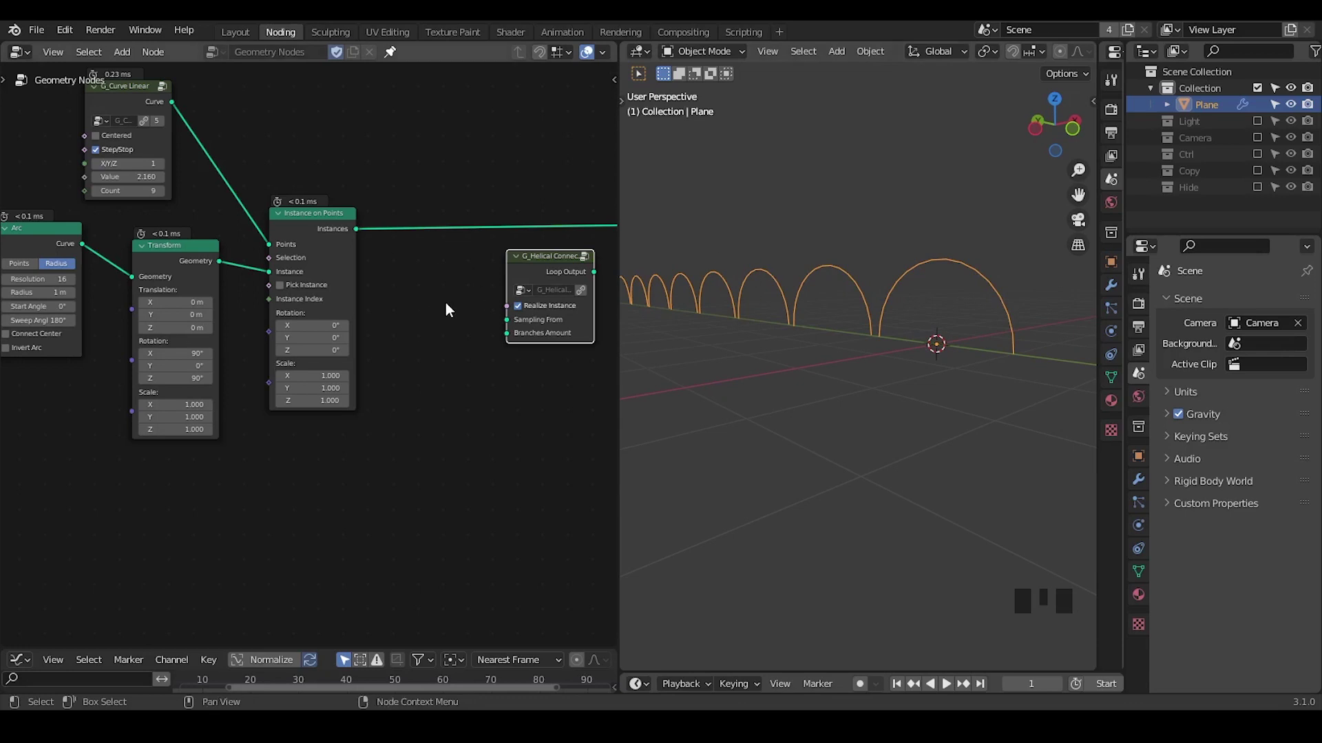
drag(451, 312, 546, 272)
click(546, 272)
middle_click(528, 322)
key(ctrl+a)
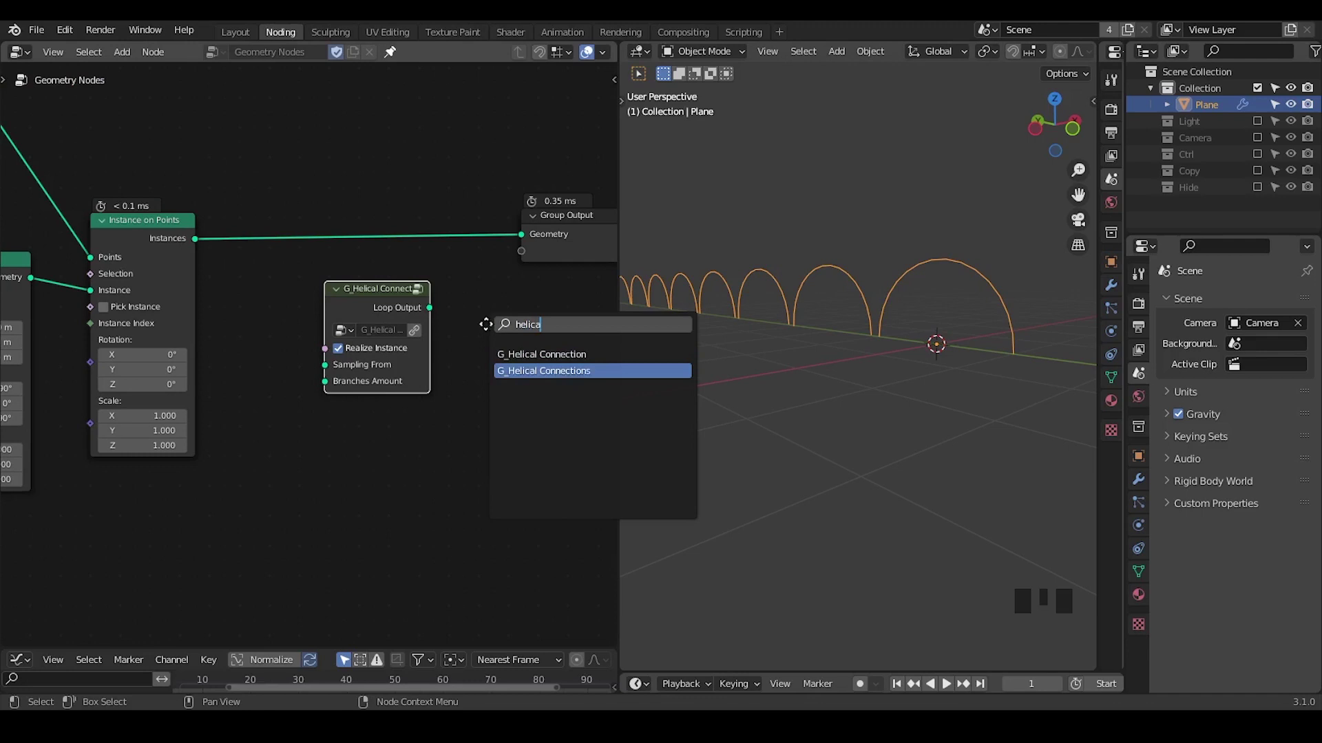
- Add a second G_Helical Connections group node next to the instancing setup
click(381, 310)
click(535, 314)
key(g)
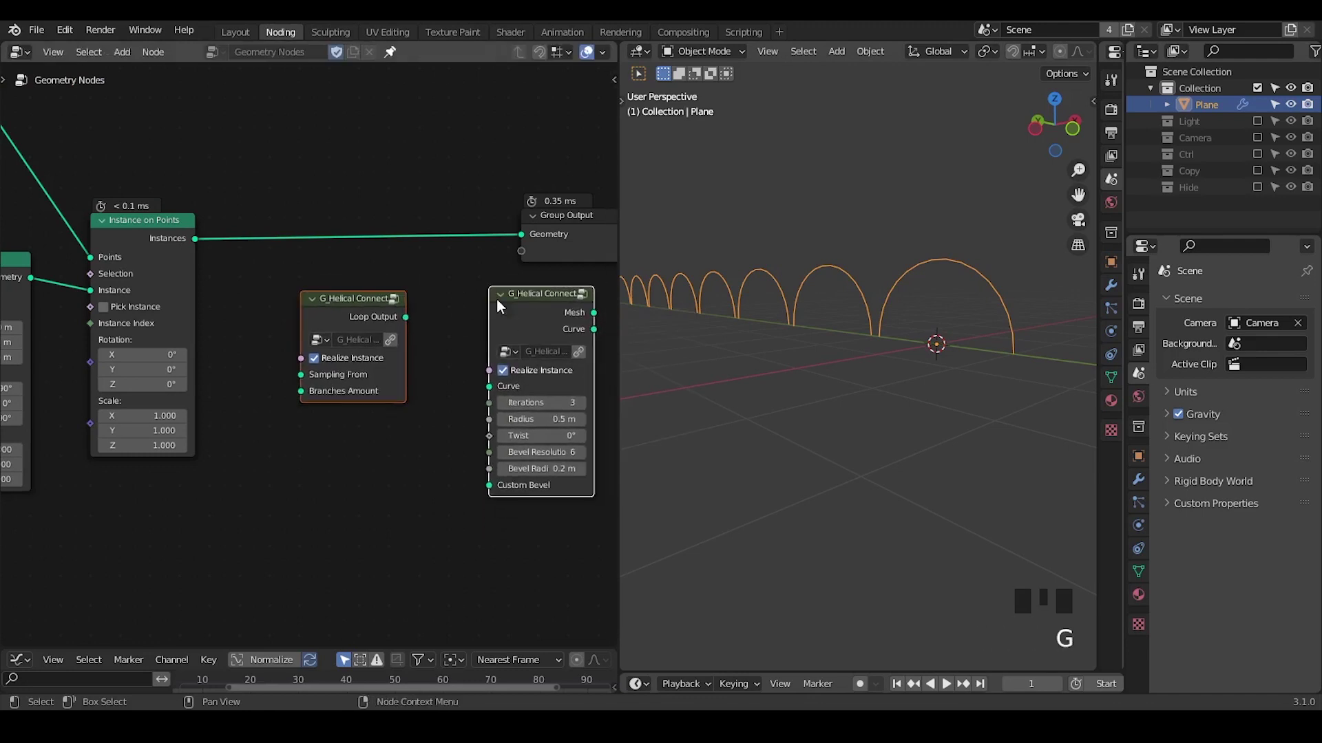
drag(485, 277, 501, 289)
click(534, 318)
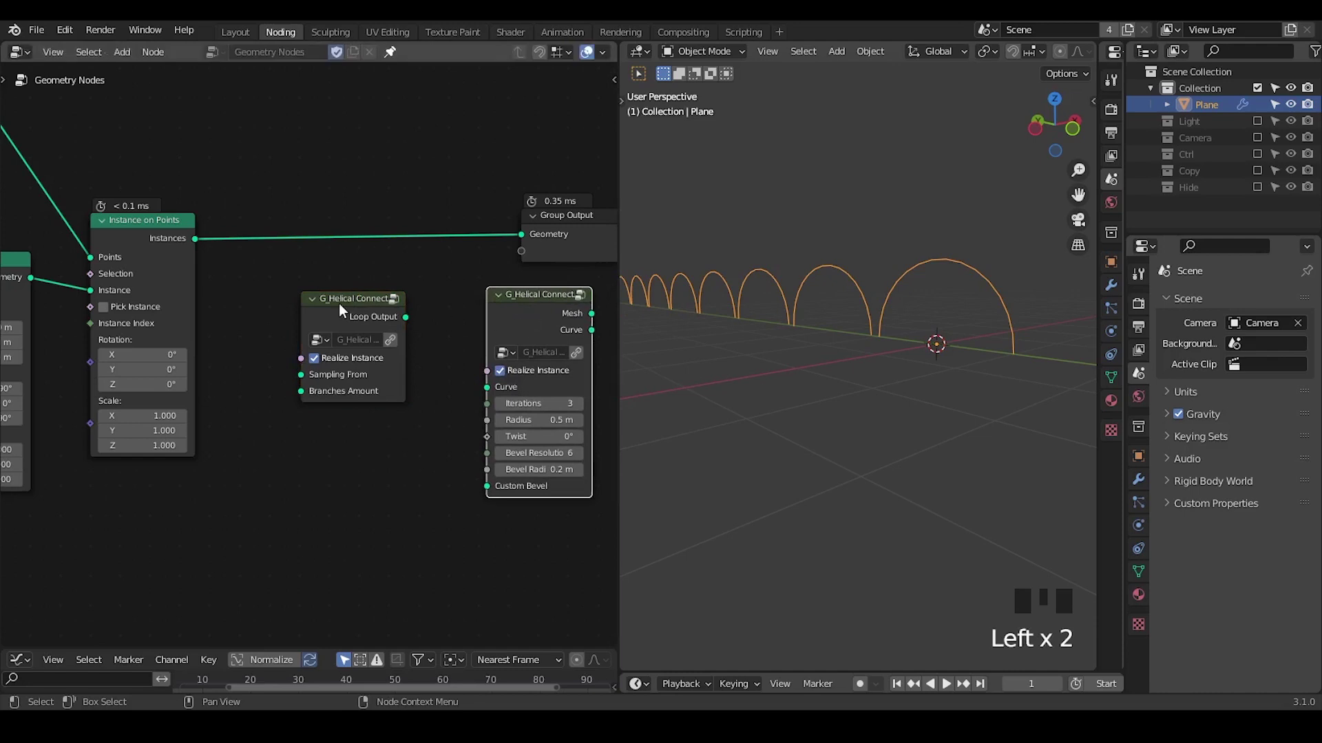
click(334, 312)
click(536, 322)
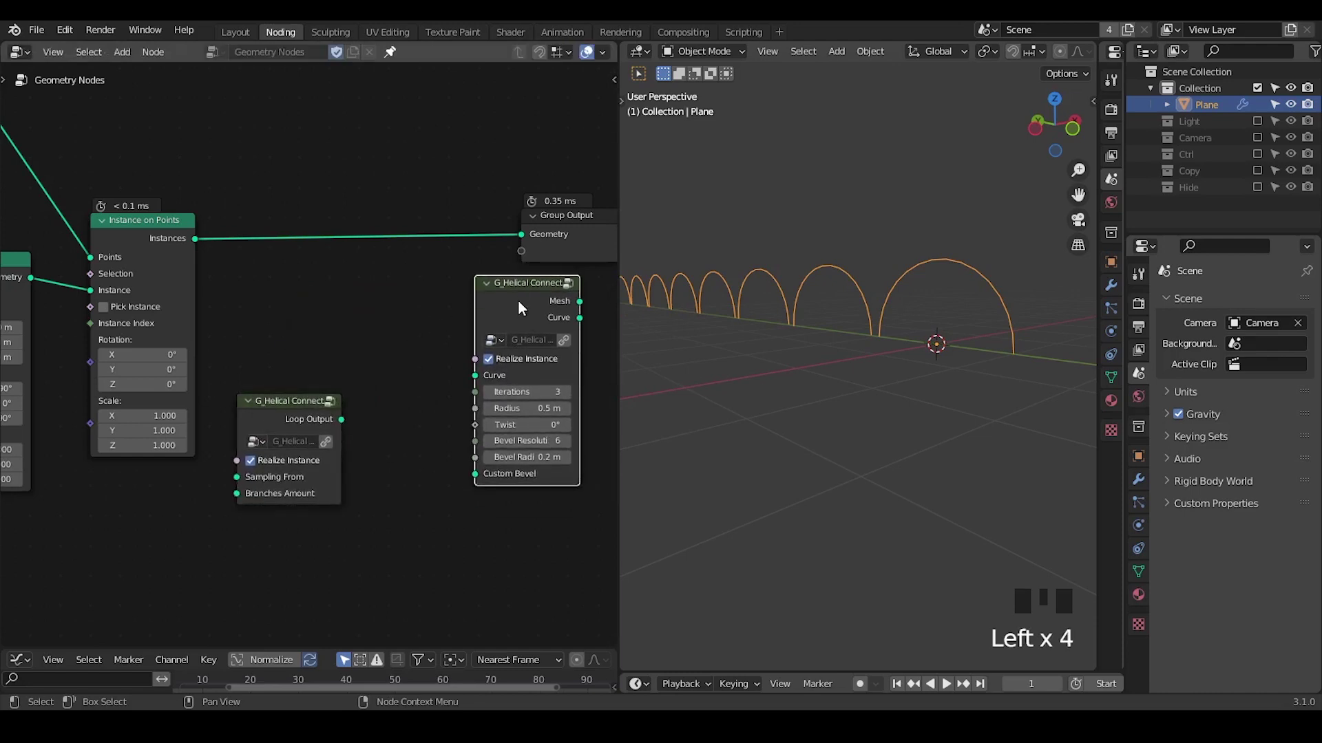
- Move the loop helical node aside and route the arc instances through G_Helical Connections into the output as tubes
drag(536, 321, 877, 437)
drag(877, 437, 363, 403)
click(363, 403)
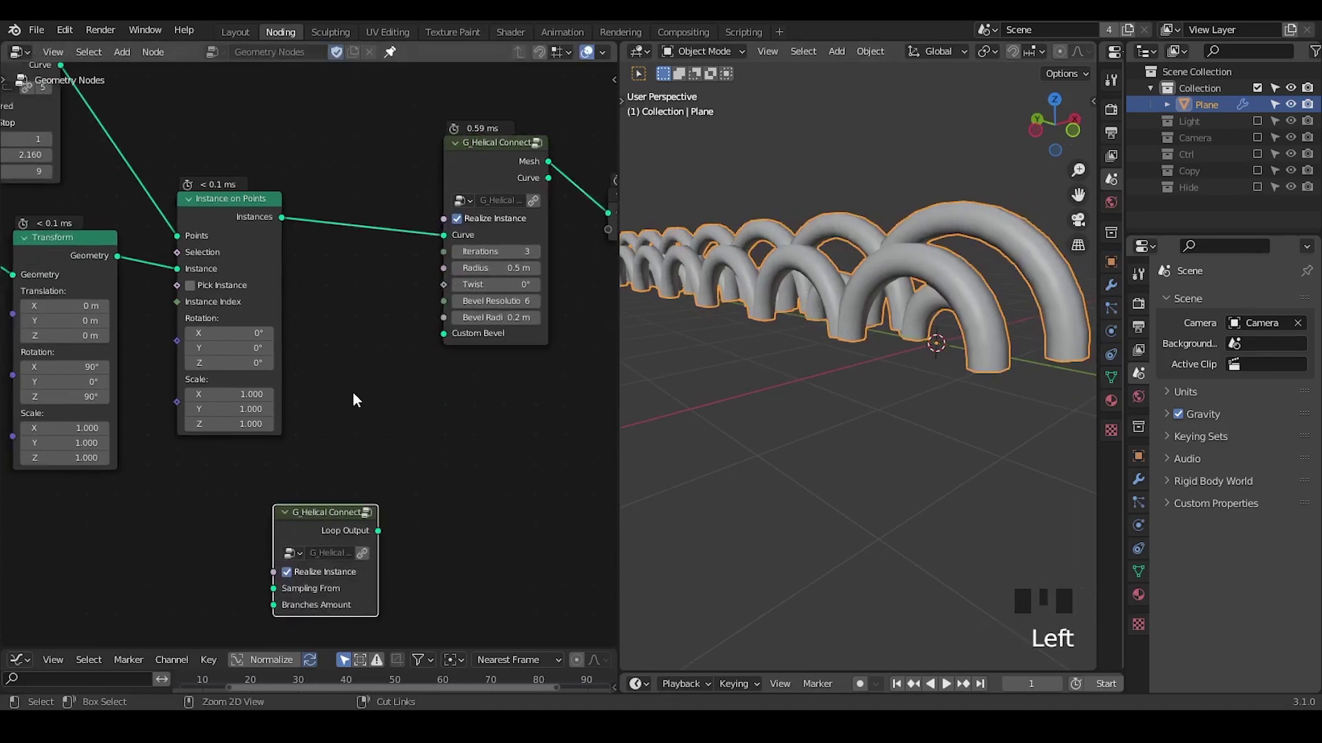
- Drive the helical Twist from a G_Float Range group, with Radius 0.05 m, Bevel Radius 0.08 m and a Combine XYZ rotation
key(ctrl+a)
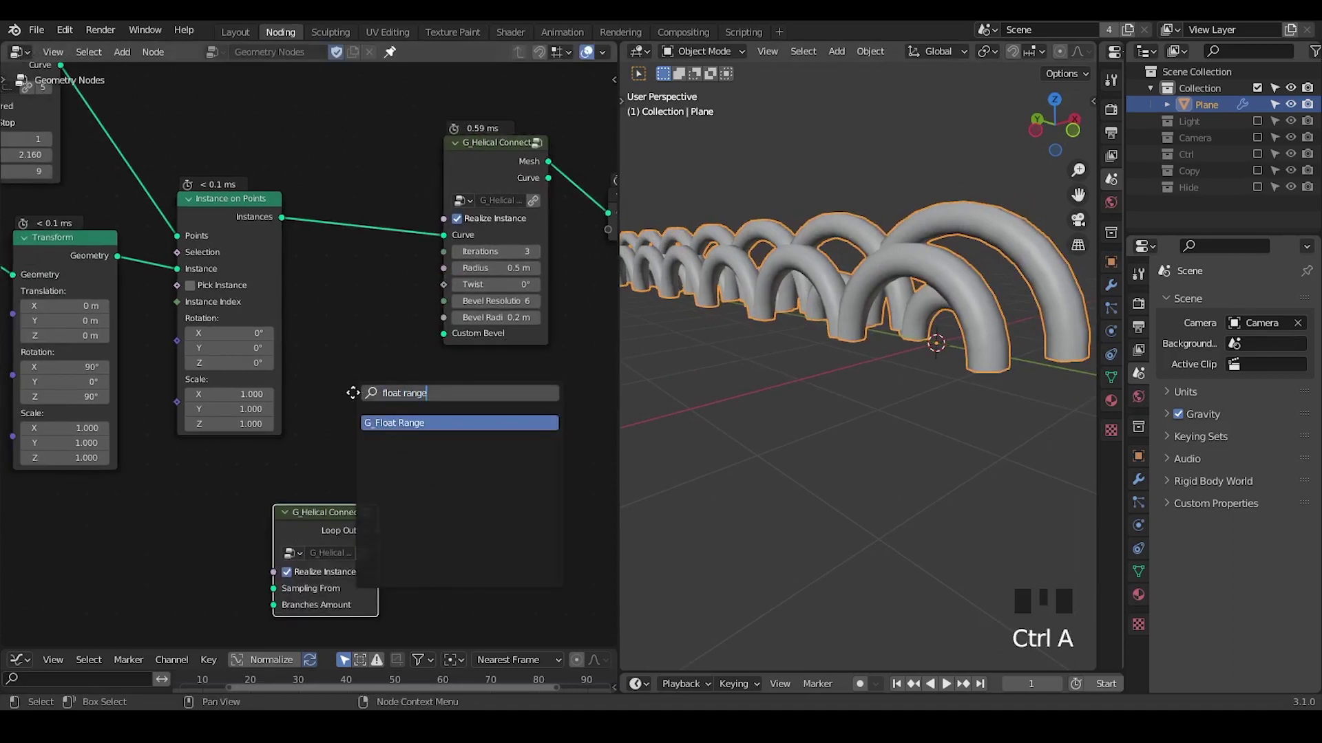
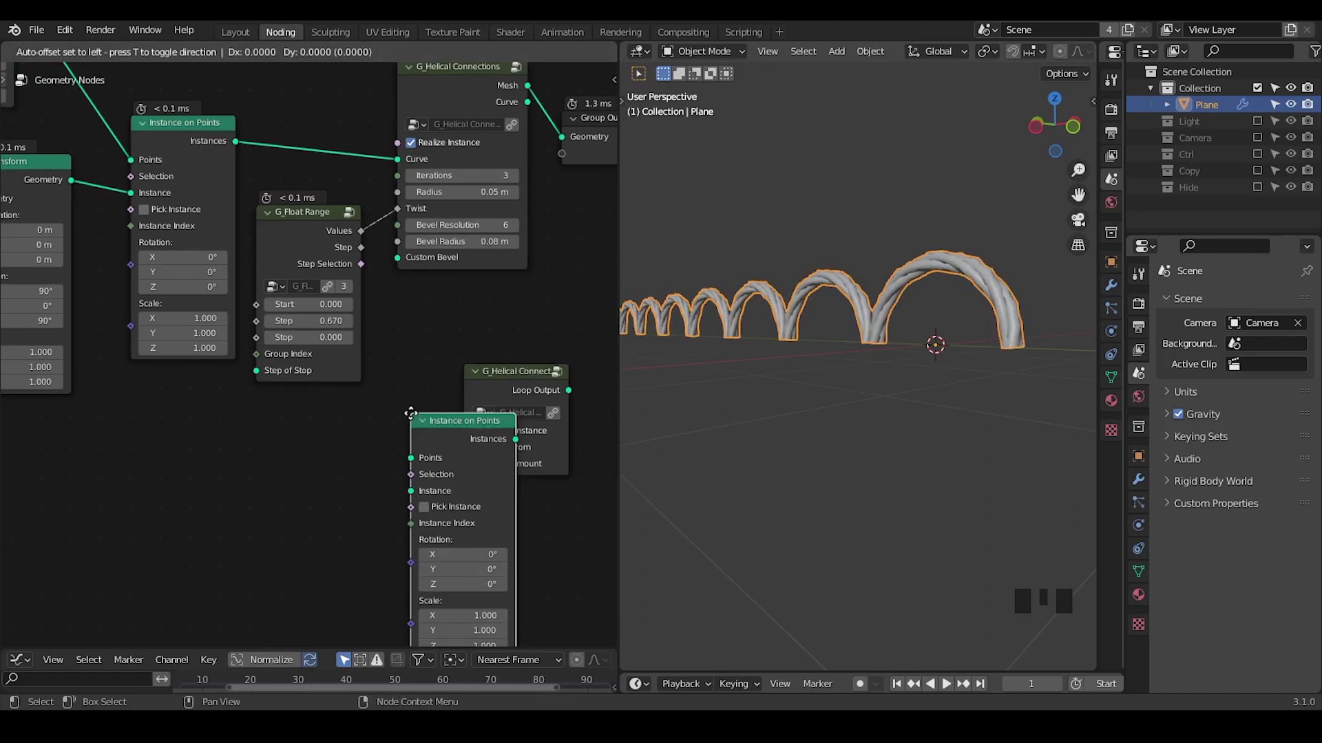
drag(413, 441, 309, 569)
drag(309, 569, 350, 503)
key(ctrl+a)
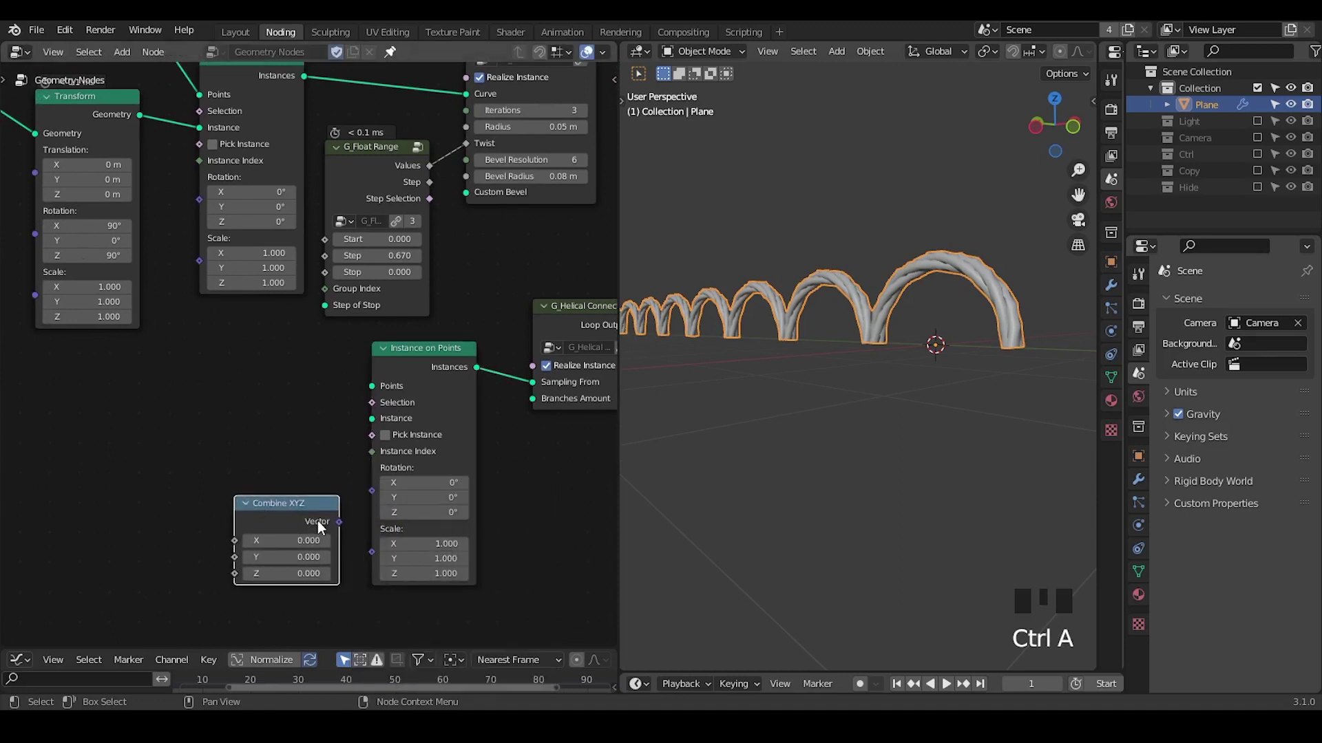
drag(341, 531, 454, 456)
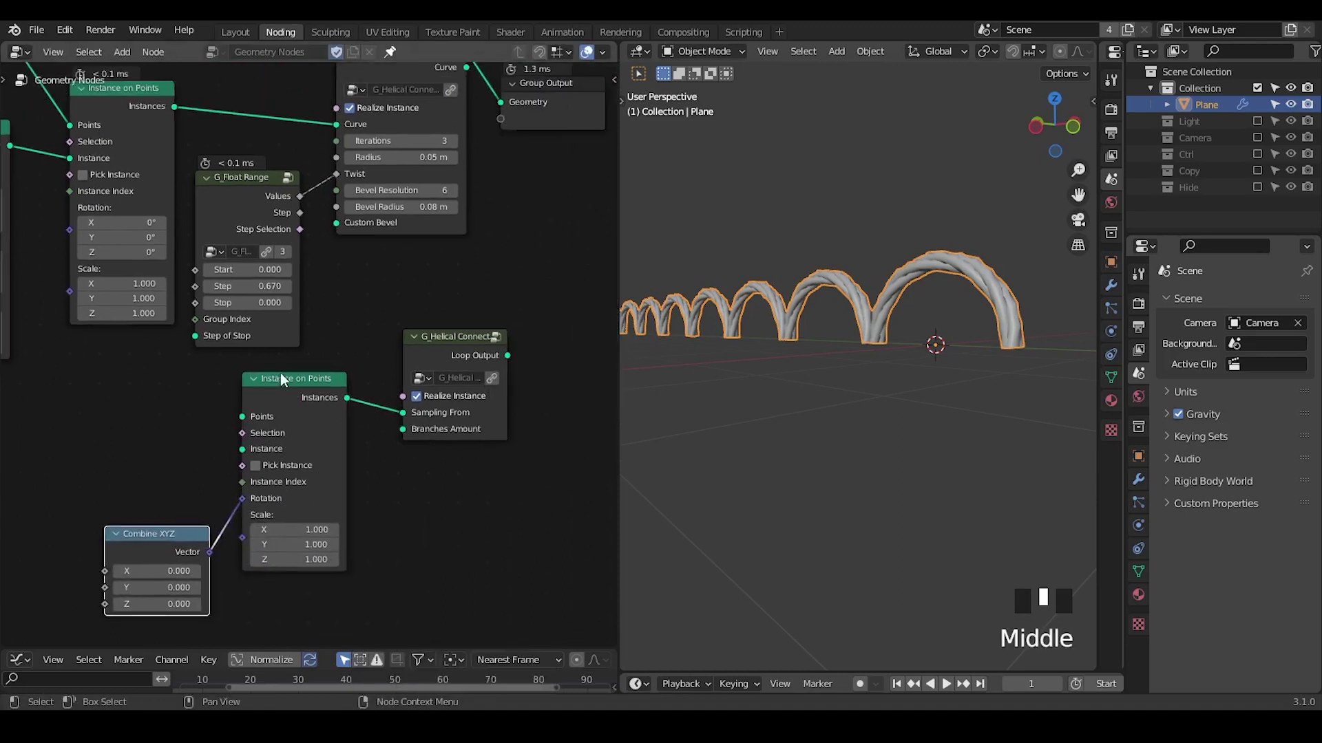
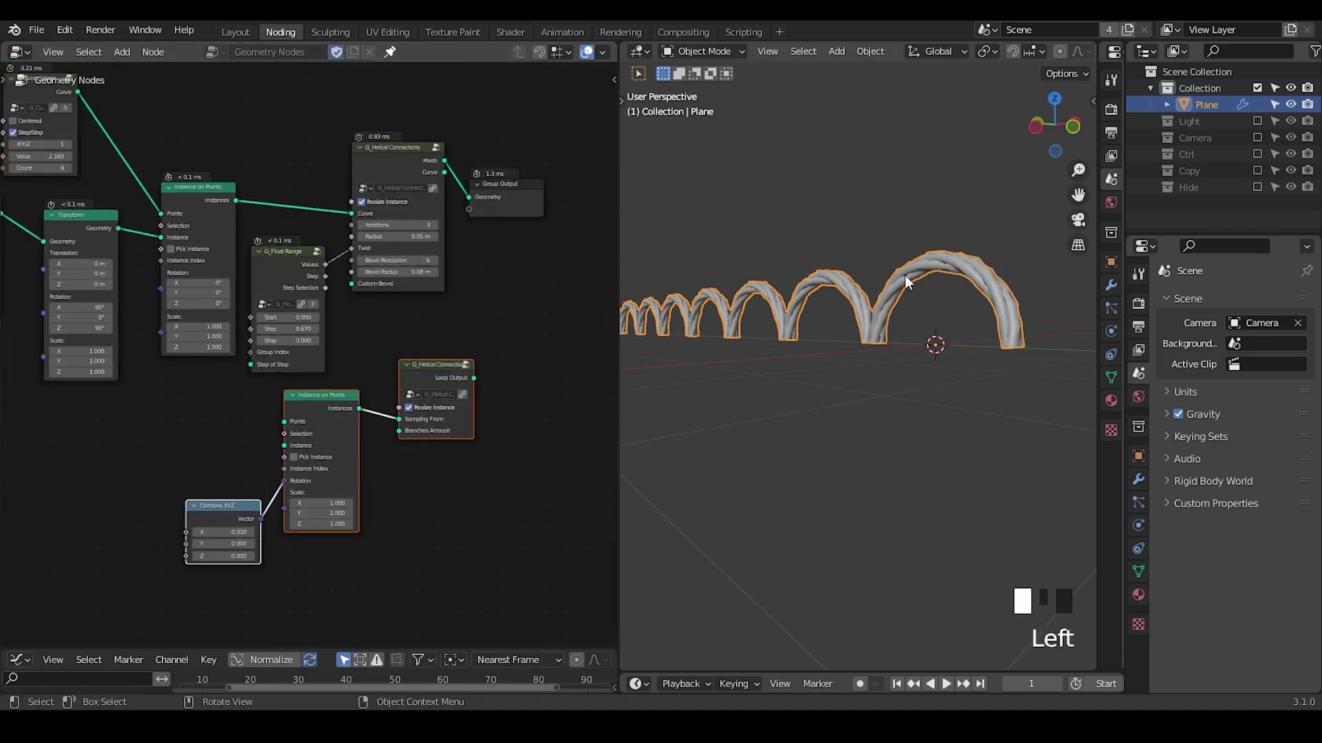
- Delete the unused test nodes and move the G_Float Range node lower
key(x)
drag(382, 371, 244, 366)
click(244, 366)
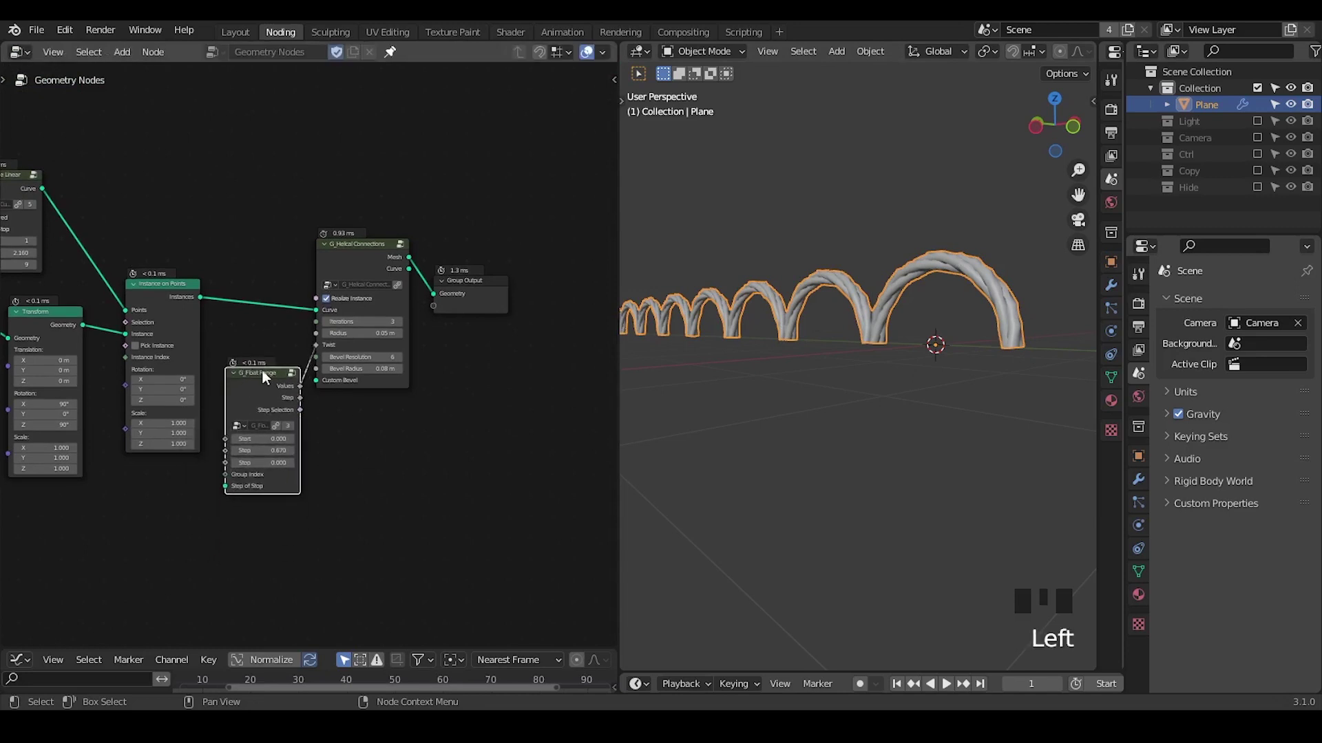
drag(351, 319, 249, 391)
key(g)
click(325, 326)
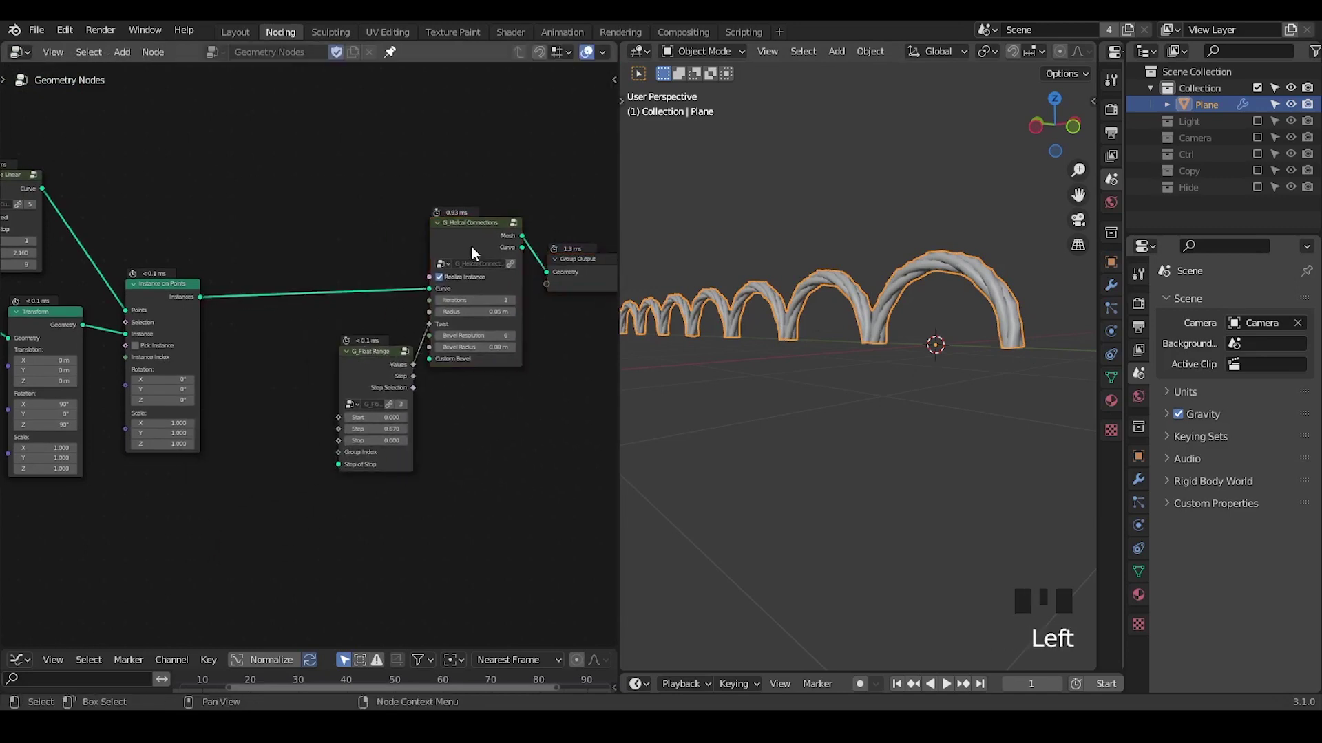
- Move G_Helical Connections down and wire Instance on Points' Instances straight to the Group Output
click(476, 249)
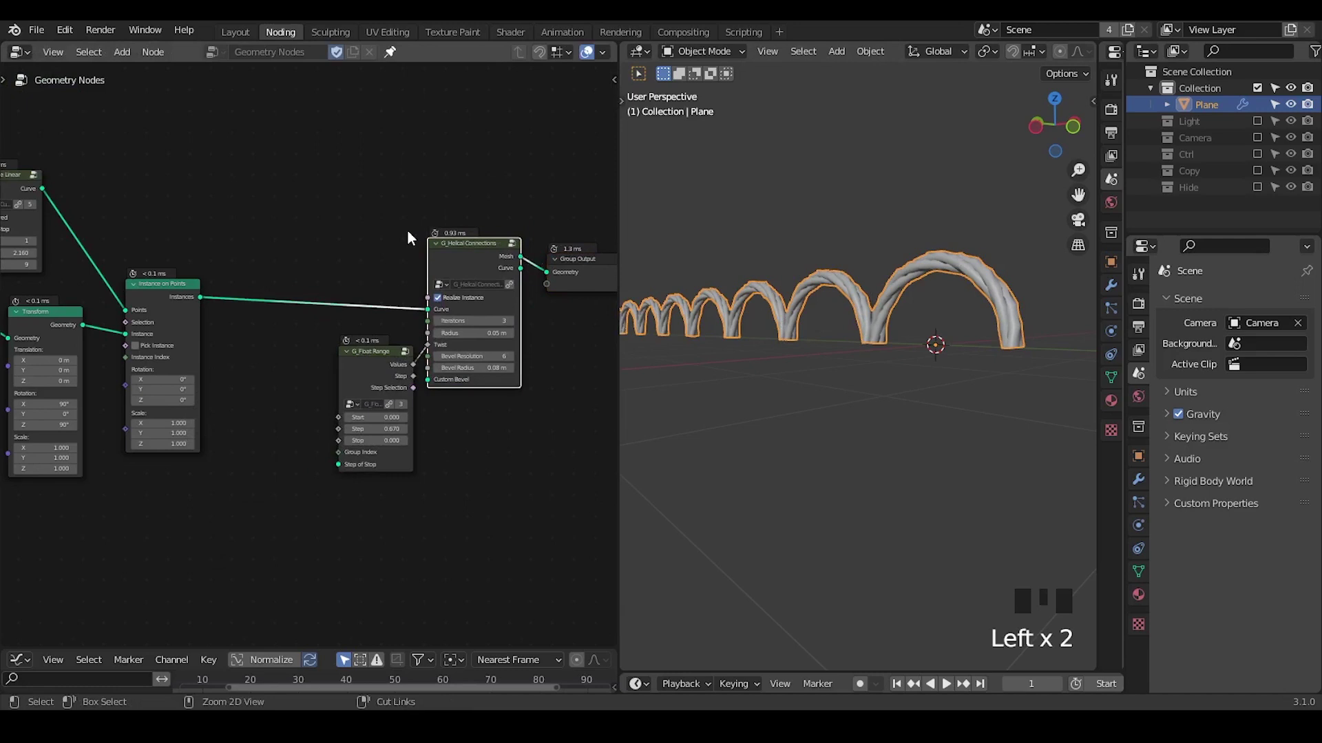
click(182, 304)
drag(473, 233, 413, 194)
key(g)
key(ctrl+shift+alt+w)
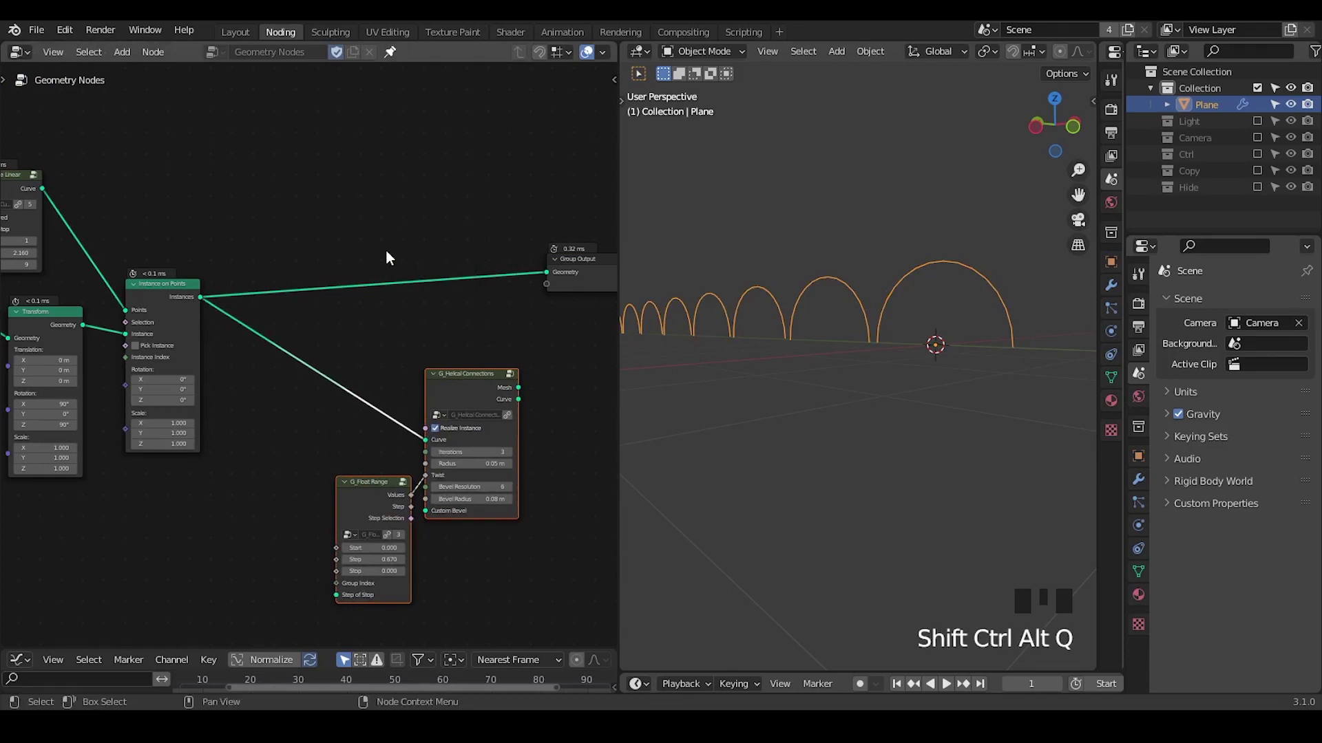
- Insert Set Curve Tilt before the output with its Tilt driven by the G_Float Range Values
key(ctrl+a)
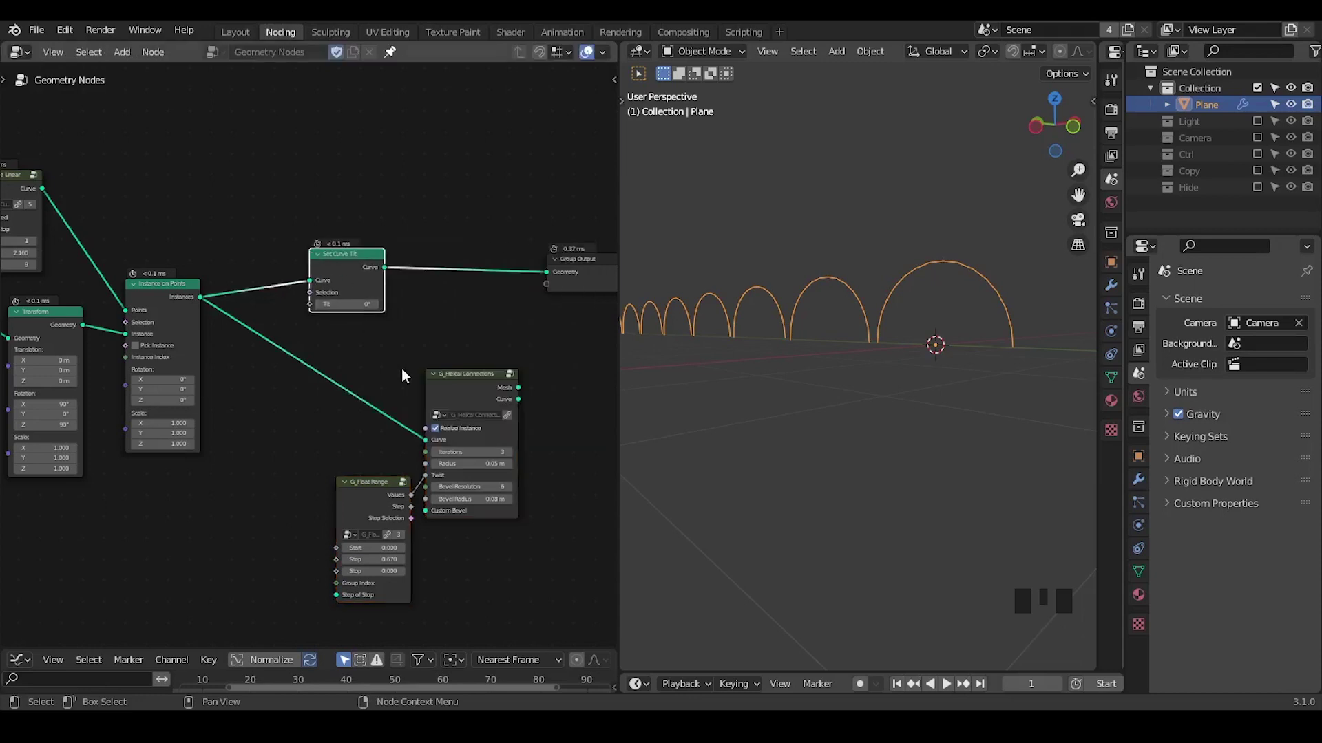
drag(396, 425, 377, 541)
click(377, 541)
drag(301, 395, 387, 352)
drag(388, 352, 284, 231)
click(284, 231)
- Insert a Curve to Mesh node after Set Curve Tilt on the output link
key(ctrl+a)
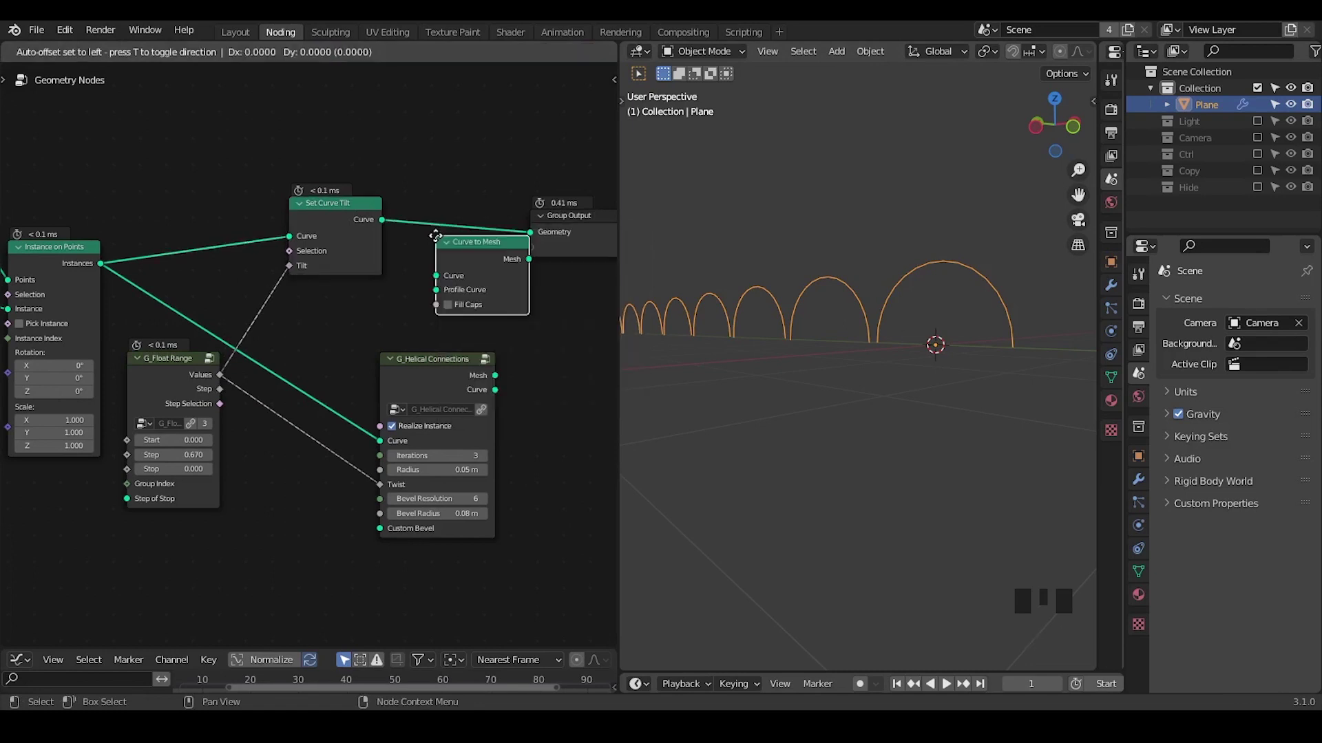
drag(470, 337, 473, 319)
click(473, 319)
middle_click(397, 257)
- Add a Curve Circle node (32 resolution) to start the rope profile
key(ctrl+a)
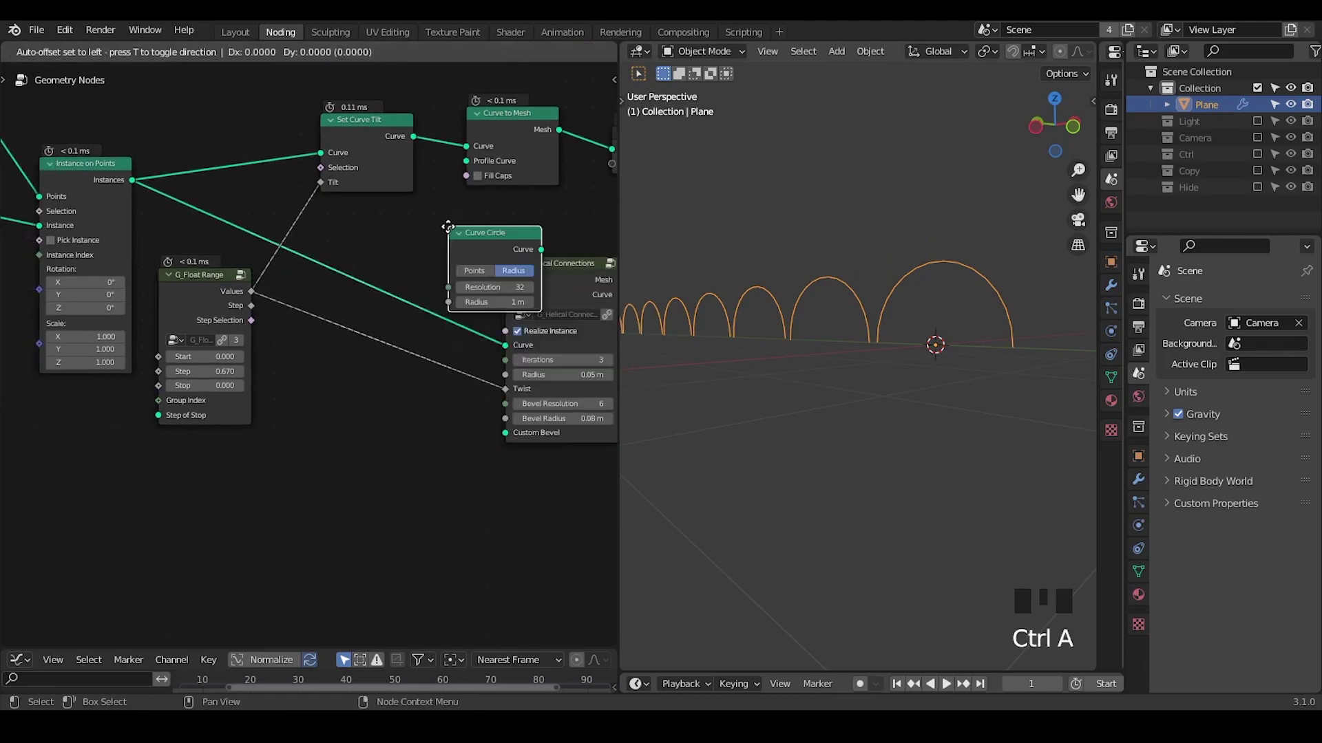
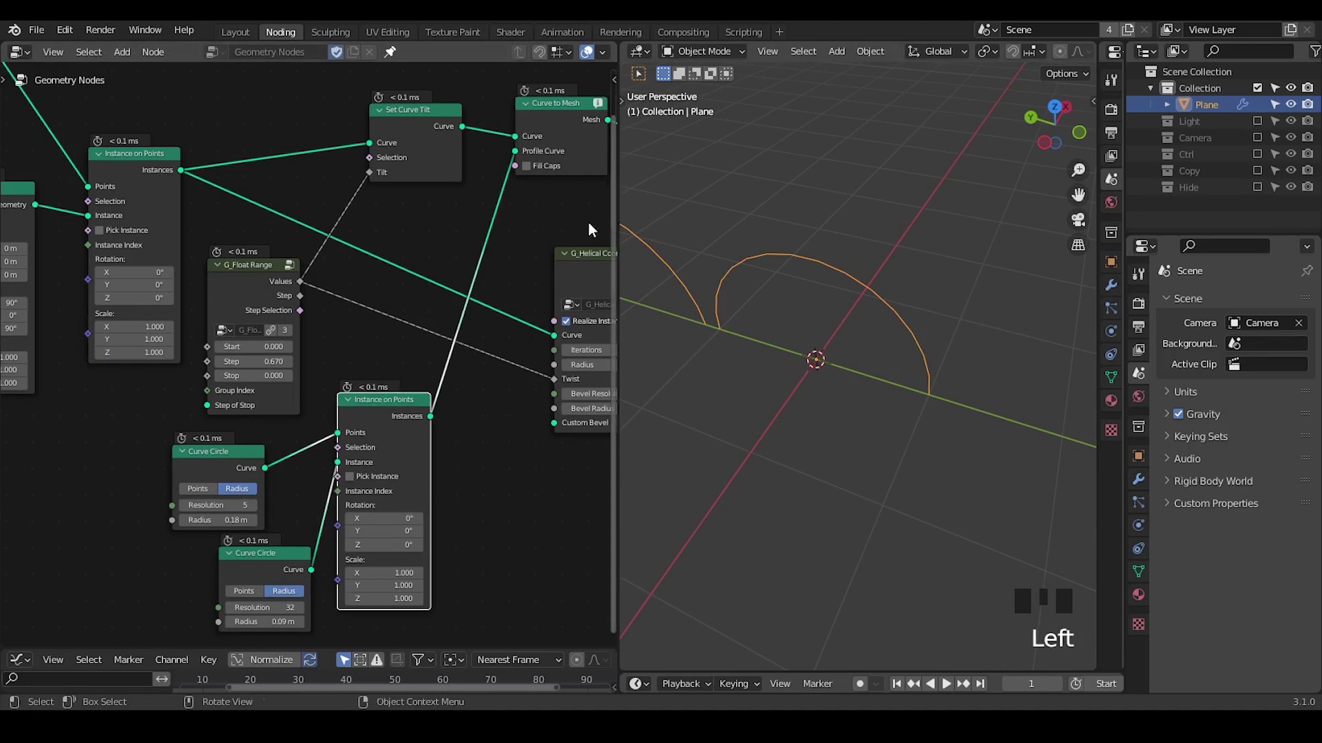
- Realize the small-circle profile instances before Curve to Mesh and add an Accumulate Field beside Float Range
drag(571, 219, 550, 126)
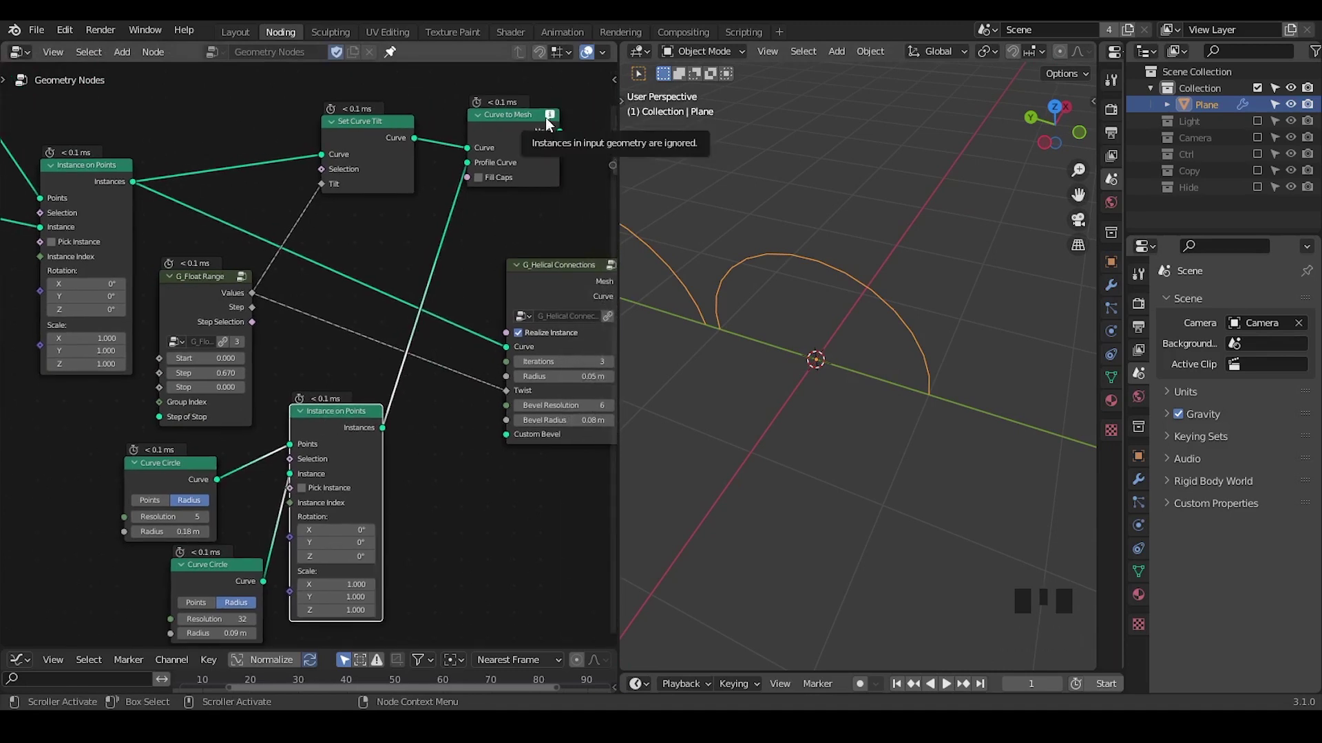
middle_click(483, 284)
key(ctrl+a)
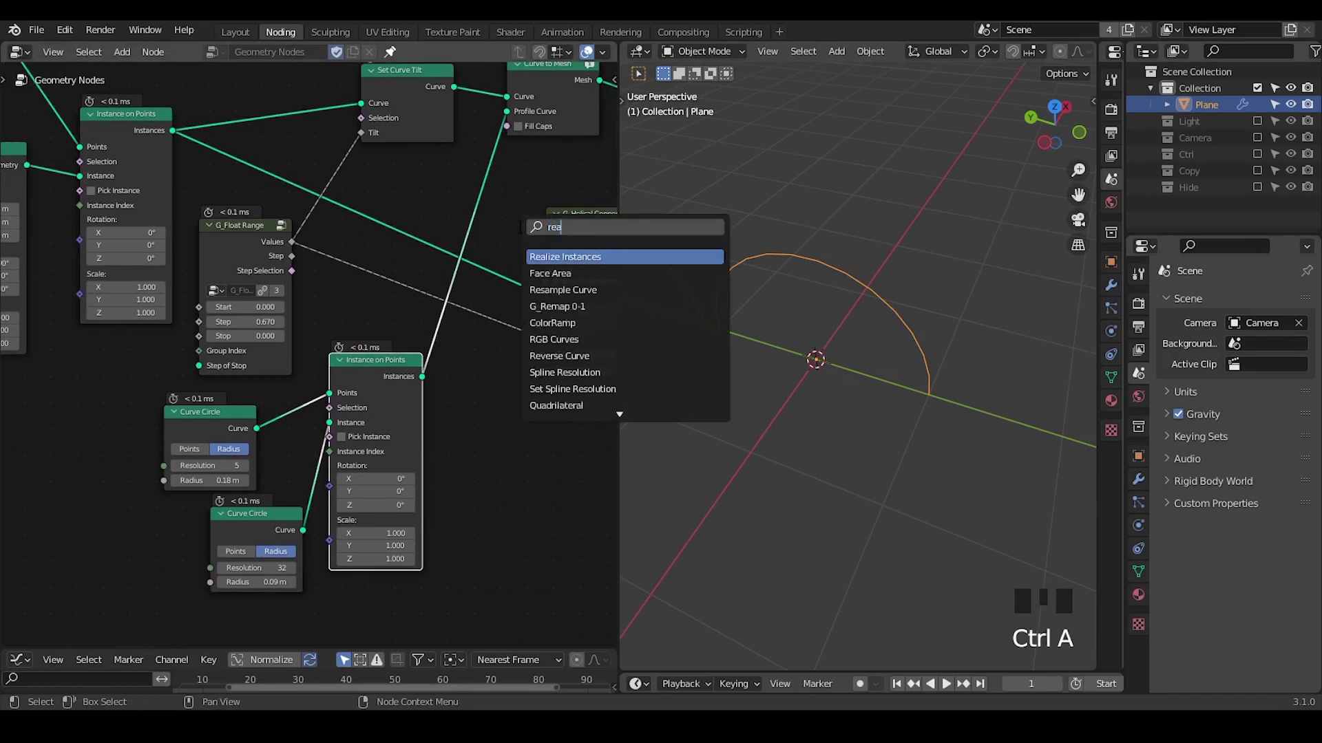
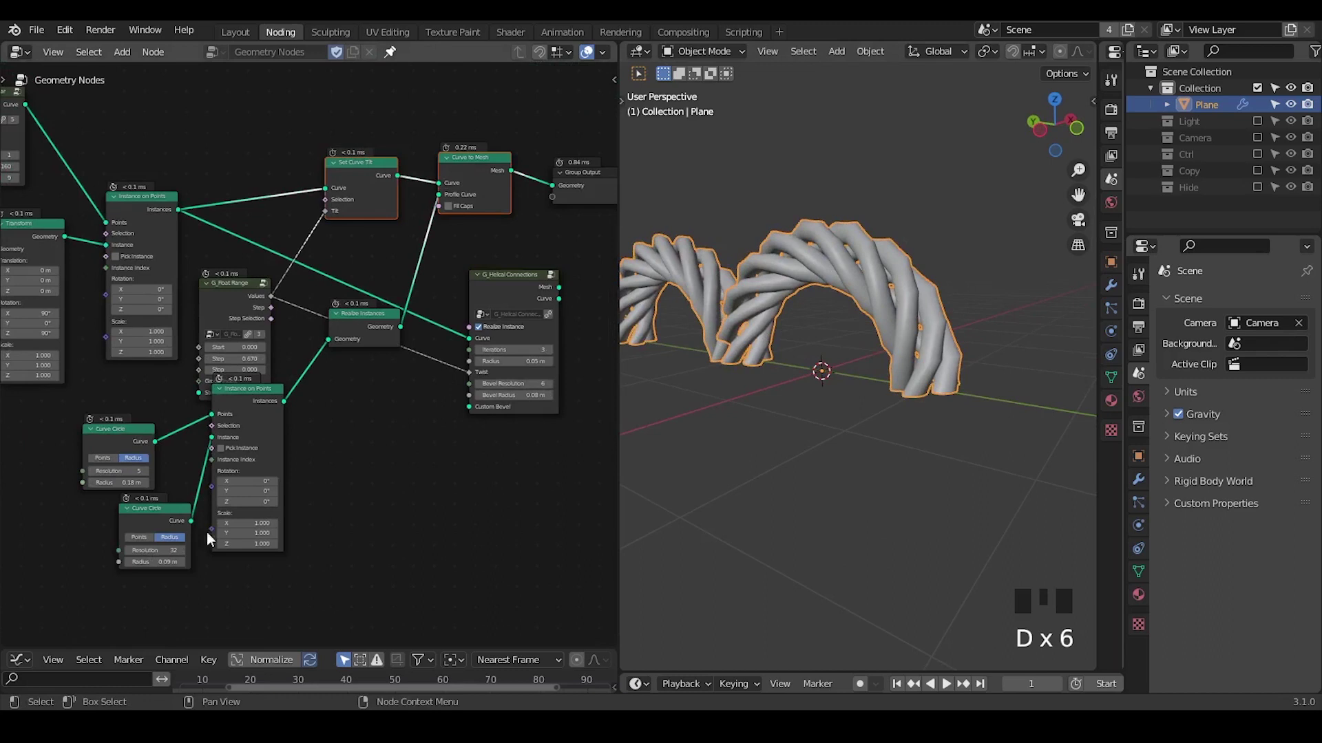
click(246, 423)
click(238, 290)
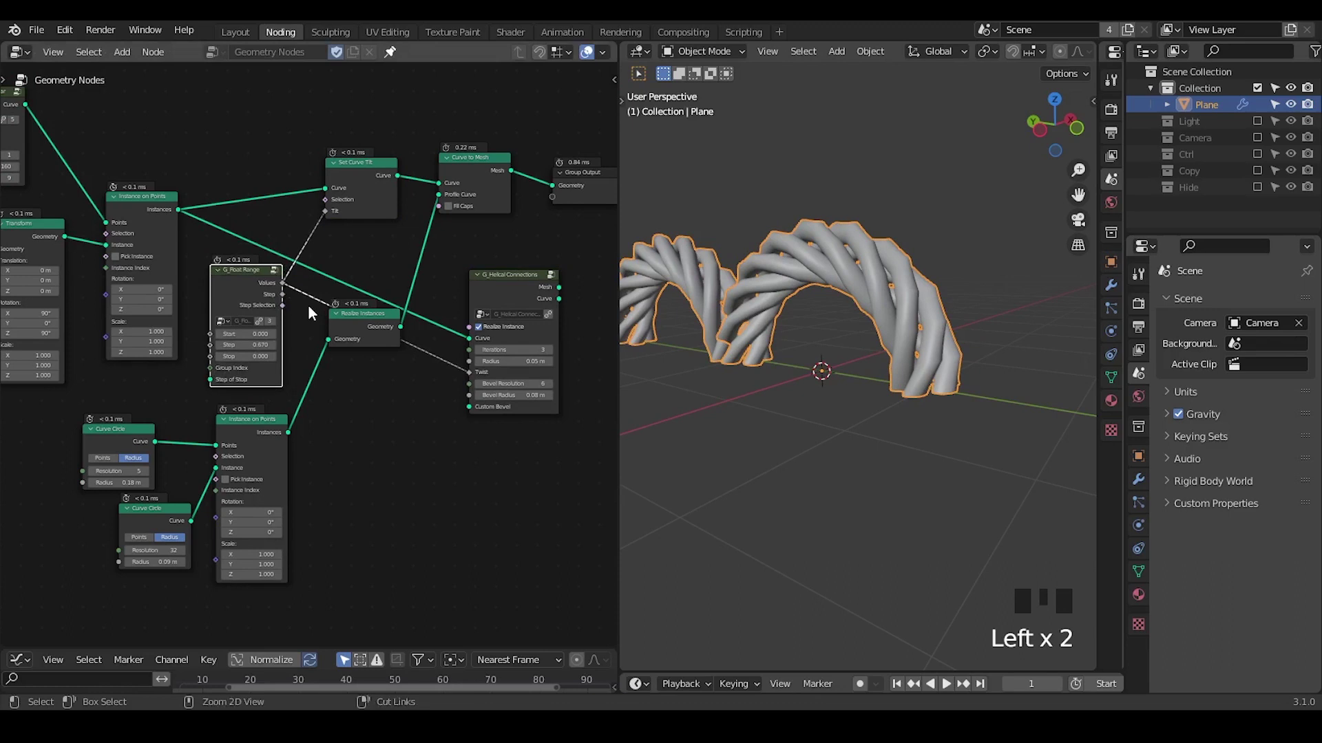
key(ctrl+a)
key(c)
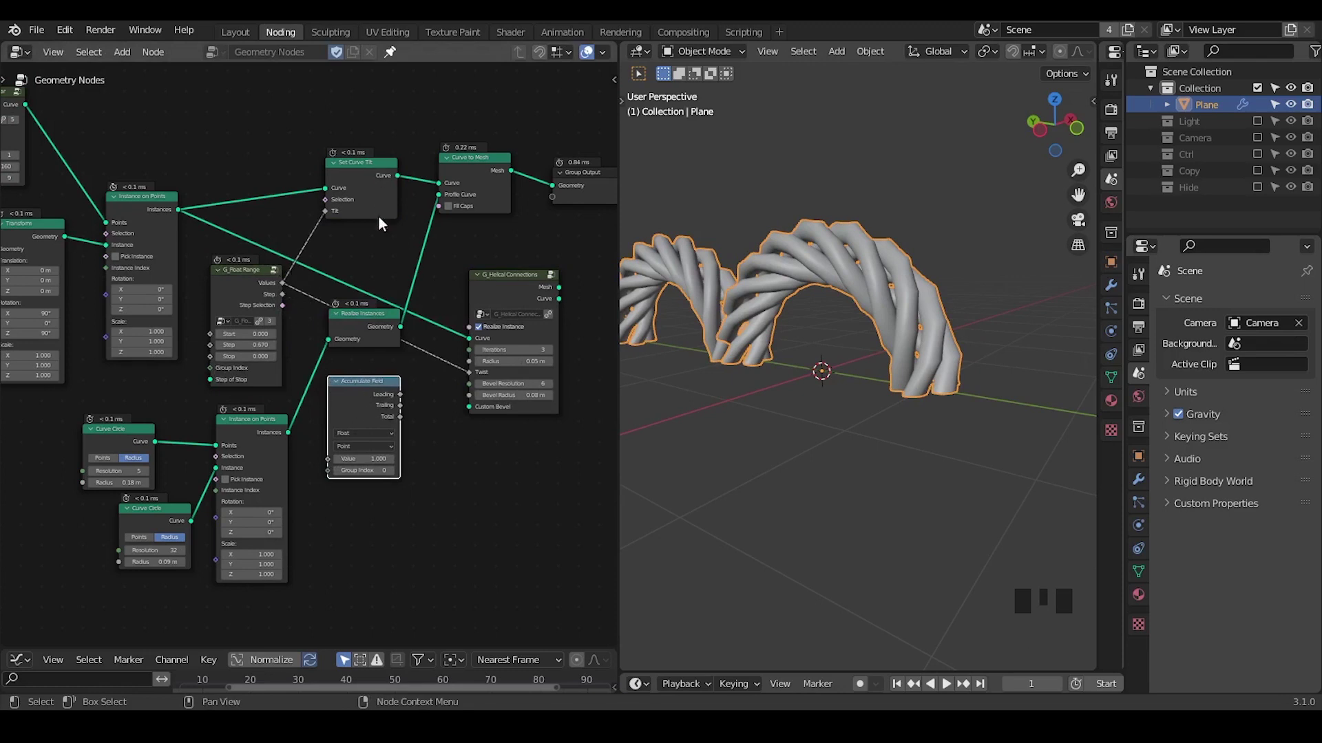
click(504, 293)
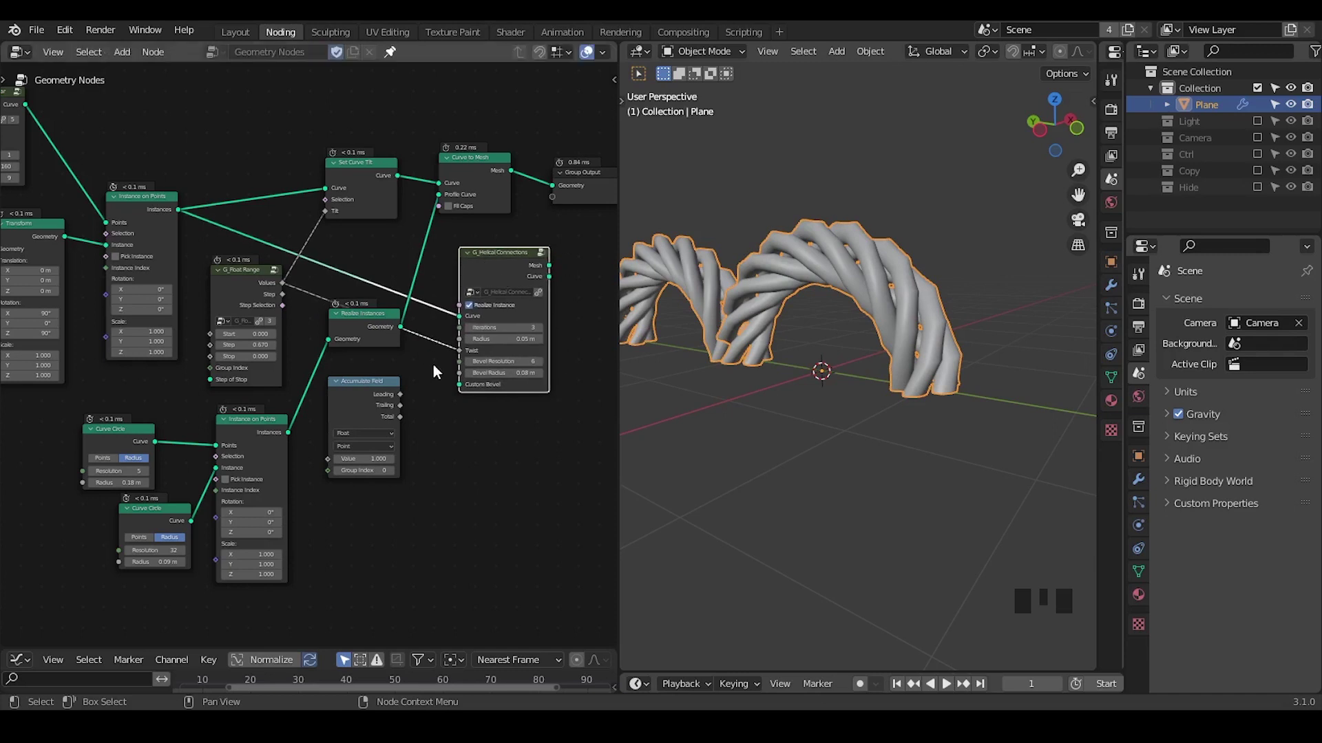
- Move the G_Helical Connections group aside and cut its links from the tree
click(366, 401)
key(x)
click(503, 278)
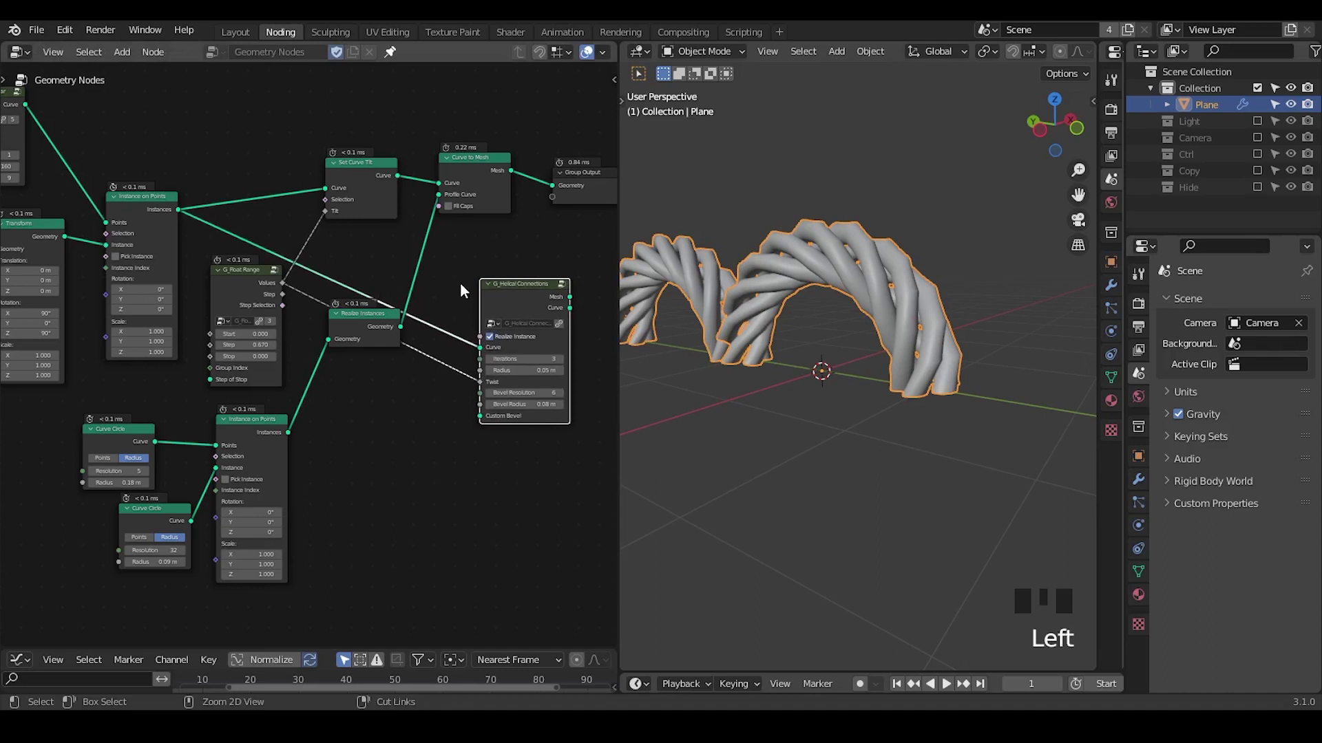
right_click(462, 286)
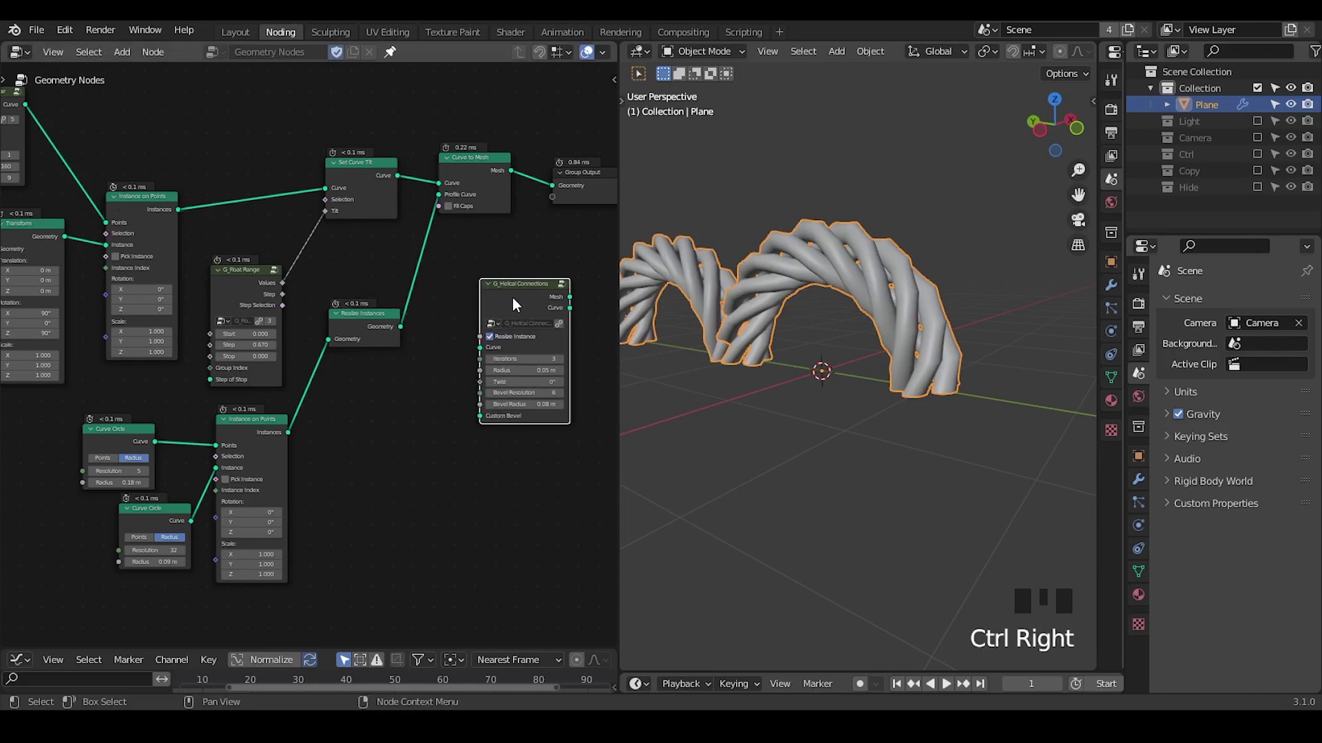
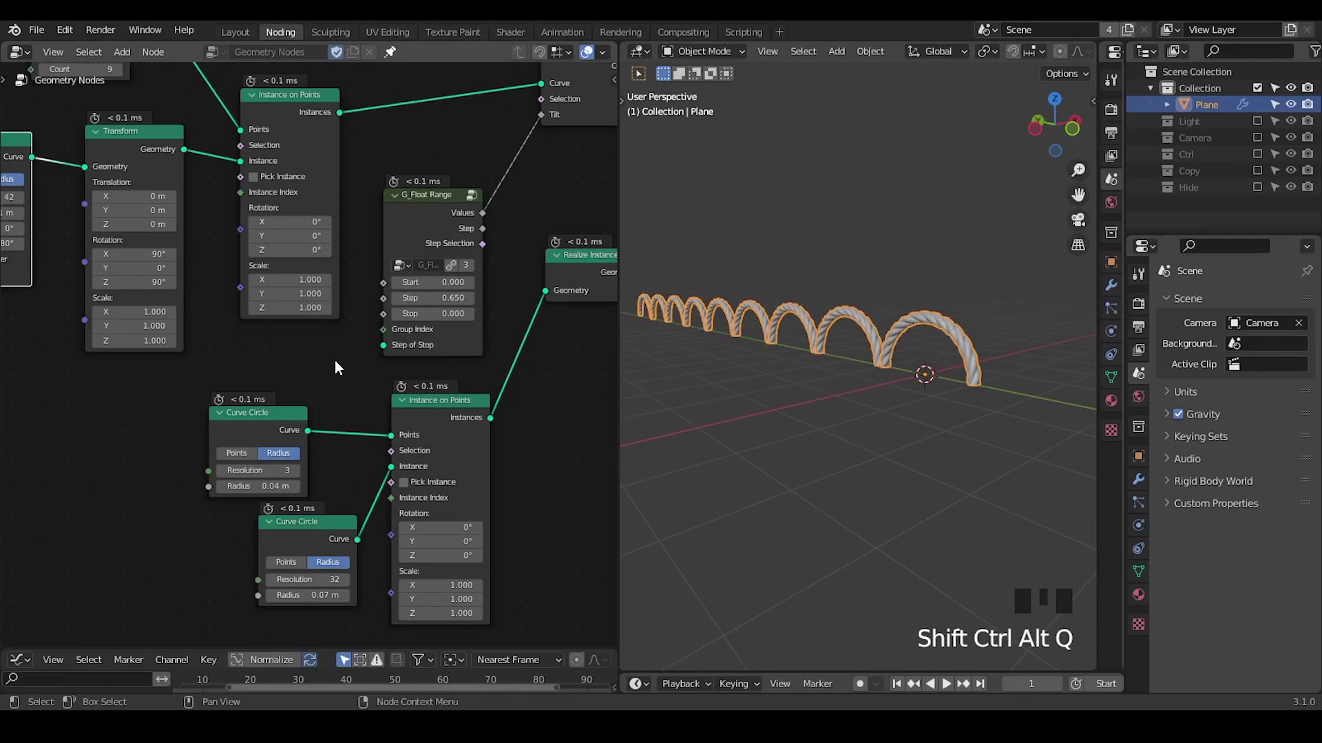
- Set Instance on Points Scale Z to 0.410, flattening the rope arcs
drag(329, 342, 356, 114)
drag(356, 114, 303, 166)
key(g)
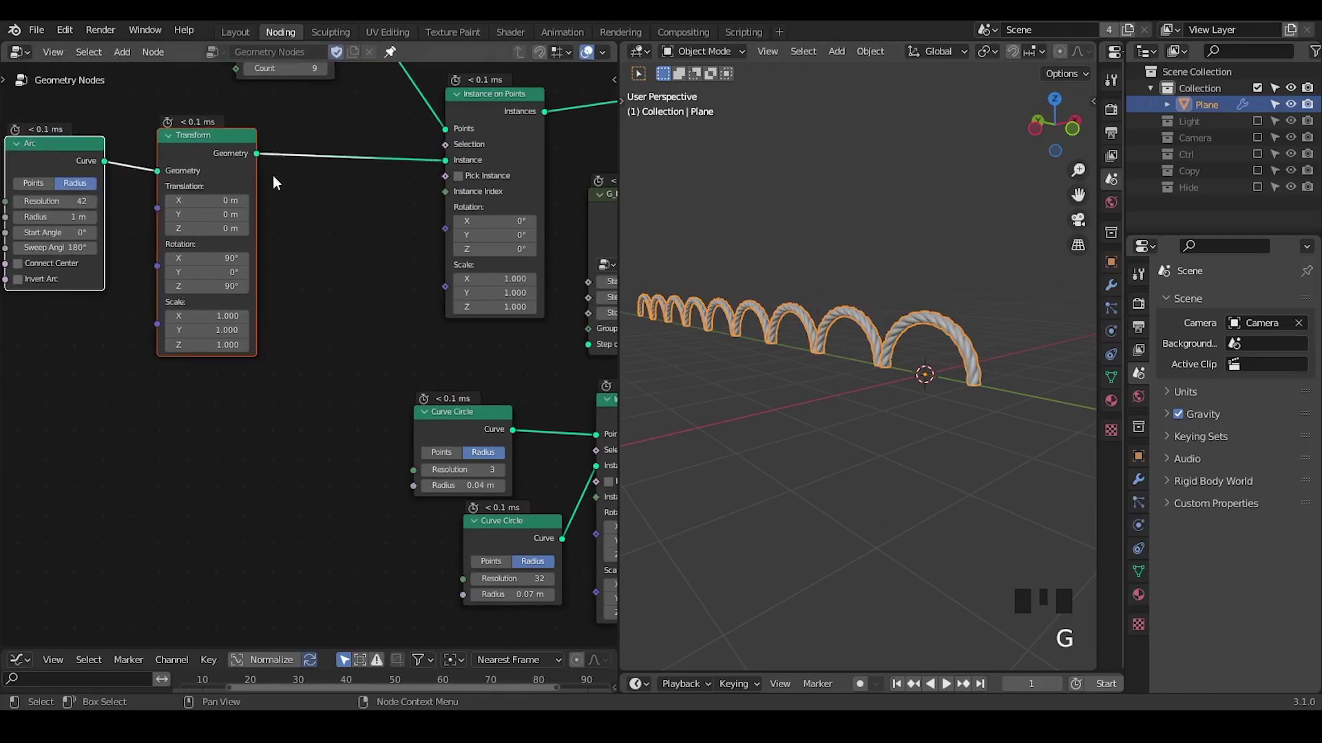
click(320, 197)
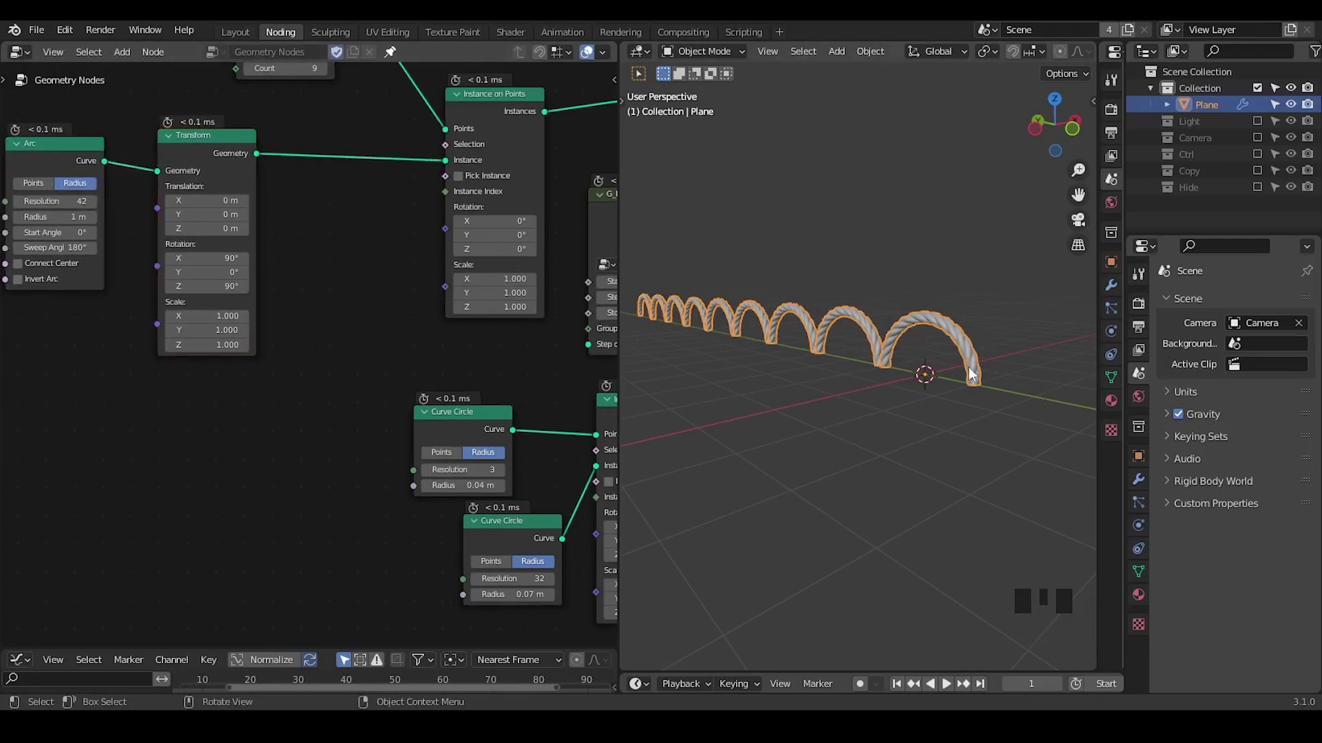
key(d)
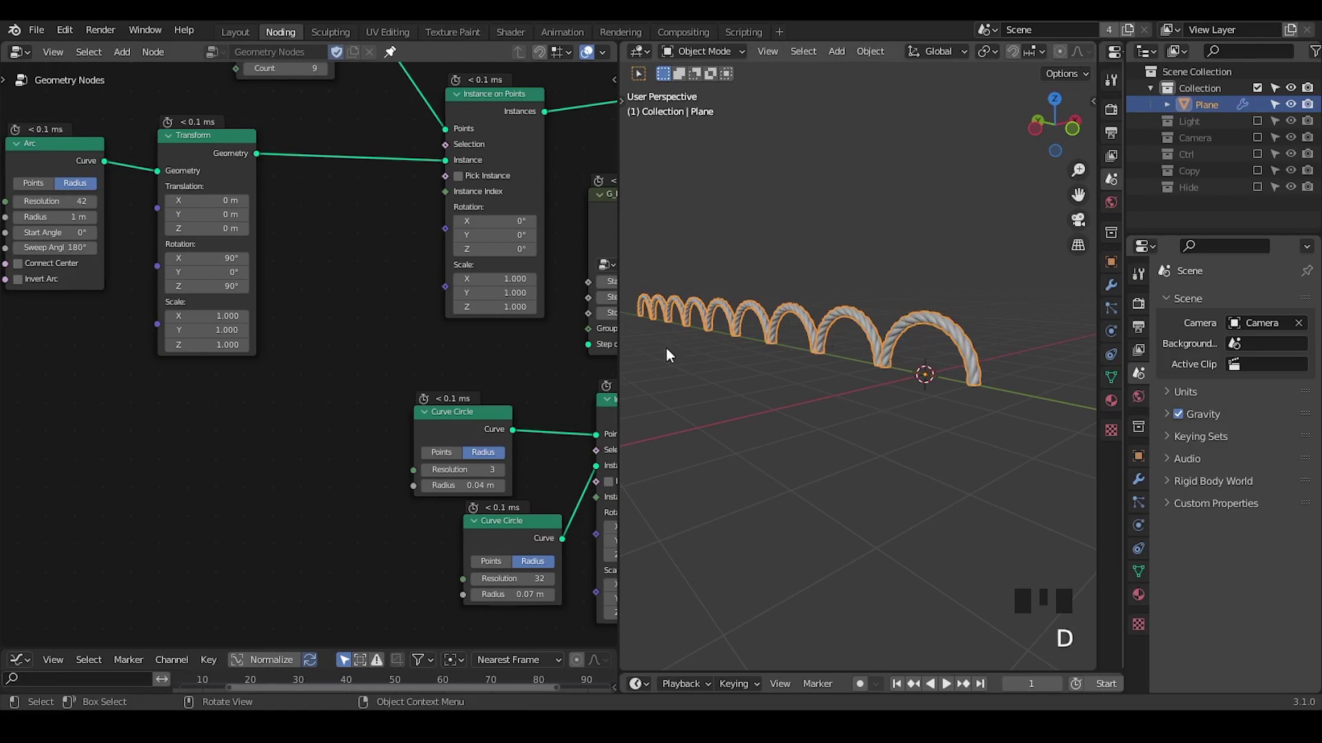
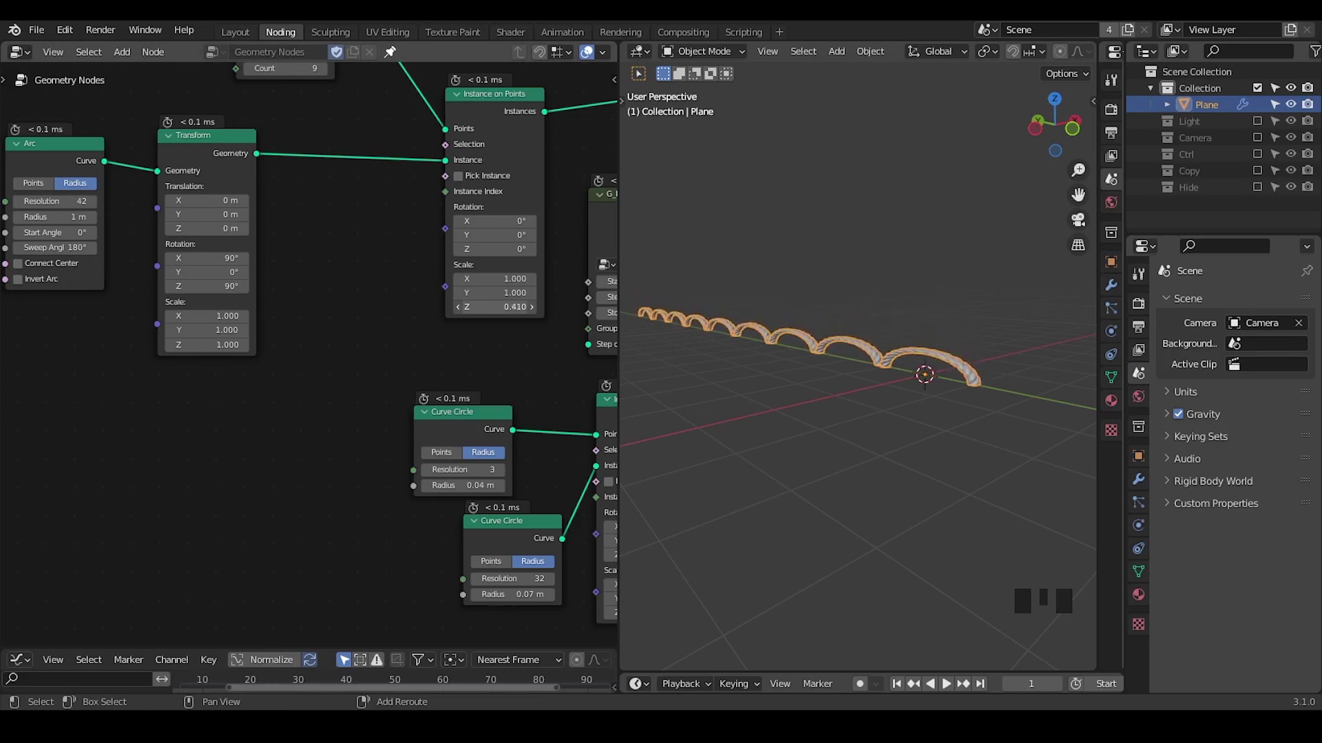
drag(856, 371, 409, 190)
- Insert a Realize Instances node before Set Curve Tilt and search 'com' for the next node
key(ctrl+a)
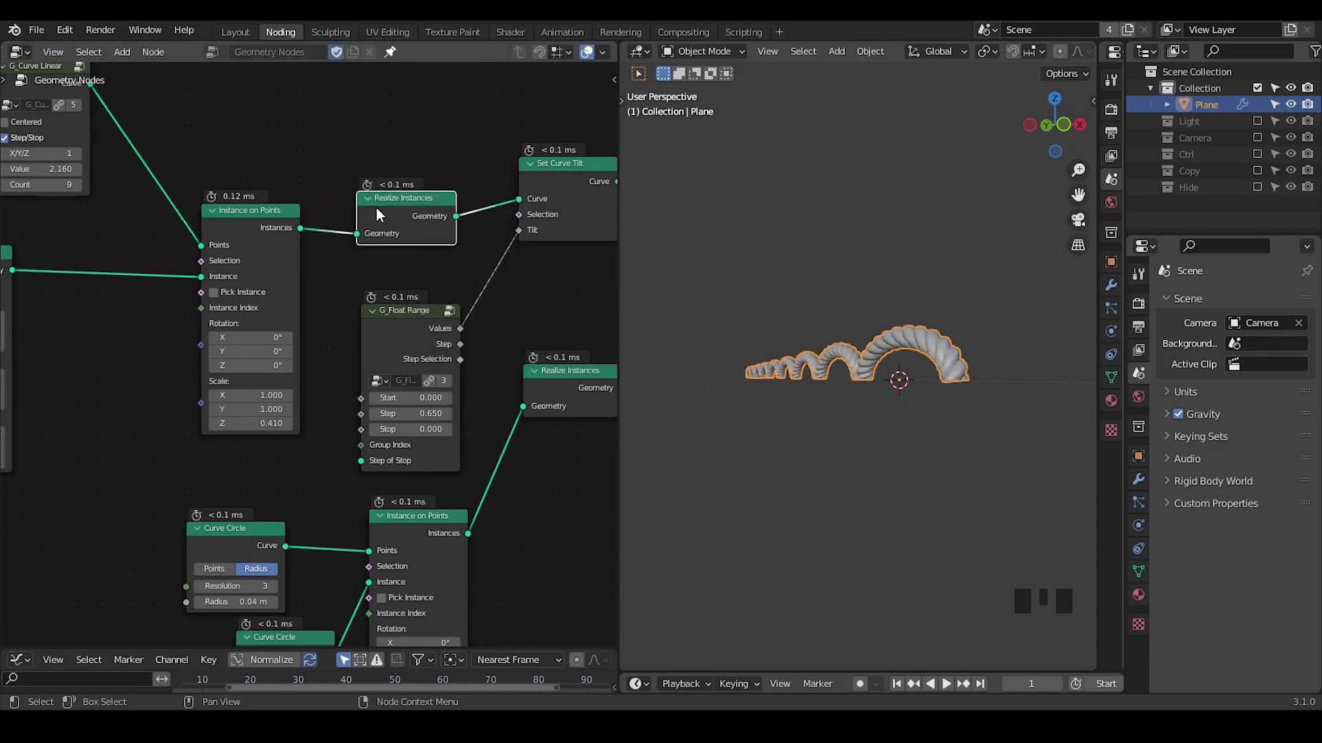
drag(384, 213, 874, 398)
drag(875, 399, 522, 176)
key(d)
click(507, 180)
key(d)
key(d)
key(d)
right_click(556, 168)
key(d)
drag(229, 419, 346, 355)
key(ctrl+a)
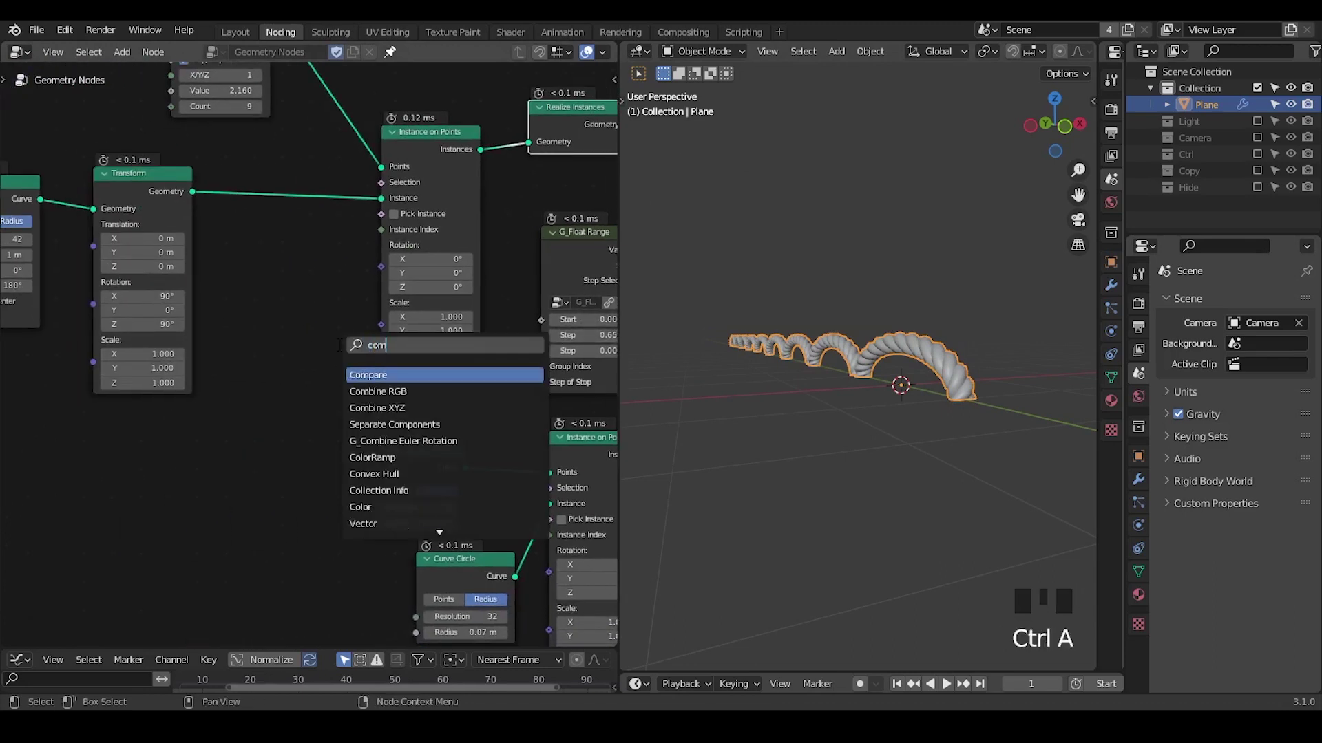
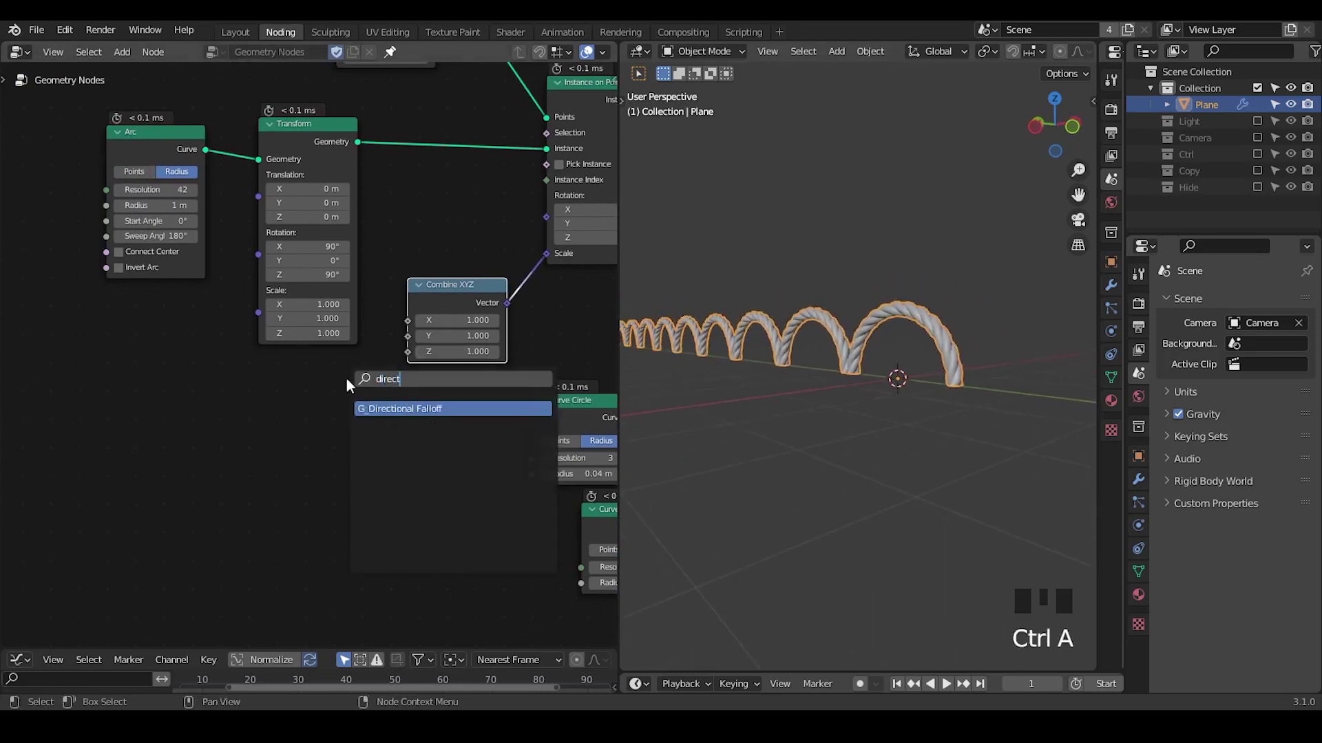
- Wire G_Directional Falloff into the Z scale and select the Controller empty in the Ctrl collection
drag(292, 405, 1244, 169)
click(1165, 161)
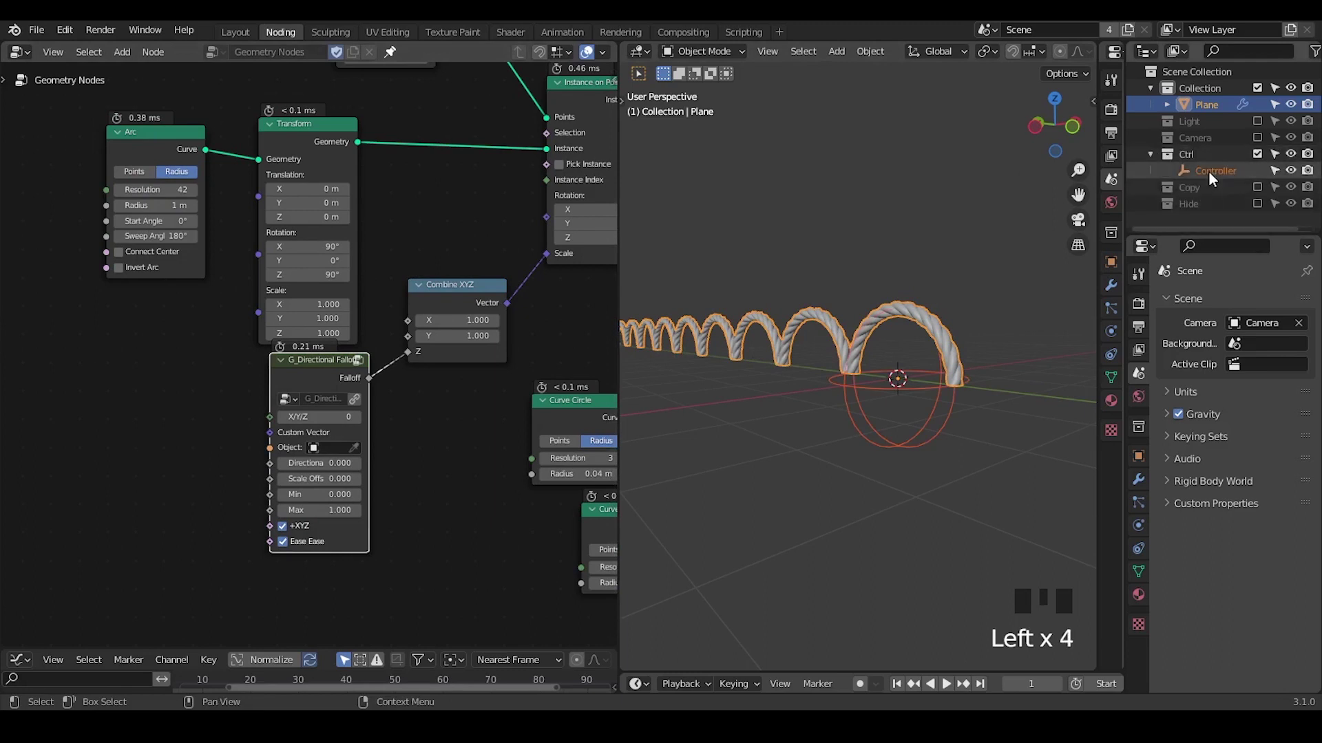
click(1217, 182)
- Set the falloff Object to Controller and display the Controller empty as Arrows
click(1144, 527)
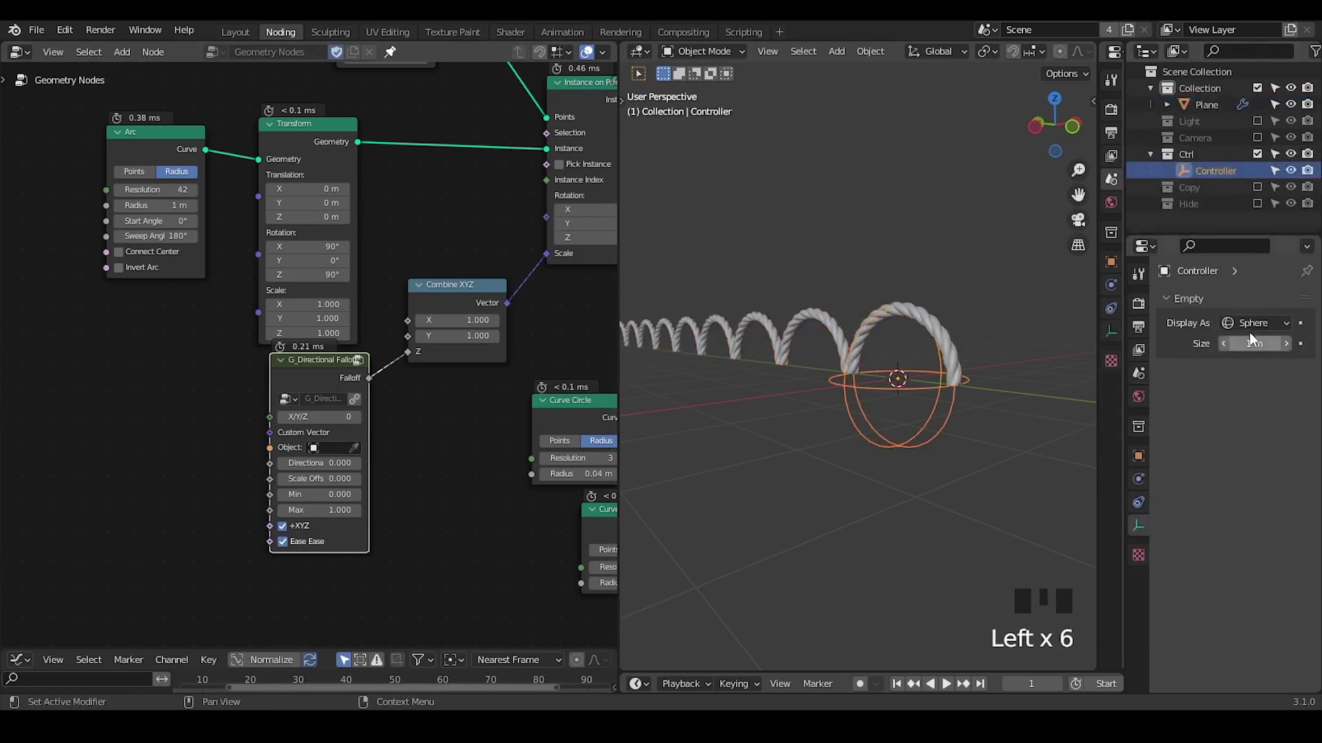
drag(1255, 337, 949, 423)
drag(948, 423, 359, 453)
click(358, 453)
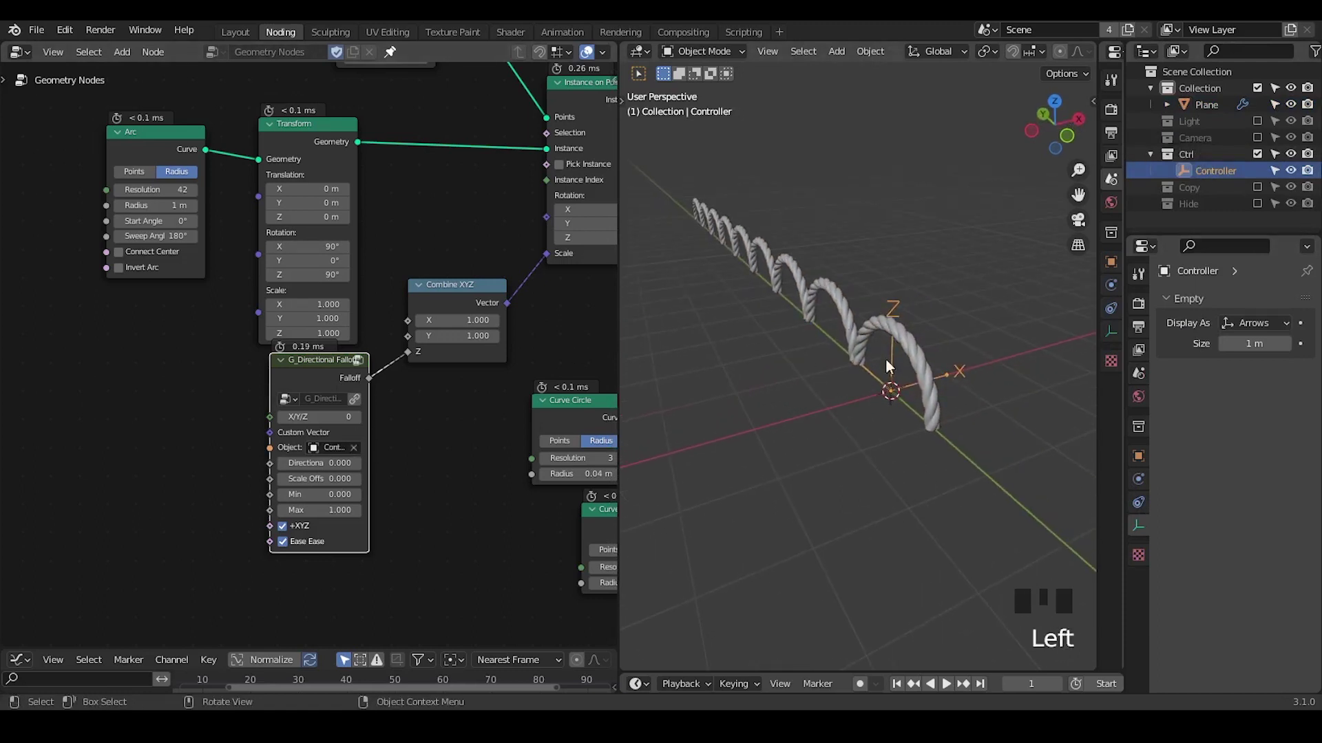
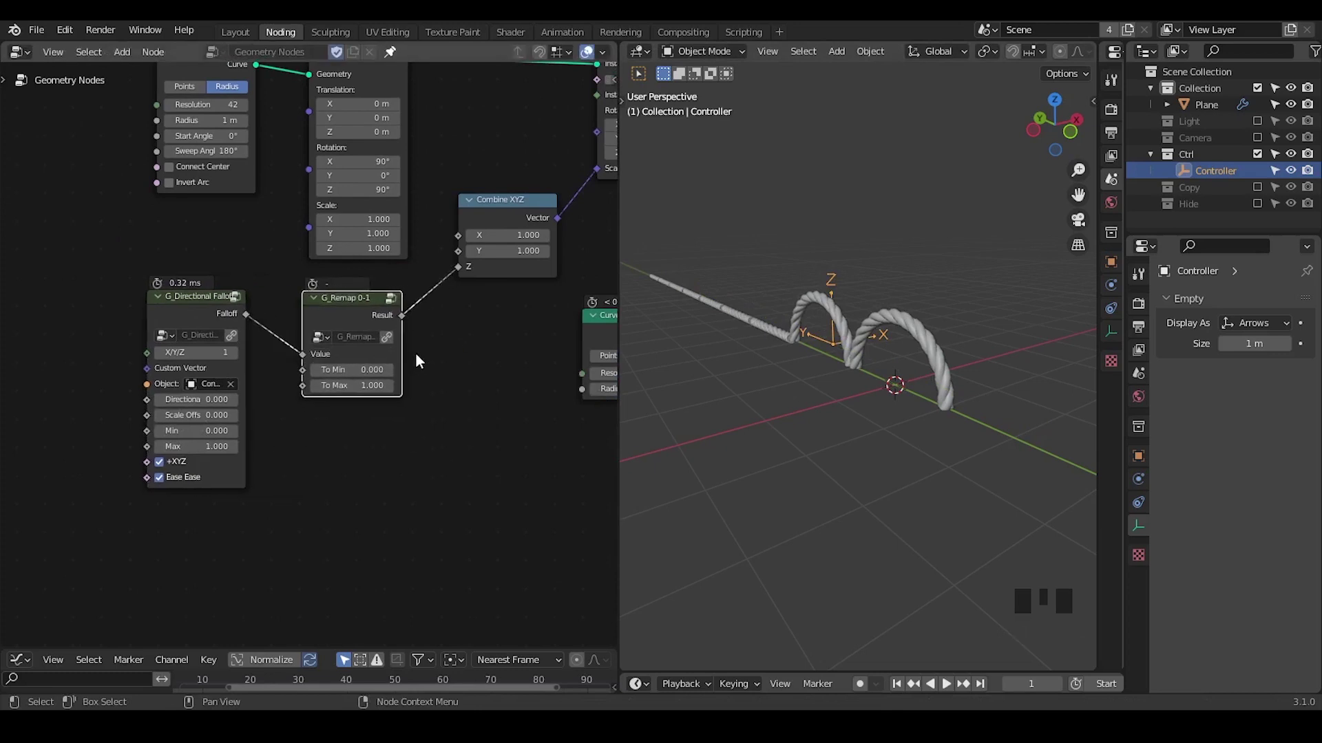
- Add a Map Range node near the G_Remap 0-1 height remap
key(ctrl+a)
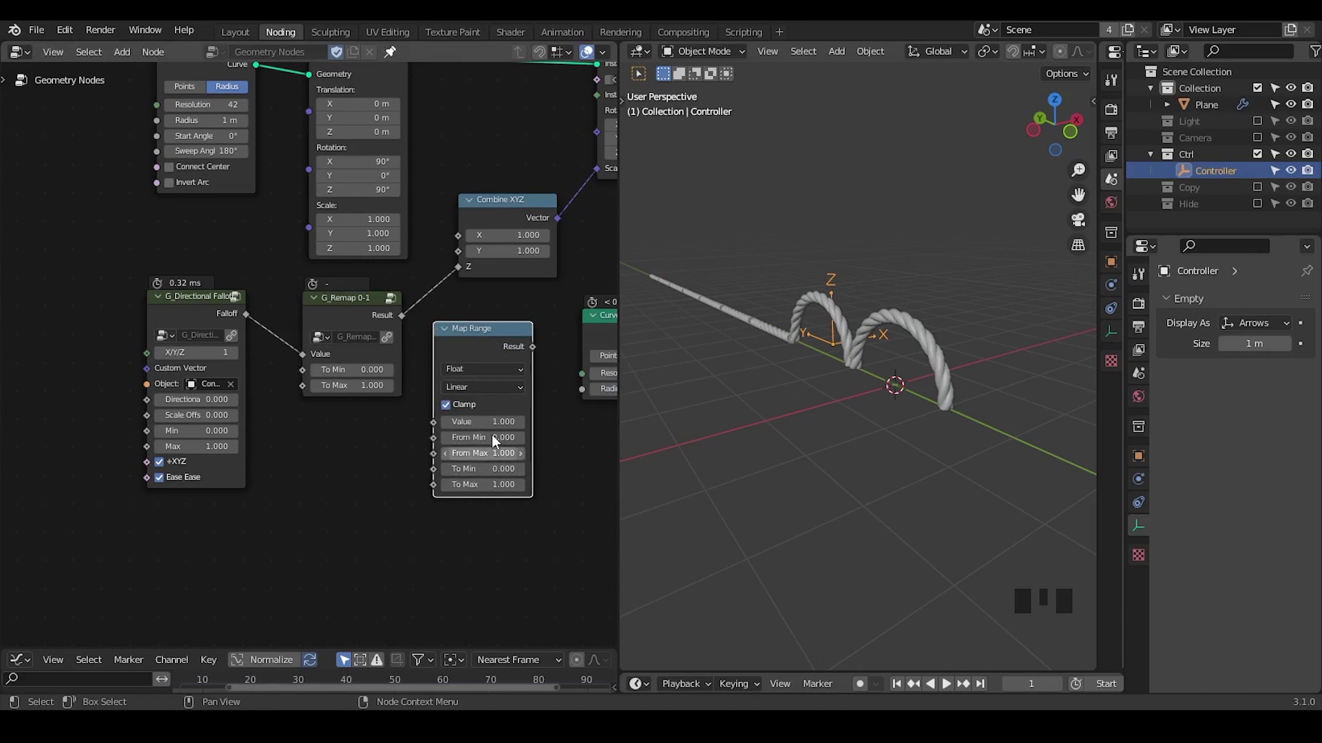
click(362, 334)
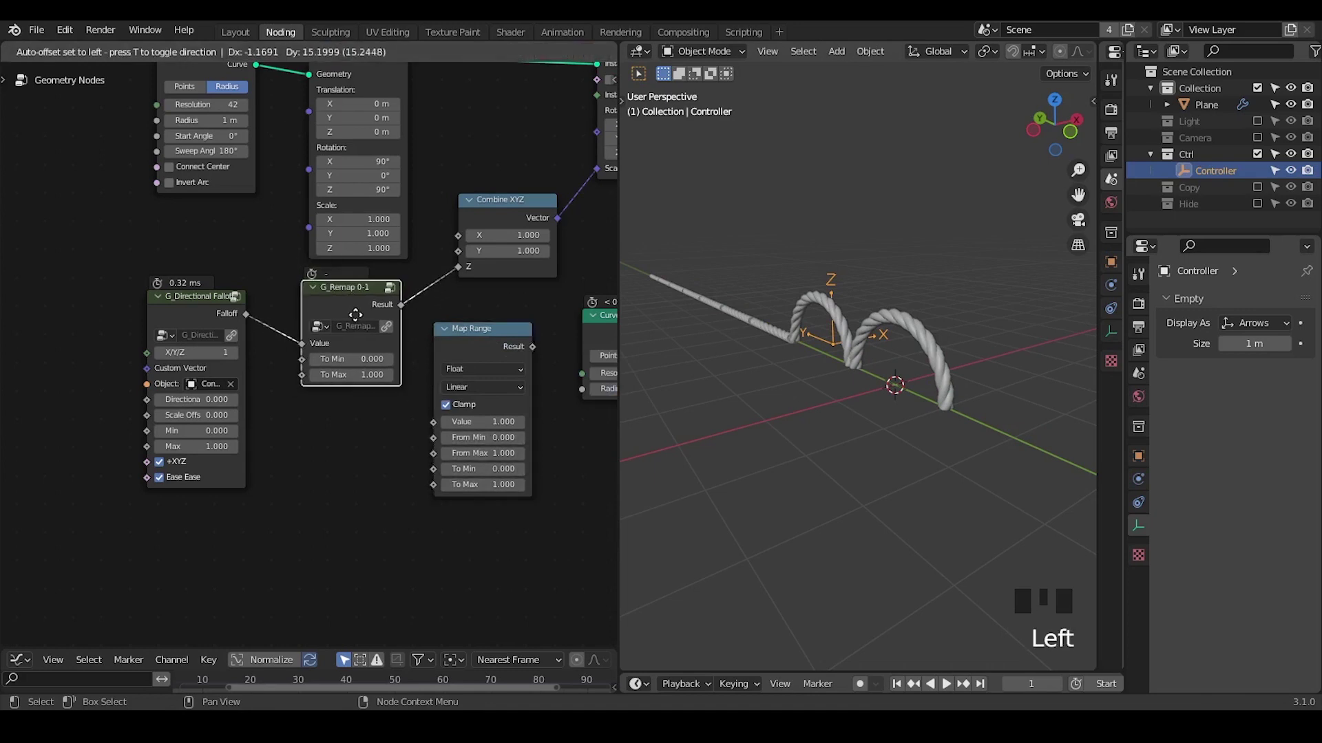
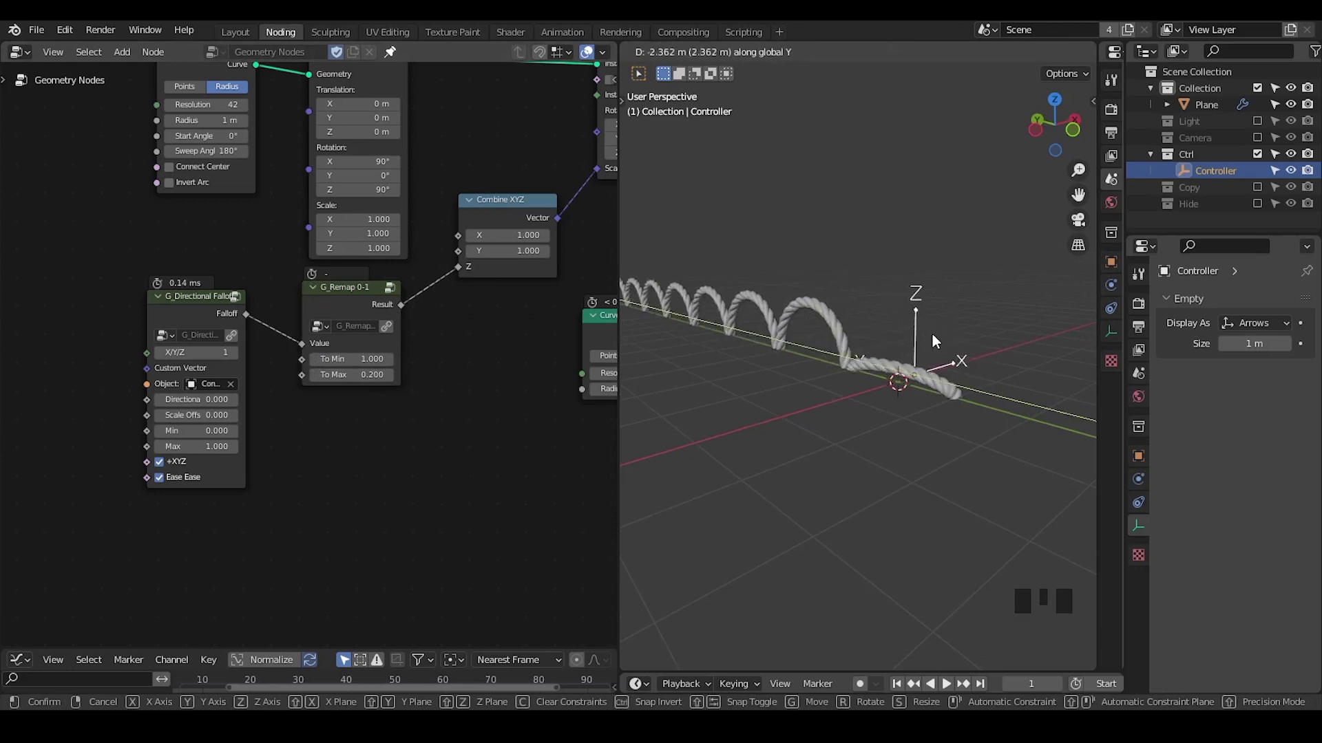
- Scale the Controller empty up about 2.8 times so its falloff covers more arcs
key(s)
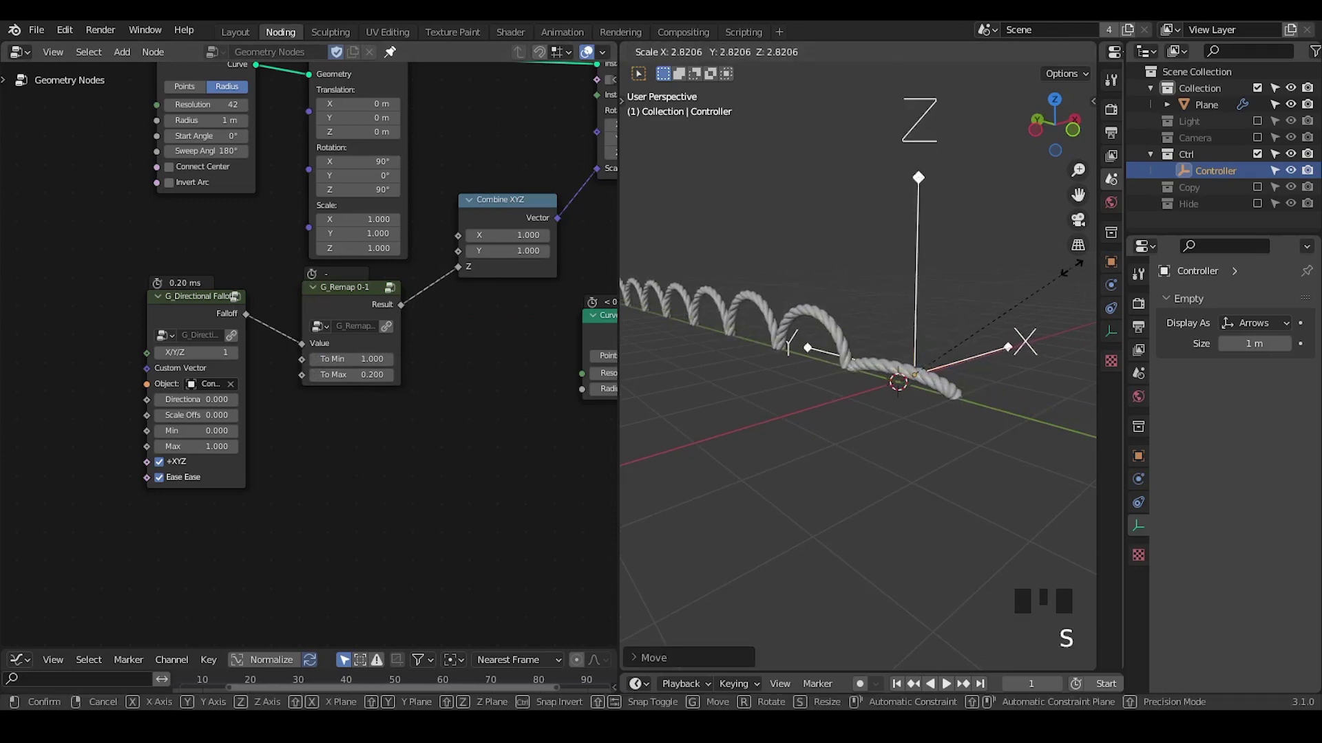
key(g)
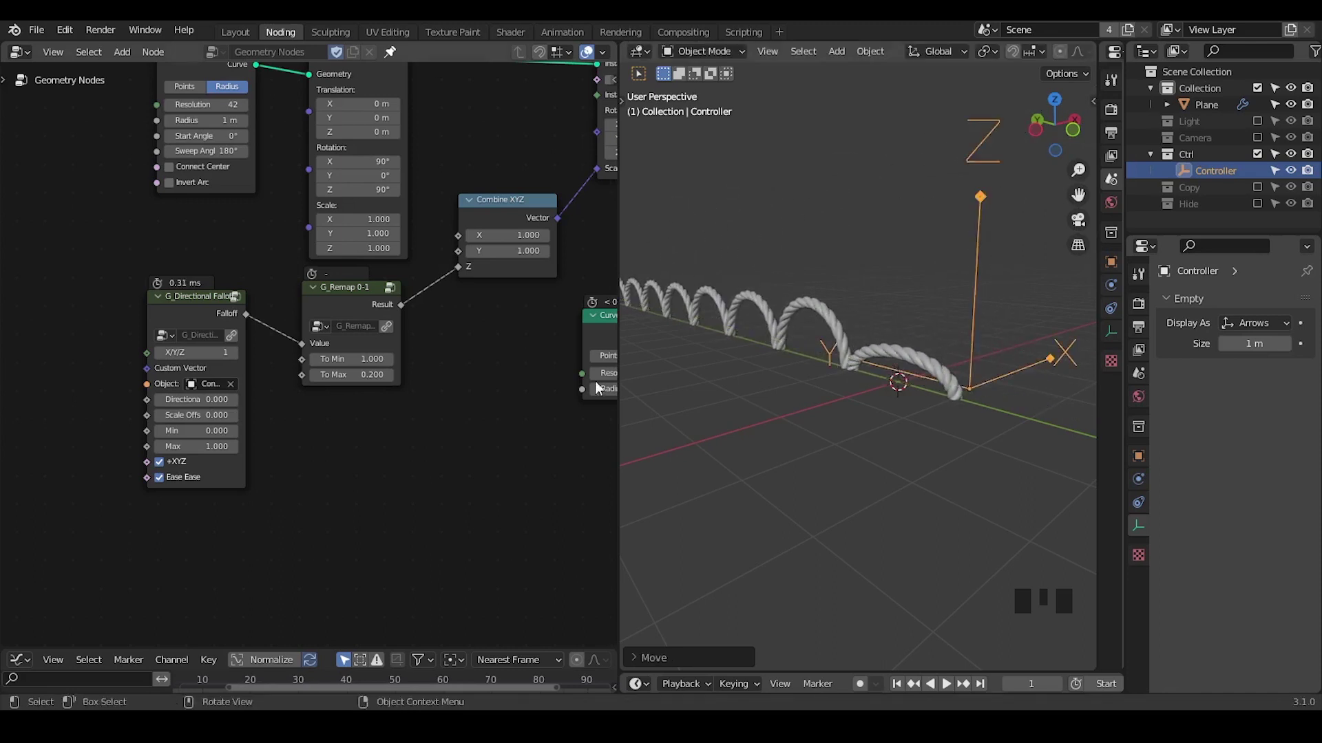
- Zoom out and fit the whole node tree in the editor view
scroll(down, 3)
middle_click(554, 392)
scroll(up, 3)
drag(422, 389, 415, 331)
key(ctrl+shift+alt+w)
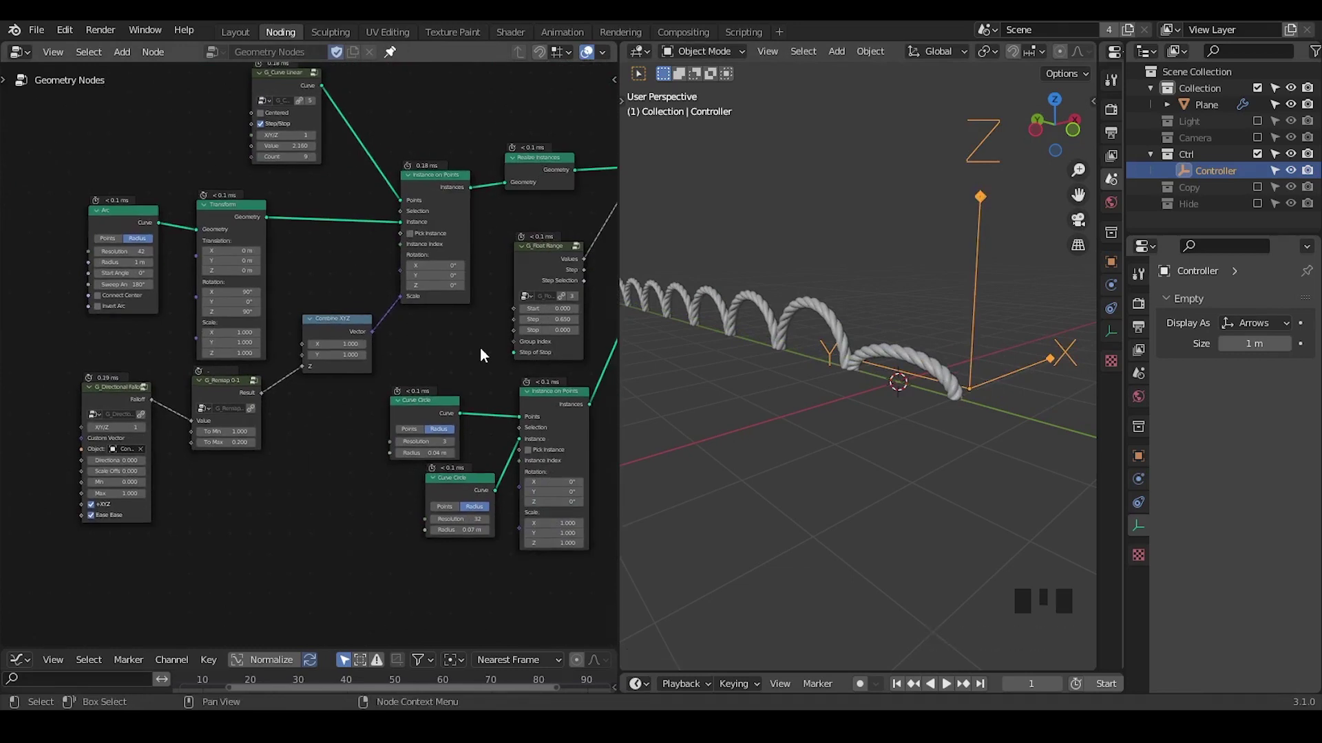
- Insert a Join Geometry node just before the Group Output at the end of the tree
drag(493, 353, 506, 208)
key(d)
right_click(506, 209)
key(d)
click(481, 252)
key(ctrl+a)
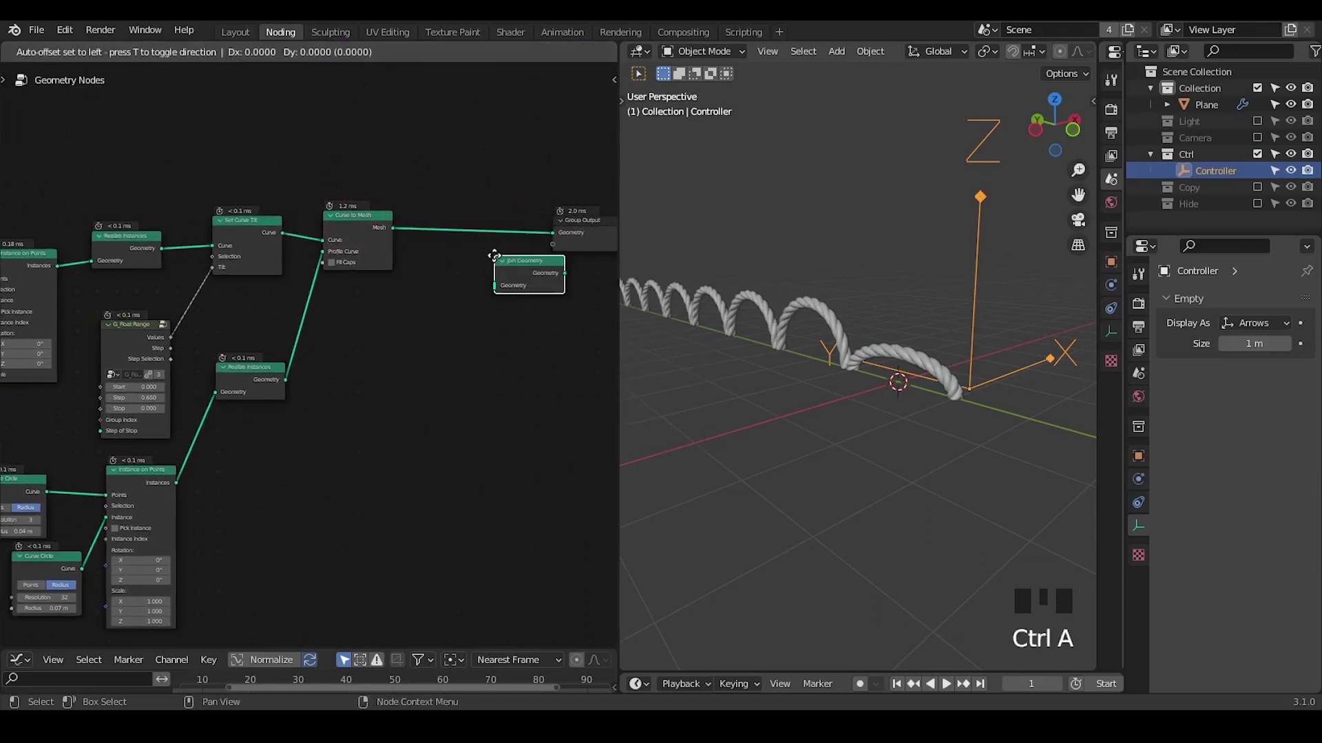
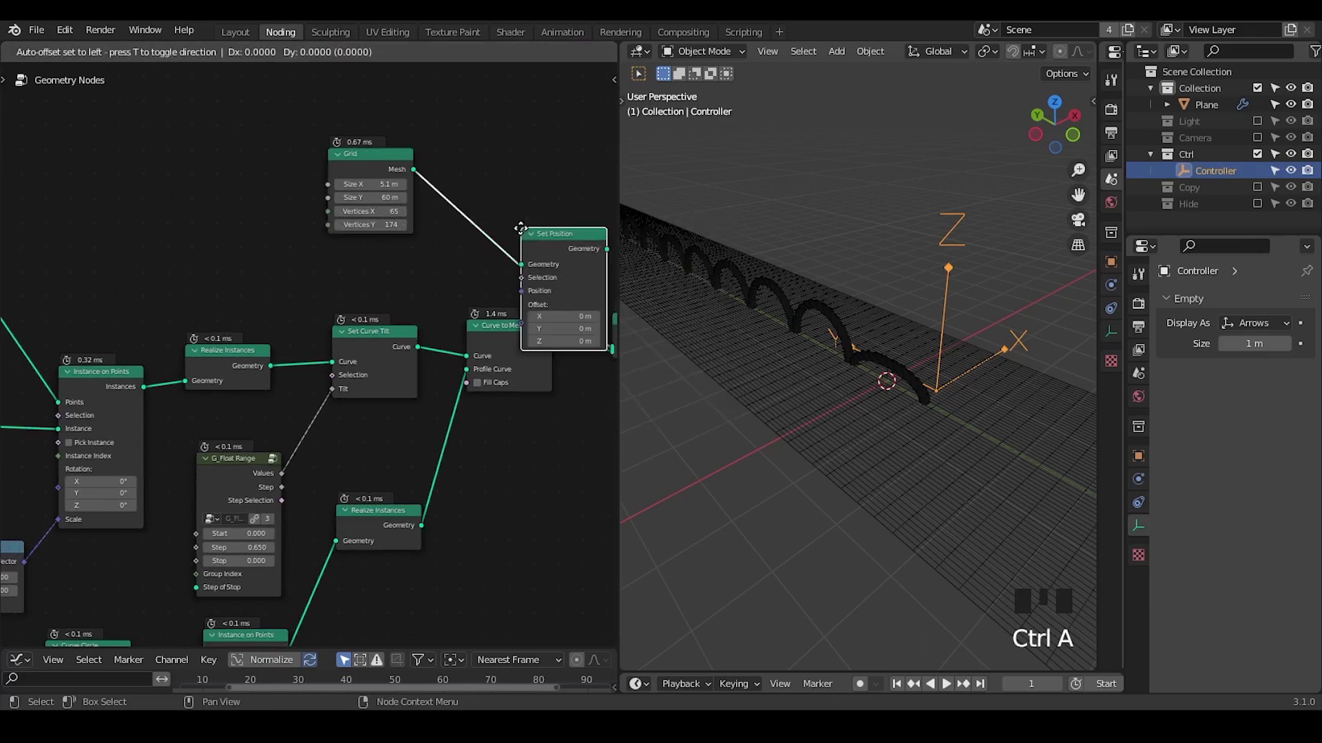
- Move the Grid node up near Set Position and rearrange Set Position in the tree
drag(516, 201, 358, 170)
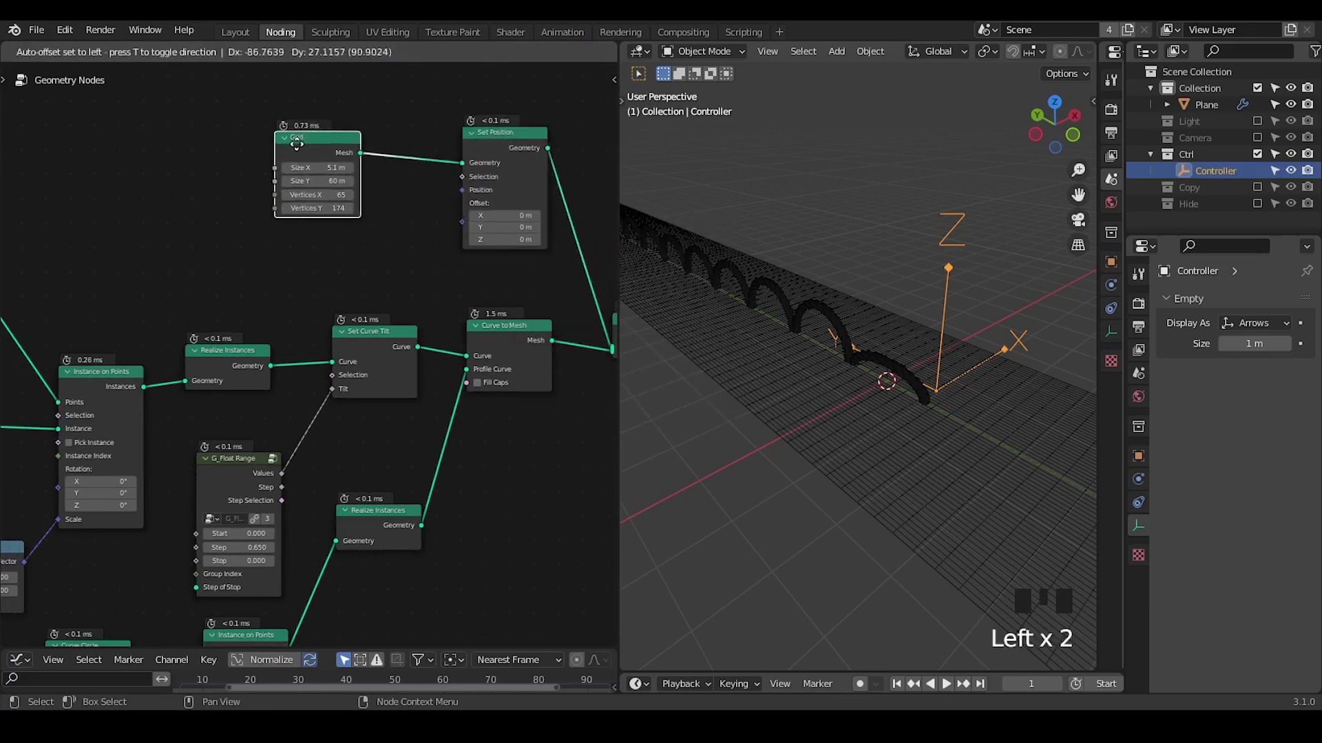
click(497, 155)
drag(893, 377, 913, 416)
key(d)
drag(914, 418, 721, 216)
key(d)
key(d)
key(d)
drag(844, 412, 758, 298)
key(d)
- Search 'spline fal' in node search and pick the G_Spline Falloff group
click(758, 244)
key(d)
click(785, 259)
key(d)
key(d)
key(d)
click(791, 289)
key(d)
key(d)
key(d)
click(811, 326)
key(d)
click(843, 347)
- Place G_Spline Falloff and feed G_Curve Linear's Curve into its Curve input
key(d)
key(ctrl+a)
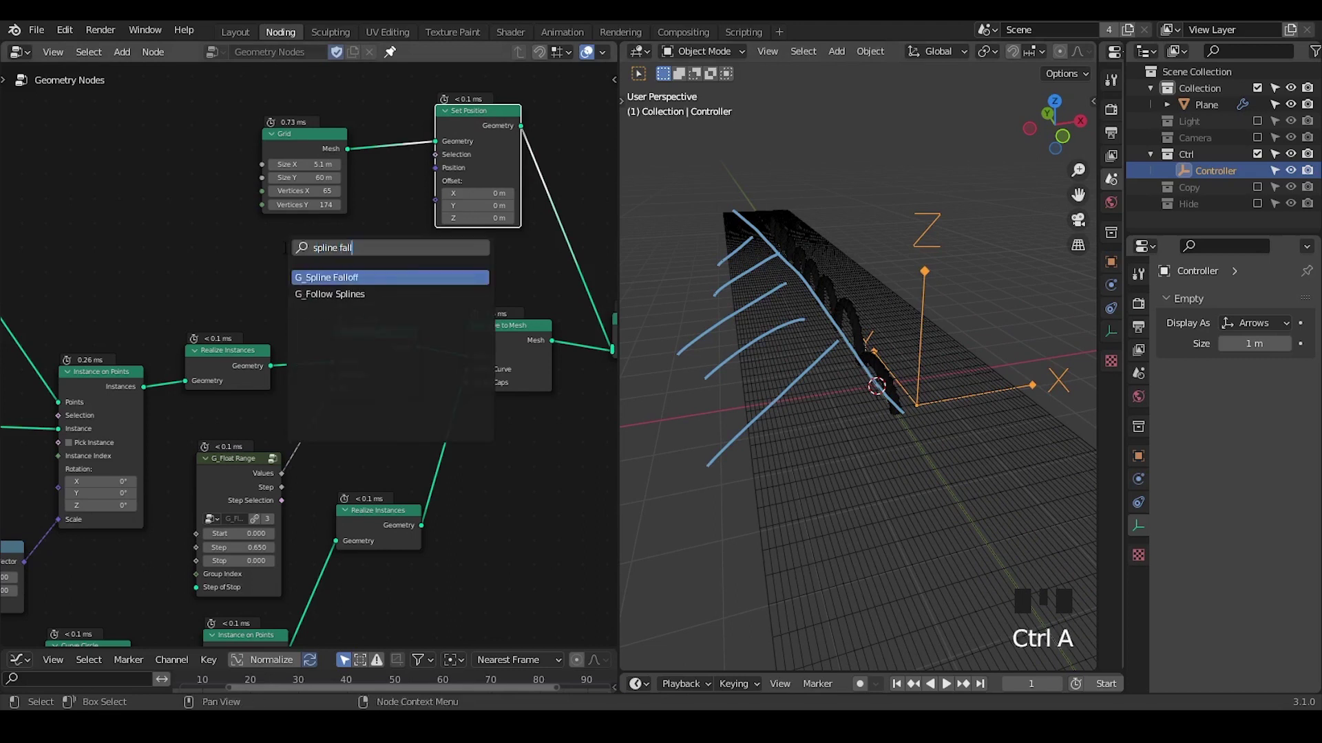
drag(81, 248, 341, 230)
drag(341, 230, 386, 214)
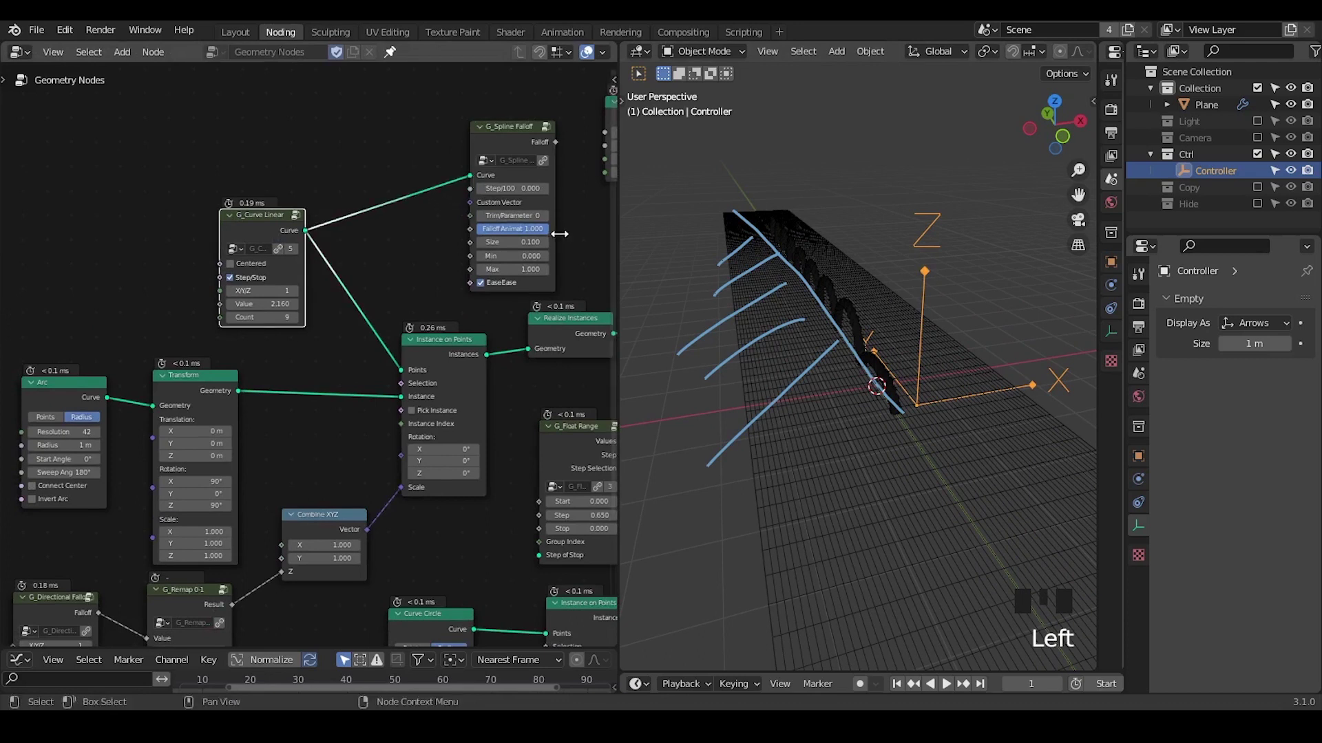
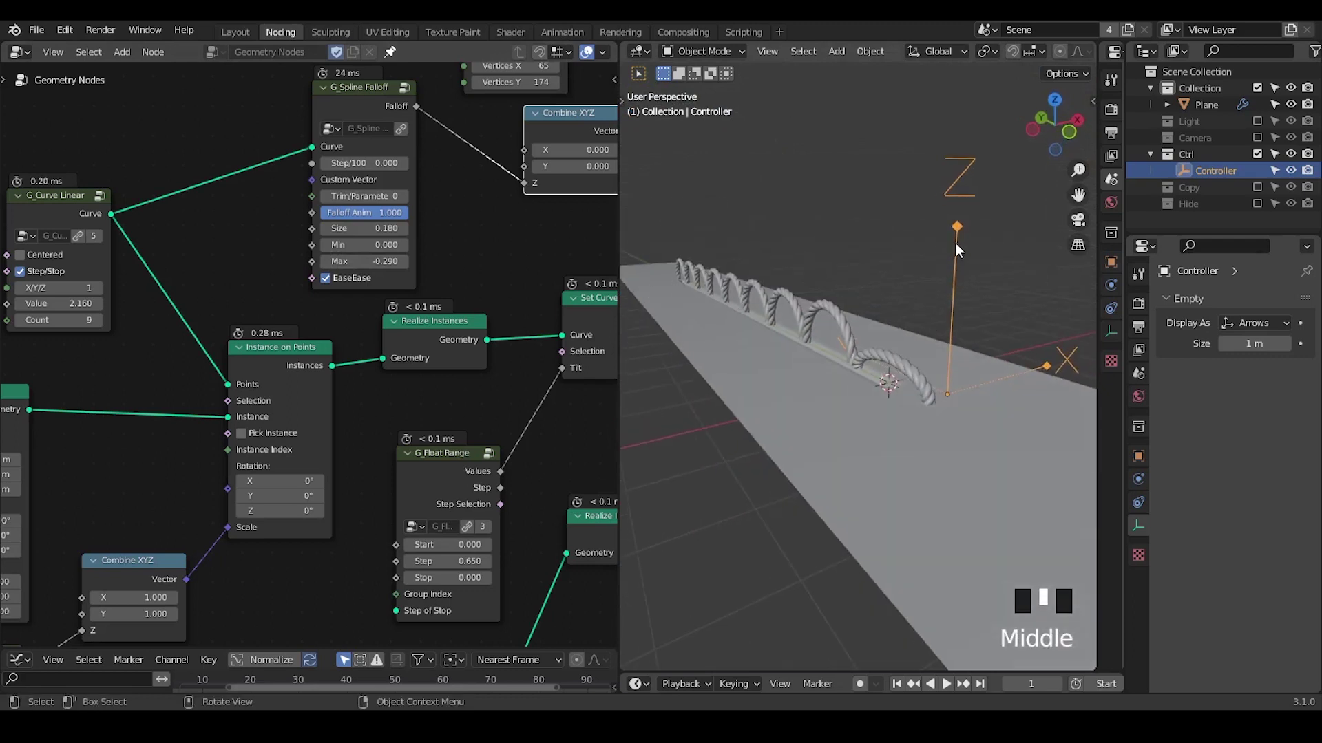
- Multiply the spline falloff by the other falloff into Combine XYZ Z, moving the Controller along Y to test
key(g)
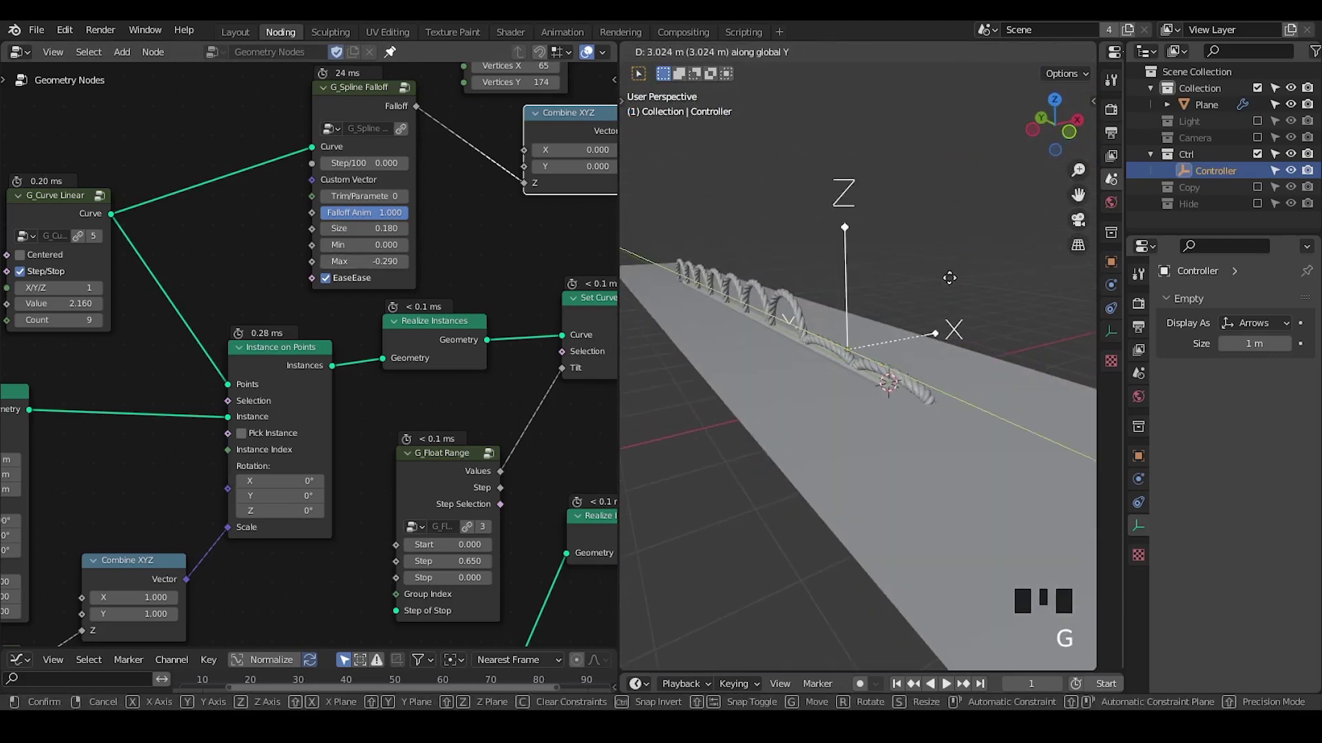
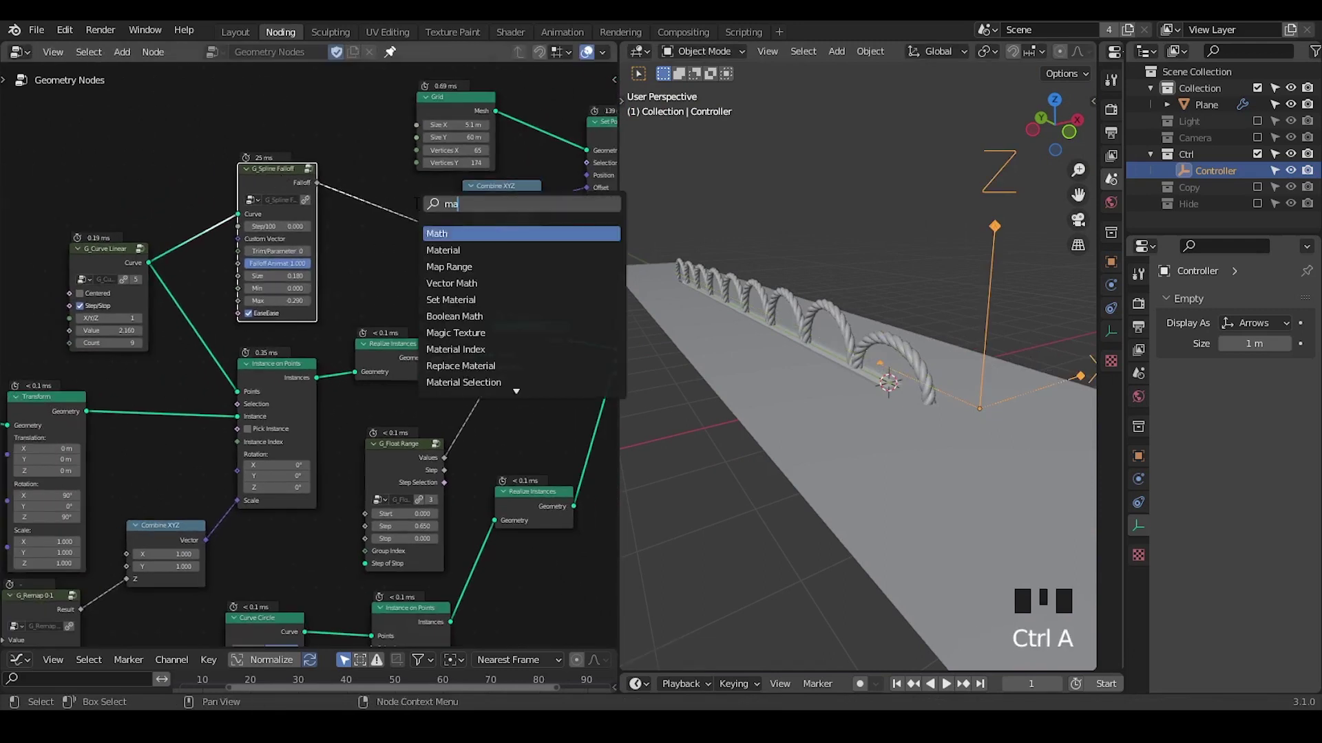
drag(380, 225, 346, 319)
drag(346, 320, 139, 511)
drag(139, 511, 893, 440)
drag(893, 440, 1002, 353)
key(g)
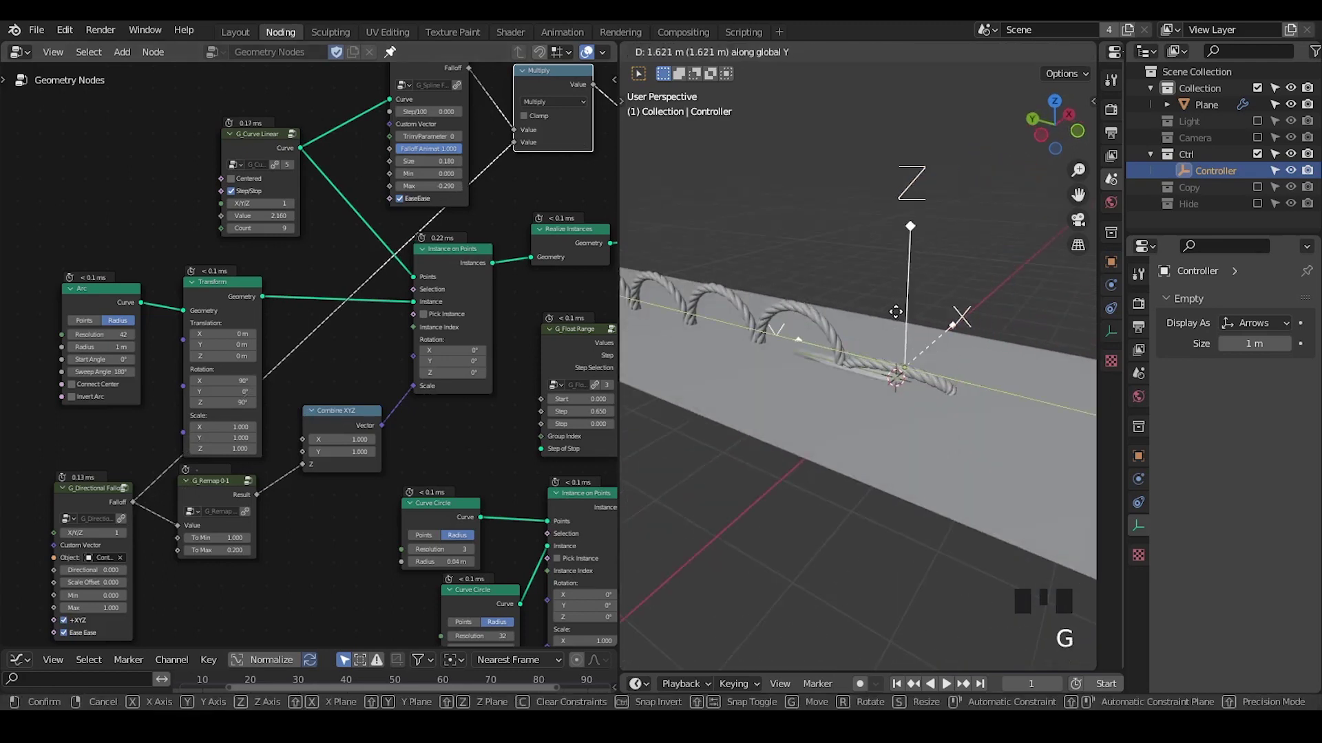
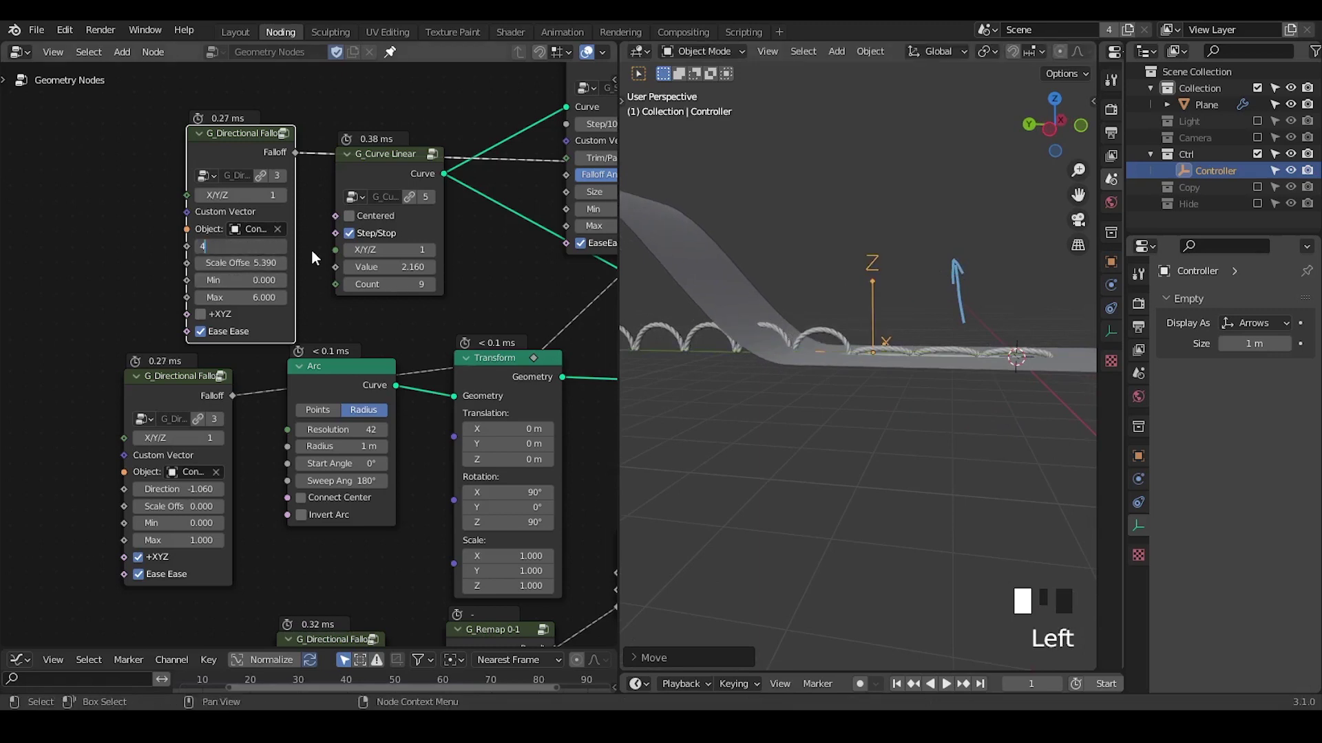
- Frame the node tree and bring its rope section into view
drag(850, 355, 879, 399)
drag(878, 419, 512, 288)
drag(418, 201, 466, 339)
key(ctrl+shift+alt+w)
key(ctrl+shift+alt+q)
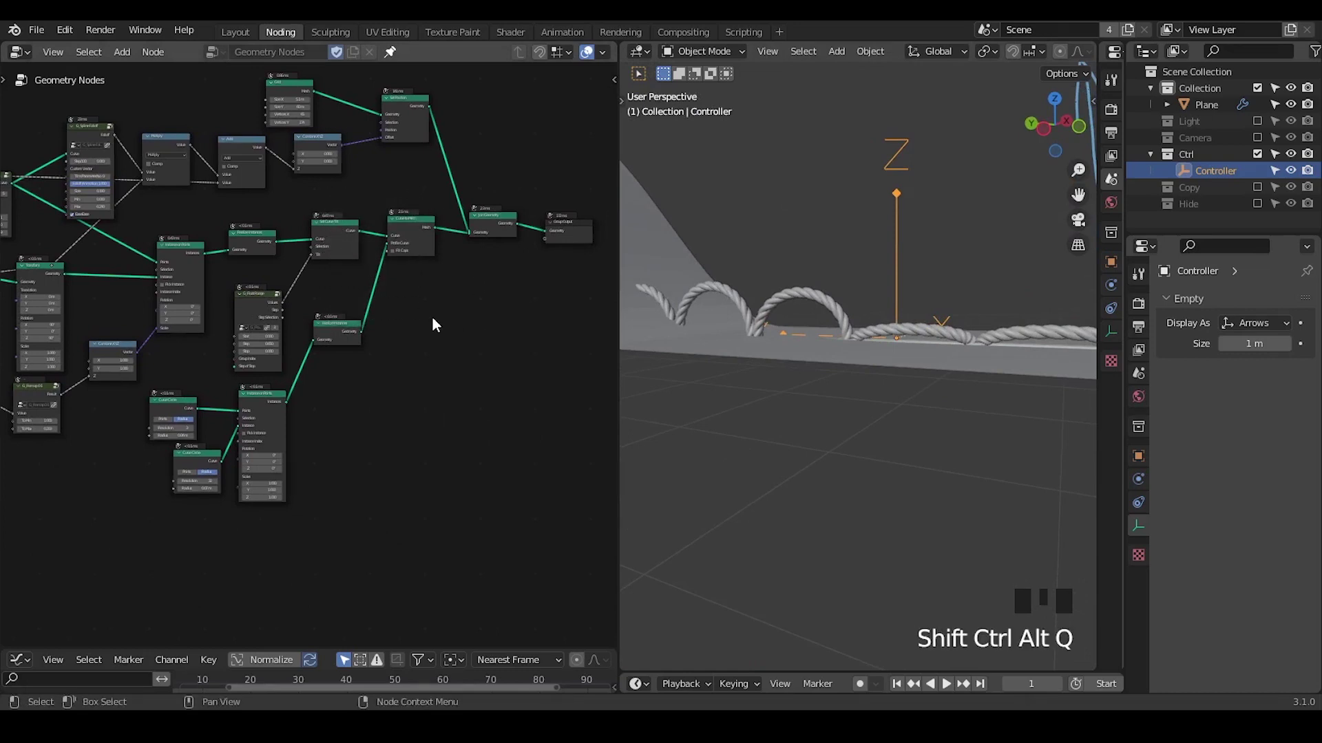
drag(437, 427, 473, 101)
drag(474, 101, 476, 265)
- Add G_Helical Connections and feed Realize Instances into its Curve input
key(ctrl+a)
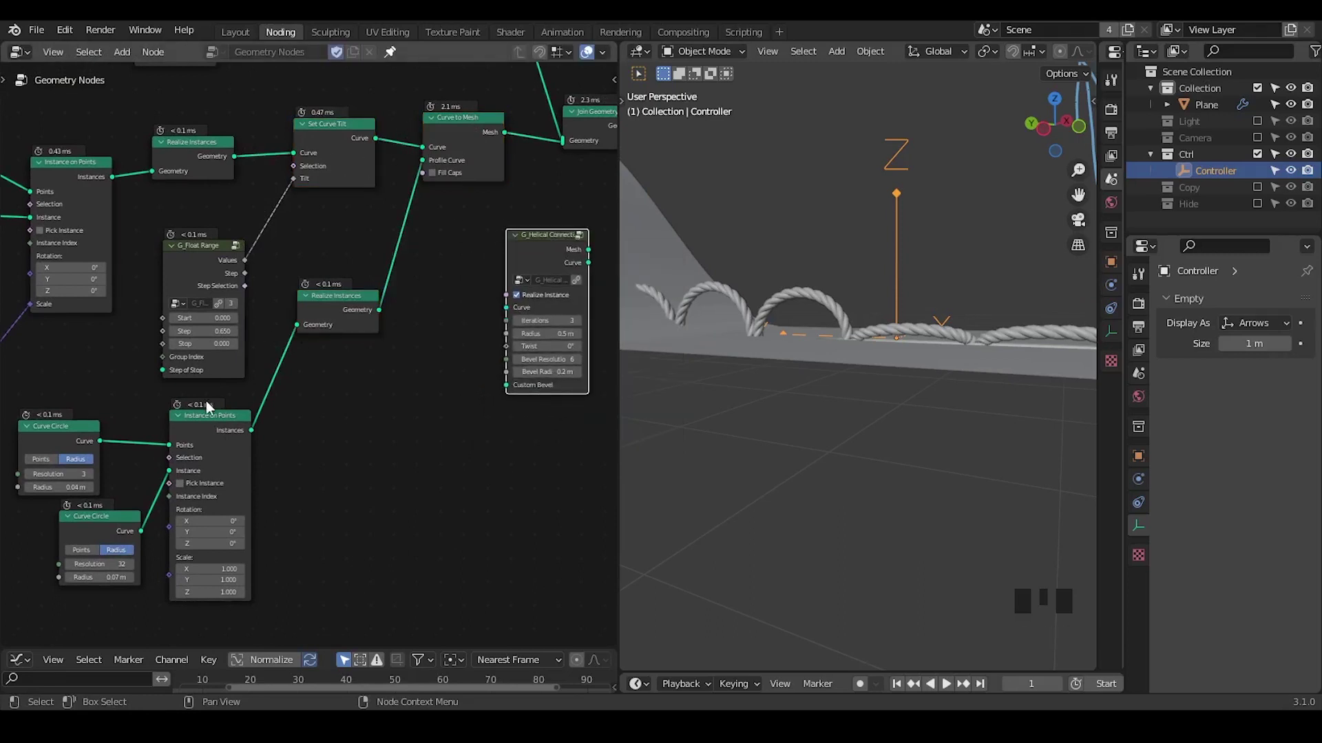
click(242, 168)
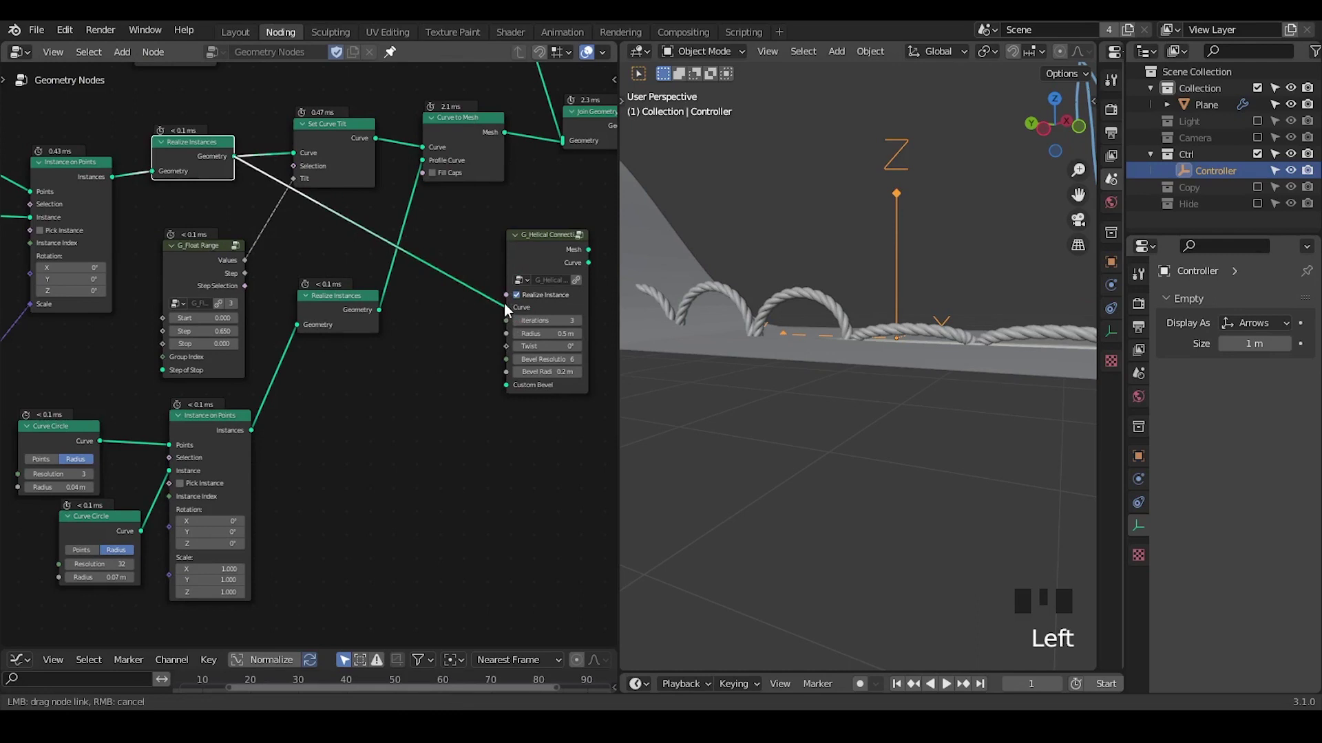
drag(511, 312, 453, 287)
click(454, 287)
- Connect Float Range Values to Twist and the helix mesh into Join Geometry
right_click(440, 152)
drag(440, 265, 408, 279)
drag(408, 279, 262, 310)
click(263, 310)
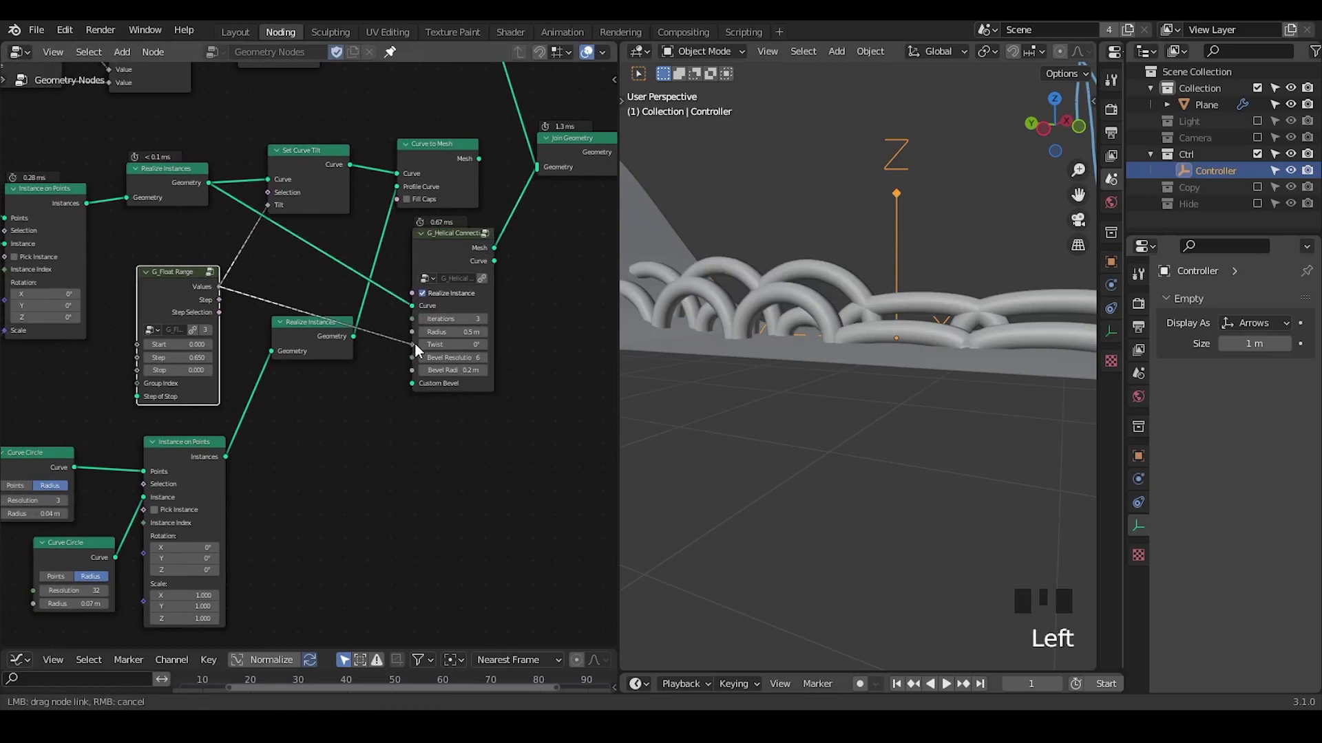
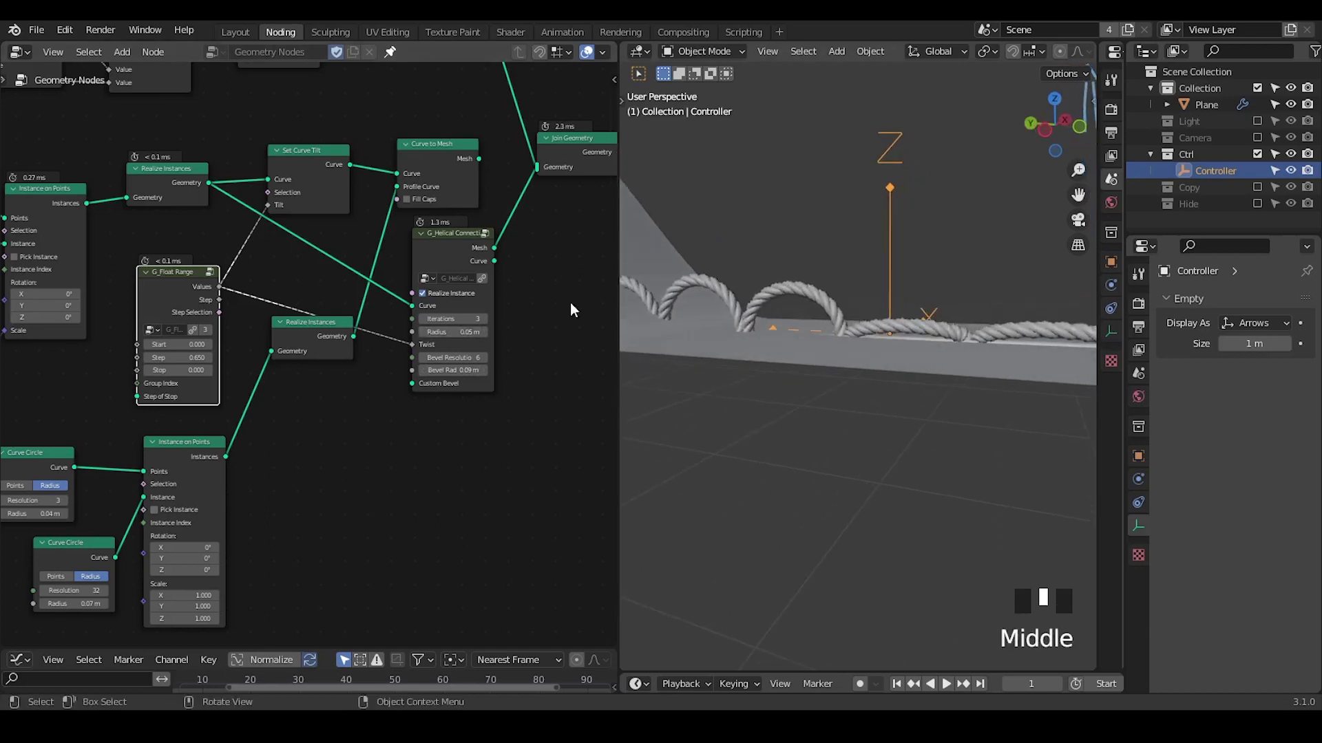
- Reposition Helical Connections and Realize Instances, reconnecting Curve to Mesh into Join Geometry
click(429, 254)
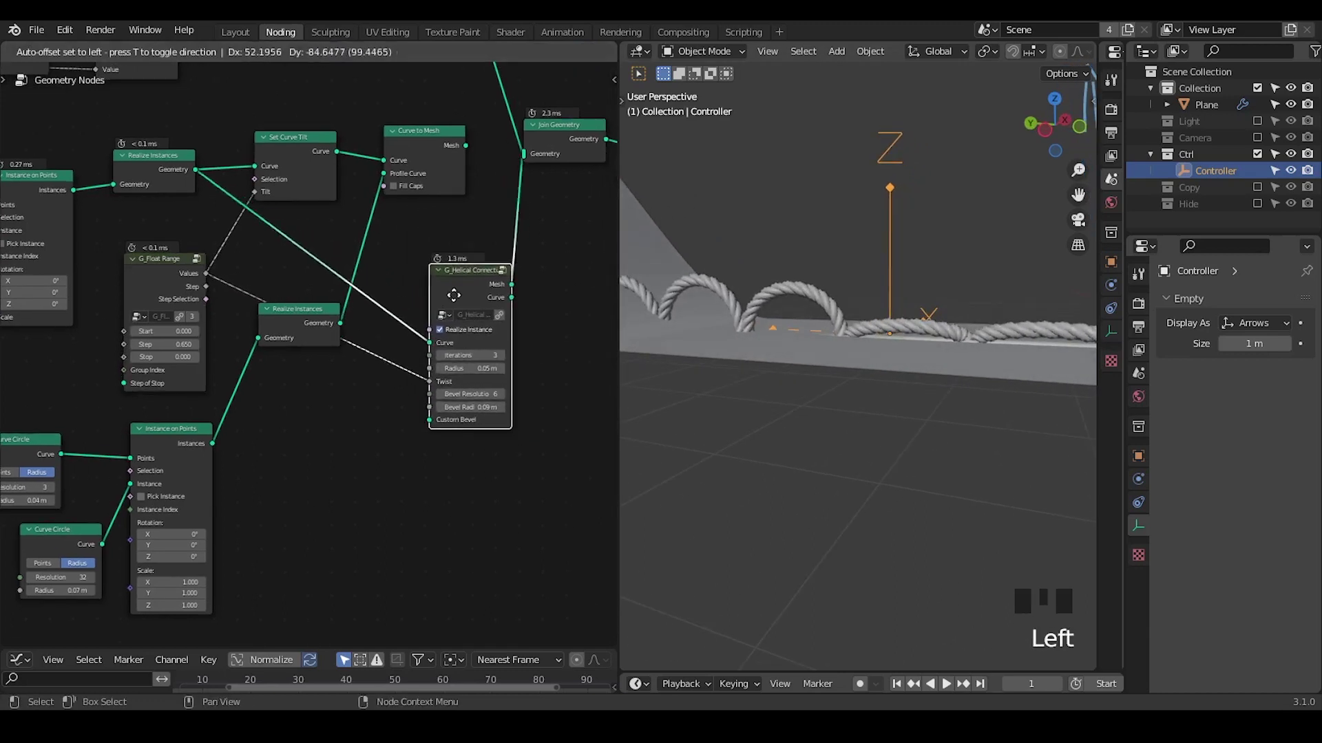
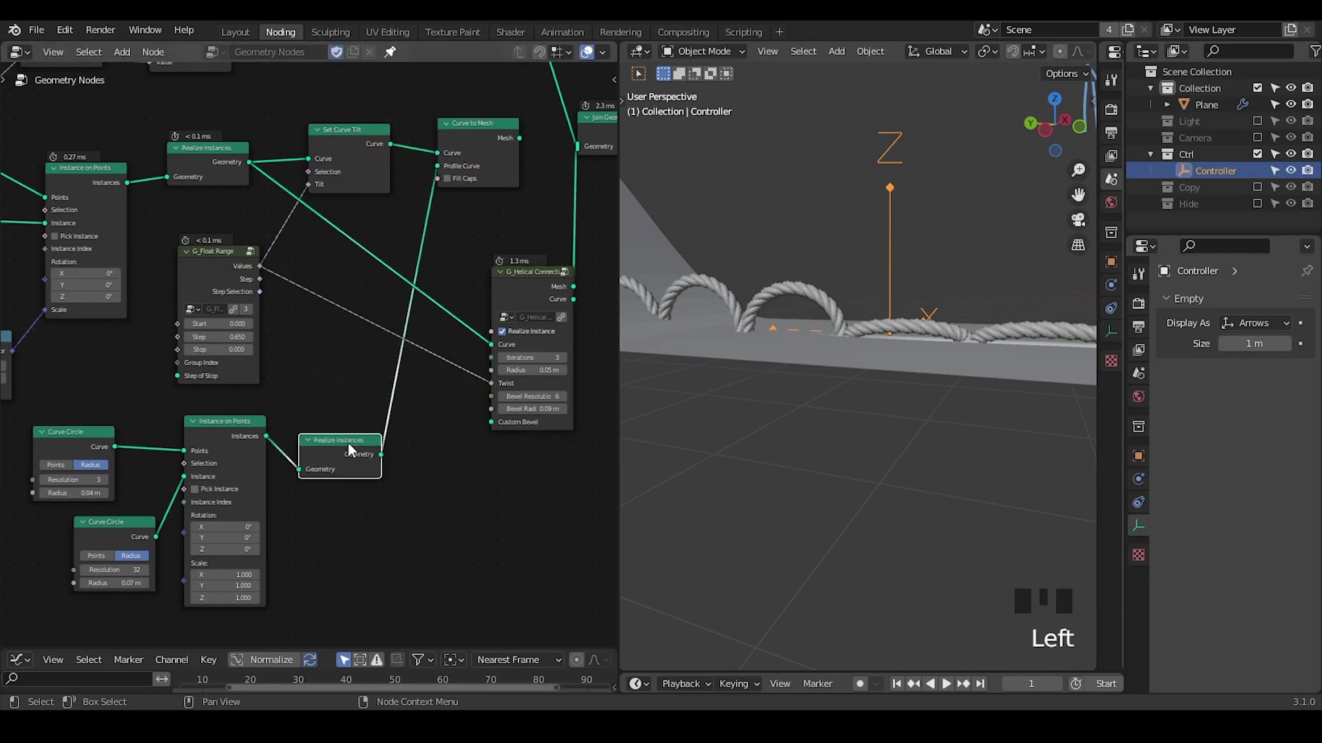
drag(470, 105, 388, 254)
drag(403, 274, 438, 153)
key(g)
click(514, 196)
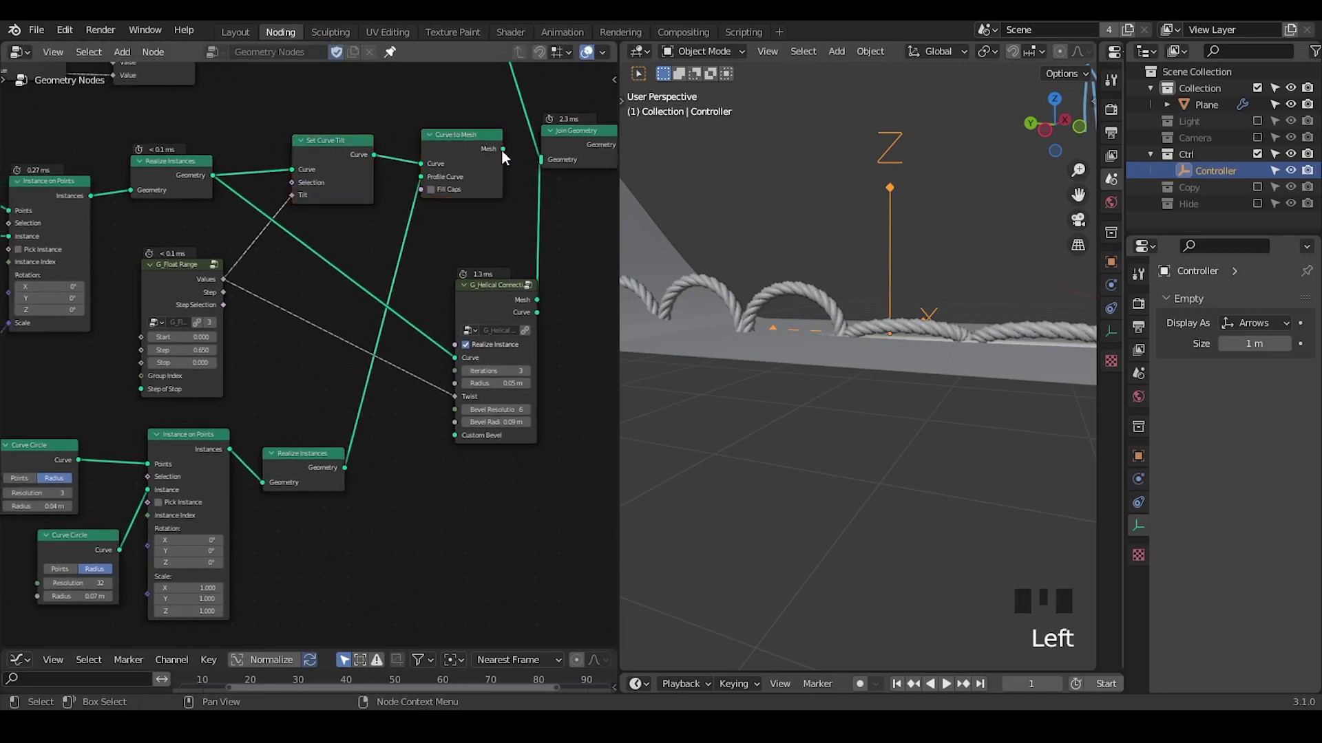
click(520, 164)
right_click(528, 206)
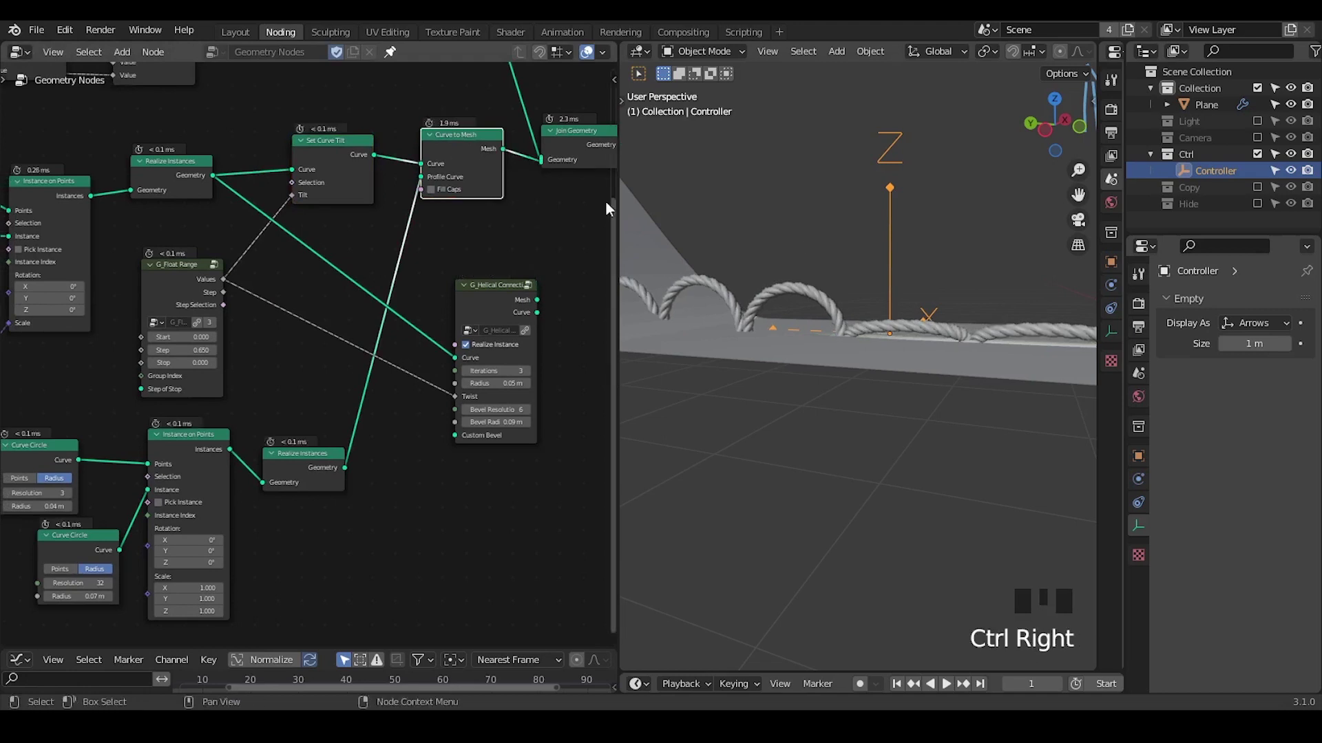
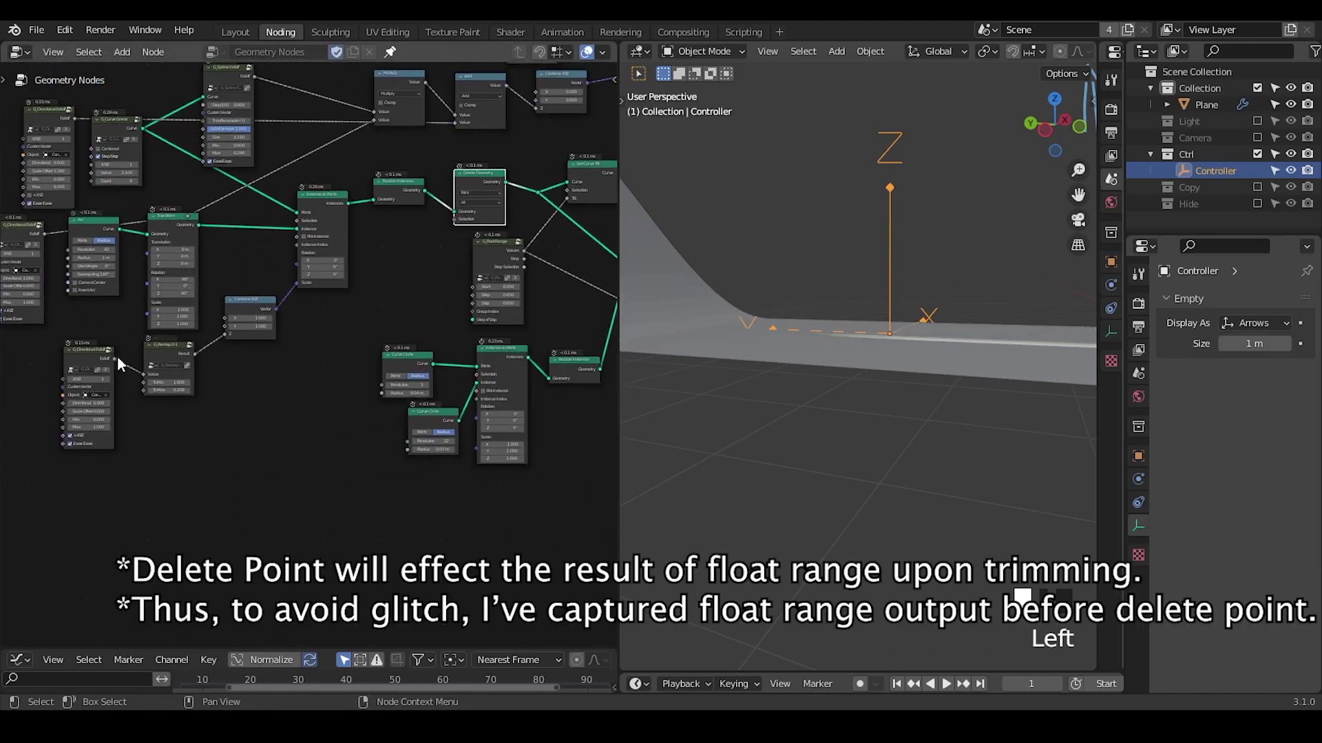
- Bring the arc deletion part of the tree into view and drag the Controller along Y
drag(383, 373, 395, 172)
right_click(395, 172)
scroll(down, 3)
key(g)
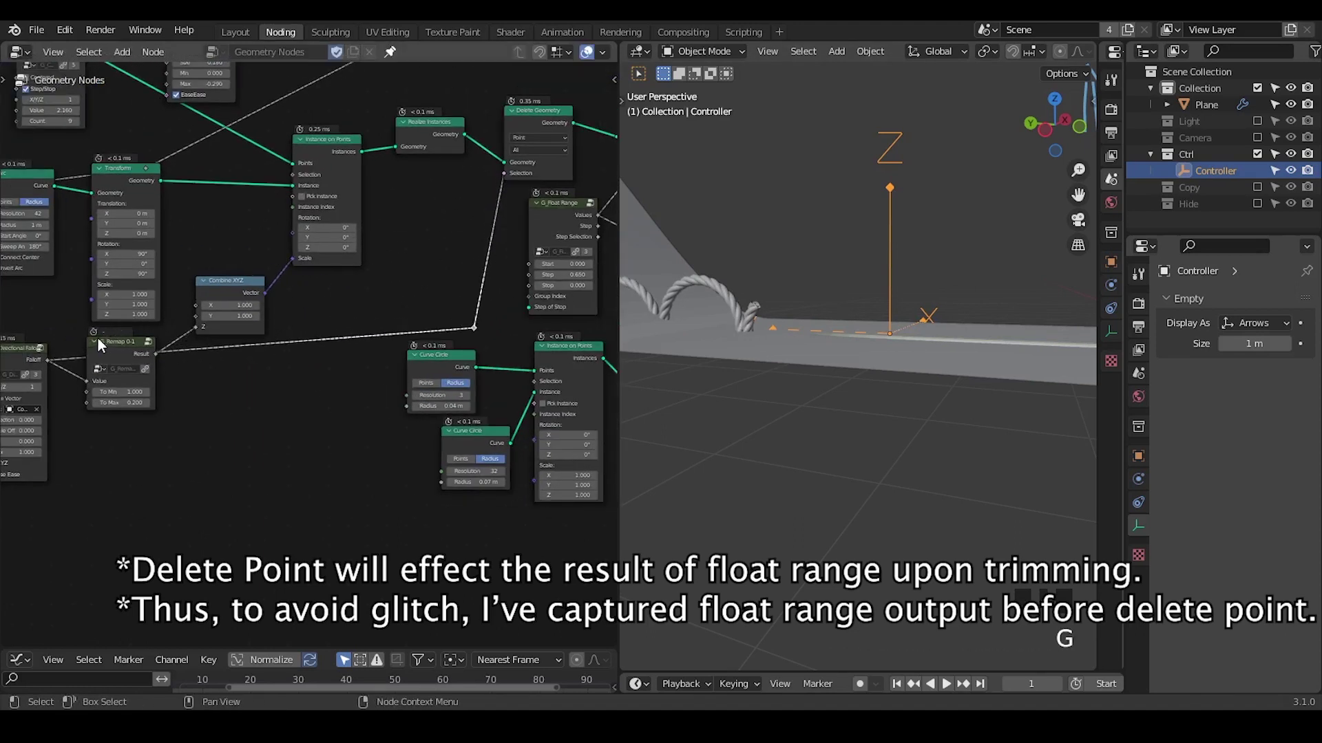
click(100, 349)
click(101, 349)
drag(121, 362, 303, 311)
- Add a Float Less Than compare (B 0.010) from G_Remap 0-1 result into Delete Geometry Selection
key(ctrl+a)
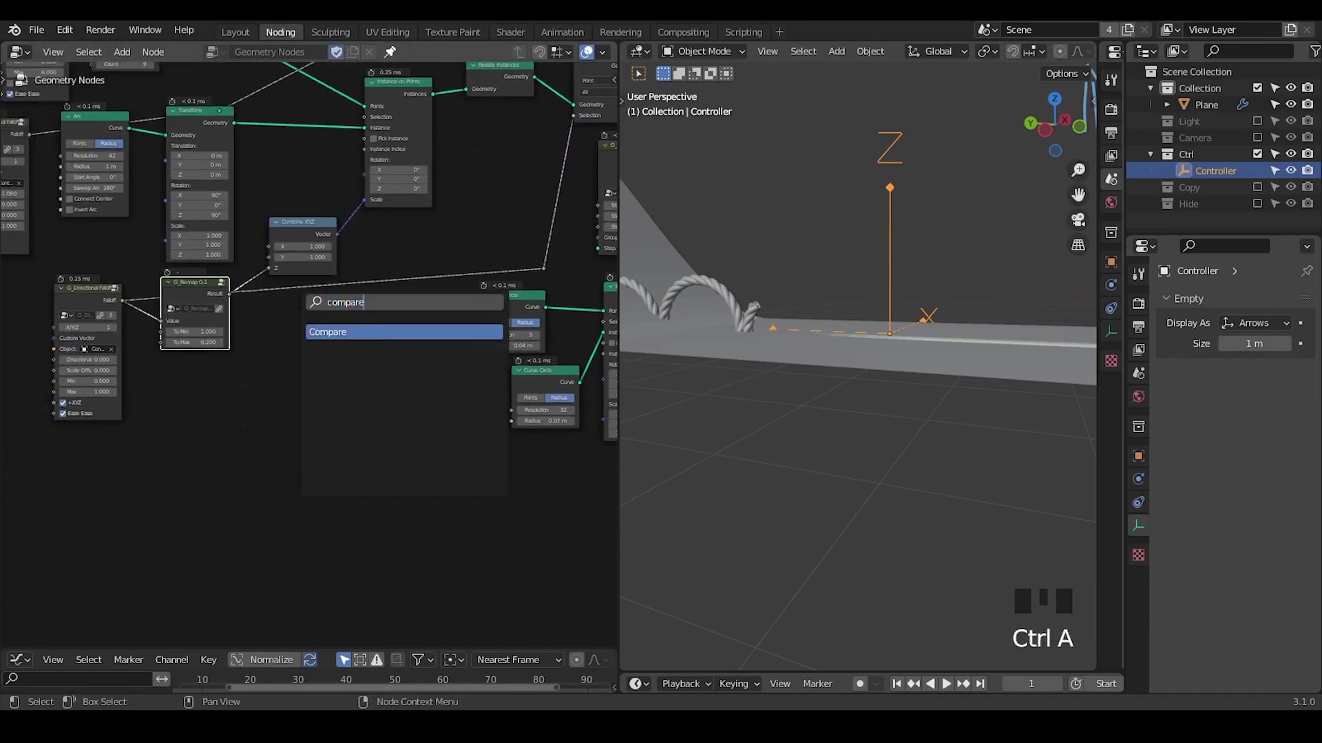
drag(430, 411, 432, 316)
drag(432, 316, 798, 379)
drag(798, 380, 903, 313)
- Move the Controller along Y back and forth to test the rope arcs following it along the line
key(g)
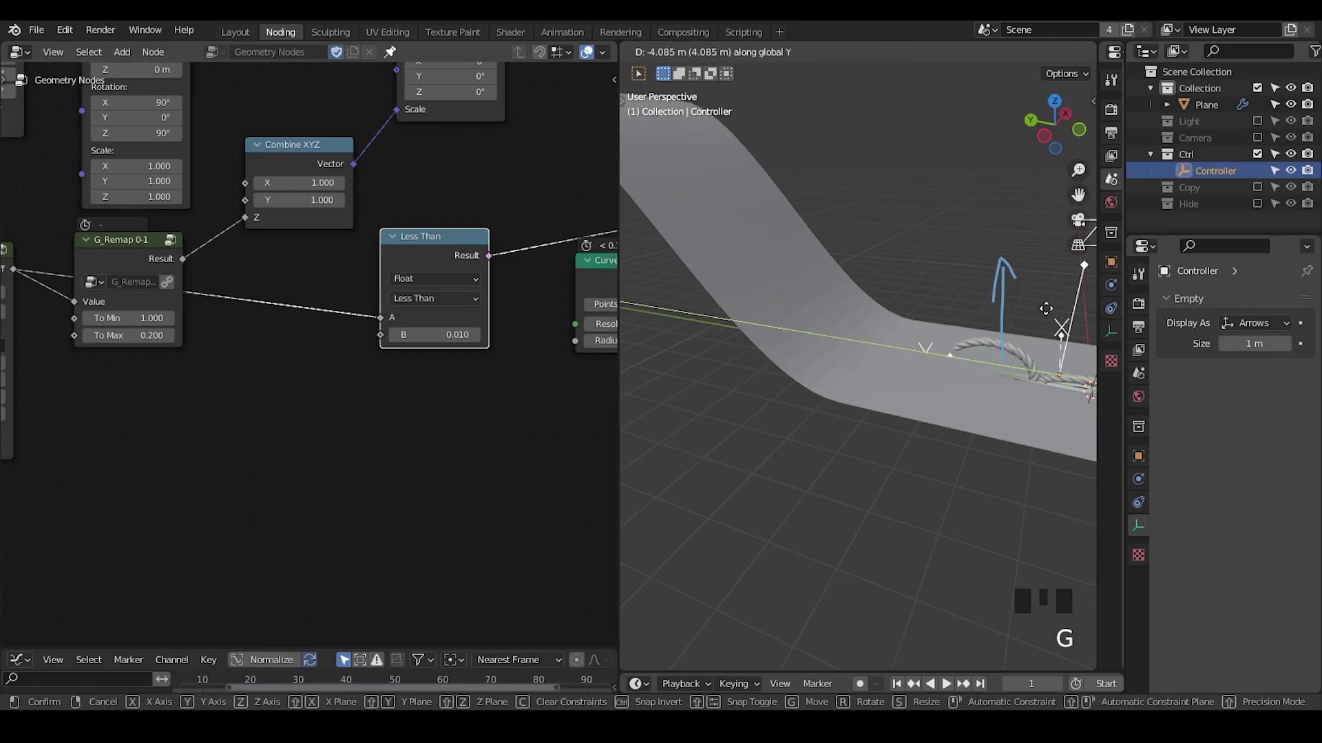
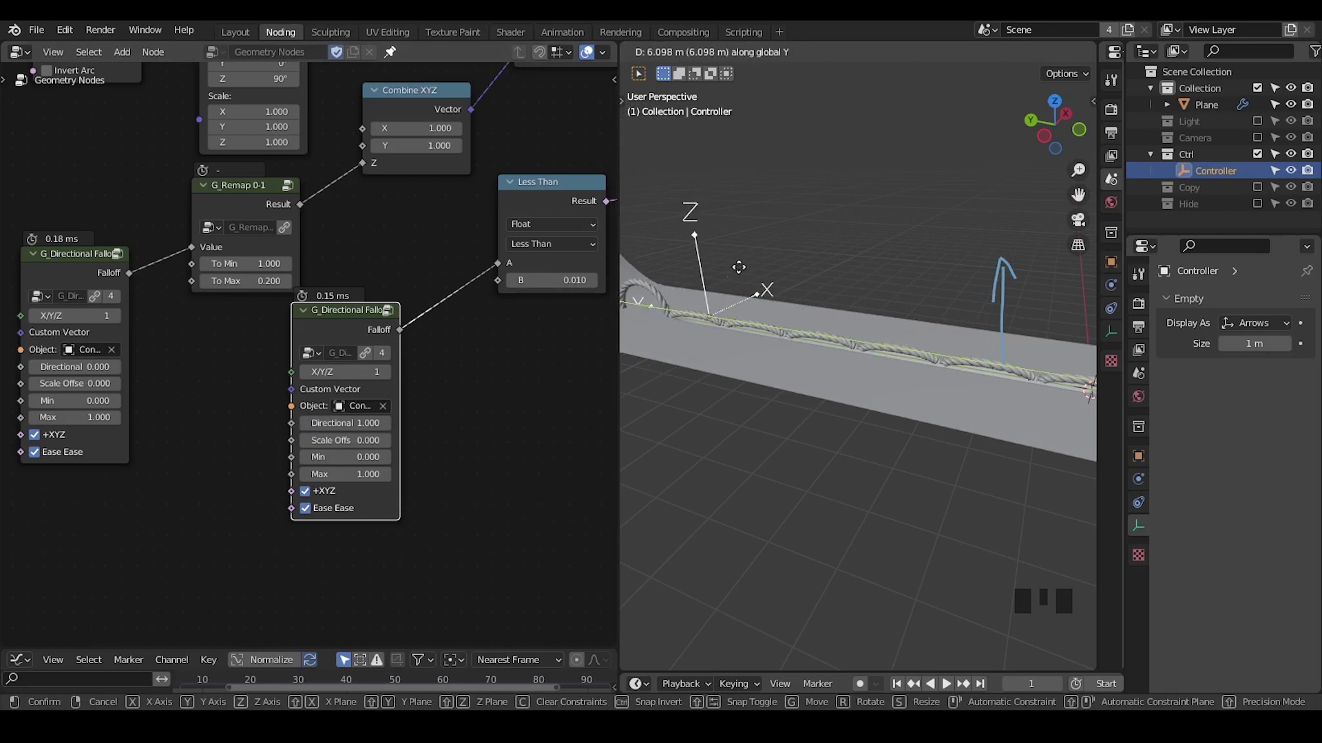
drag(778, 283, 896, 355)
key(g)
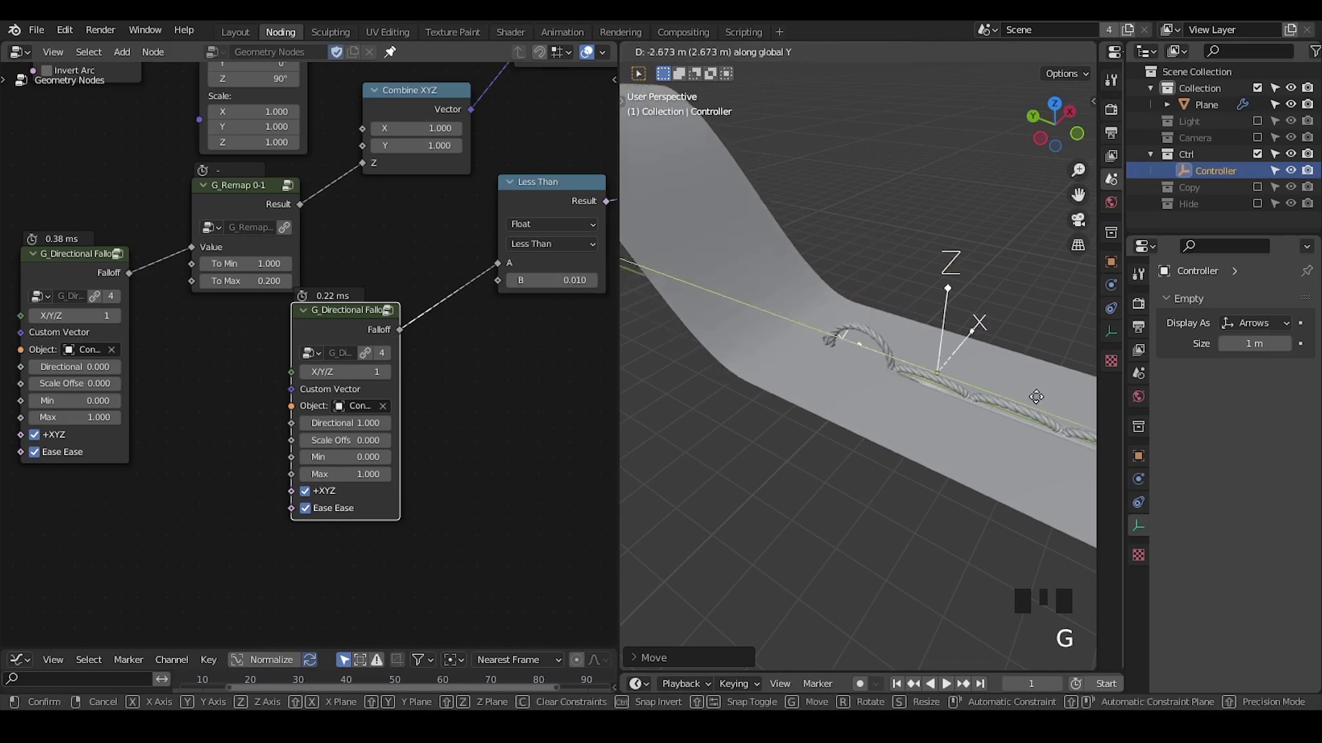
drag(865, 292, 391, 383)
key(ctrl+shift+alt+q)
key(ctrl+shift+alt+q)
key(ctrl+shift+alt+q)
key(ctrl+shift+alt+w)
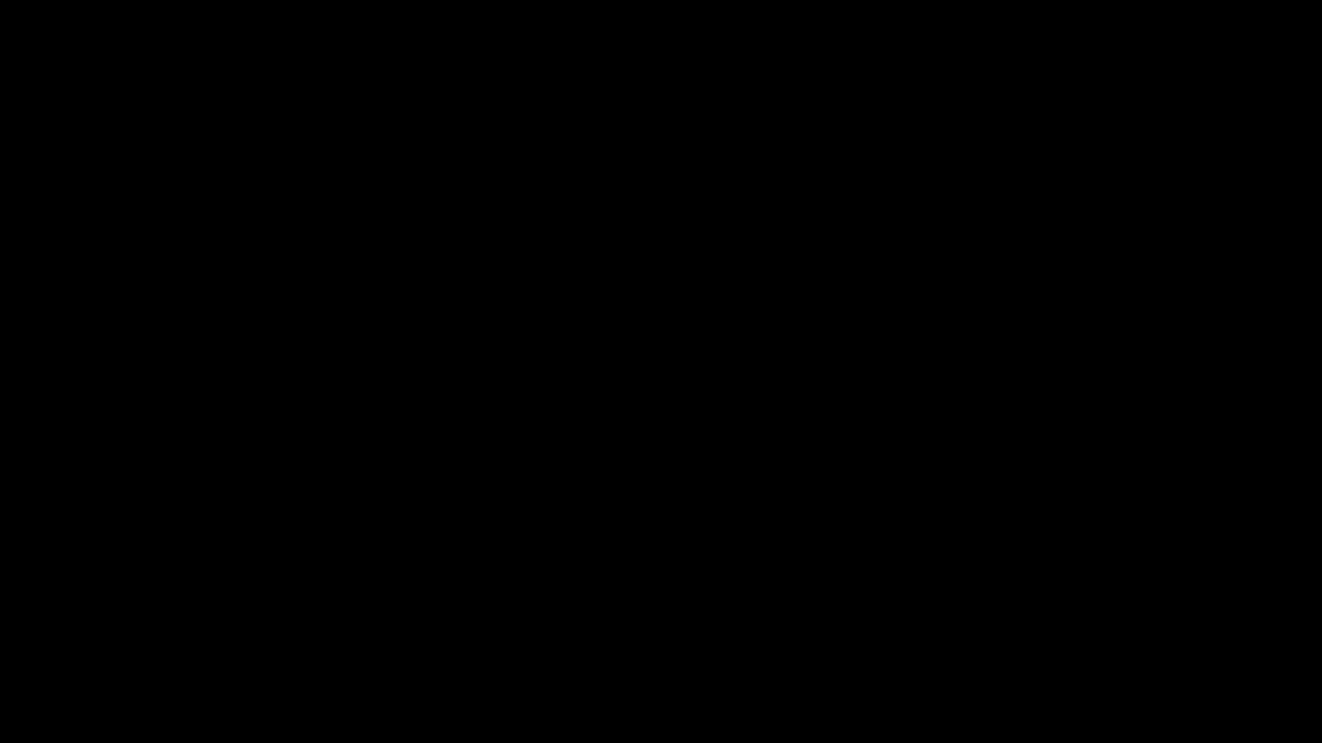